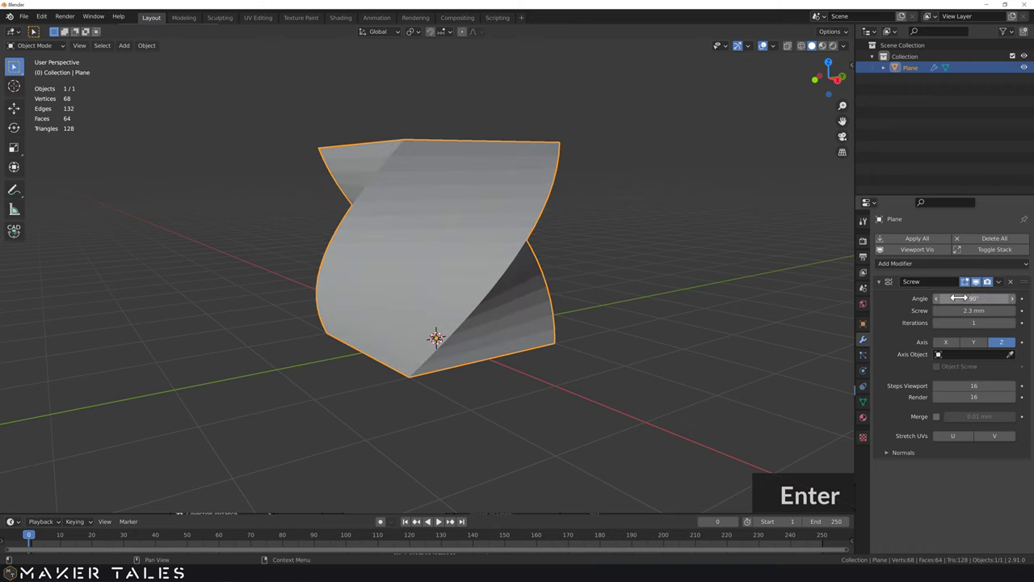
# Step: Give the Screw modifier 3 viewport steps and 2 iterations, producing a taller faceted twisted column
pyautogui.middleClick(586, 320)
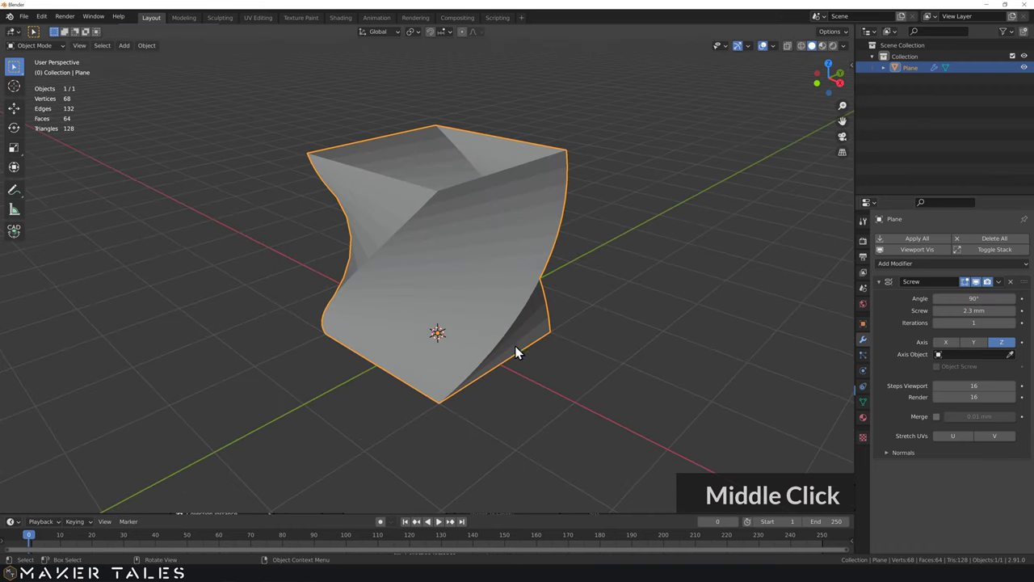
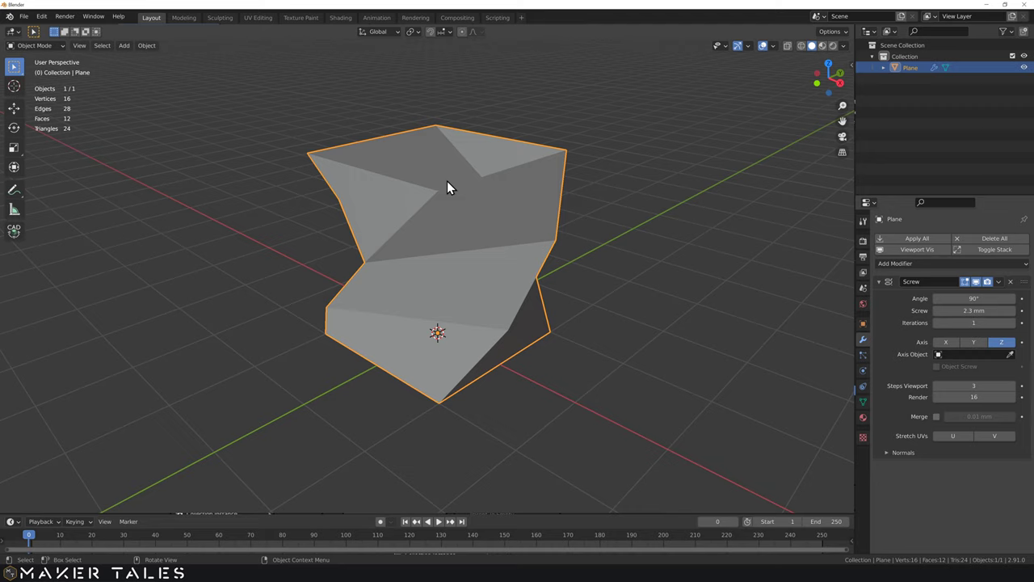
pyautogui.middleClick(408, 205)
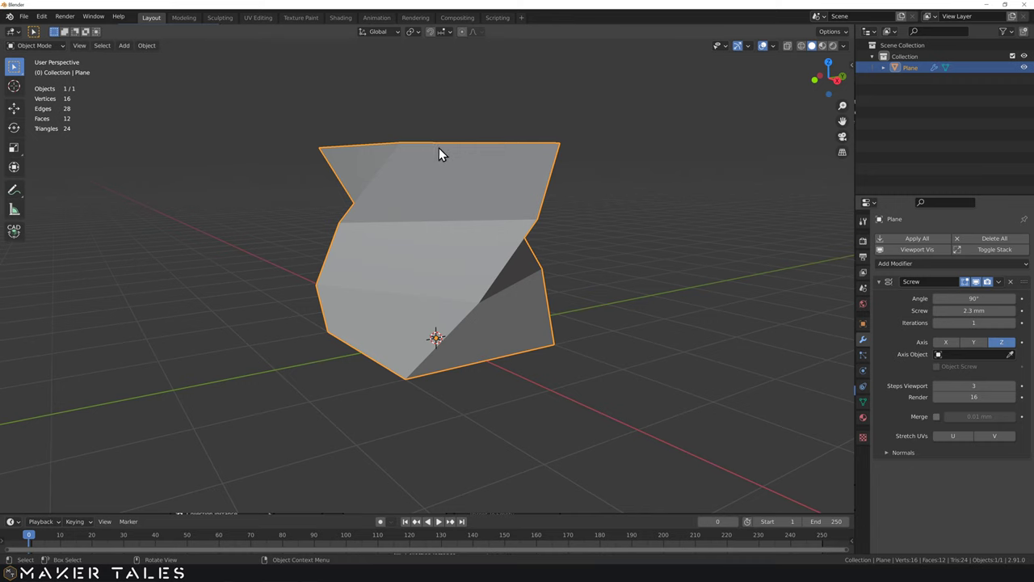
pyautogui.middleClick(476, 156)
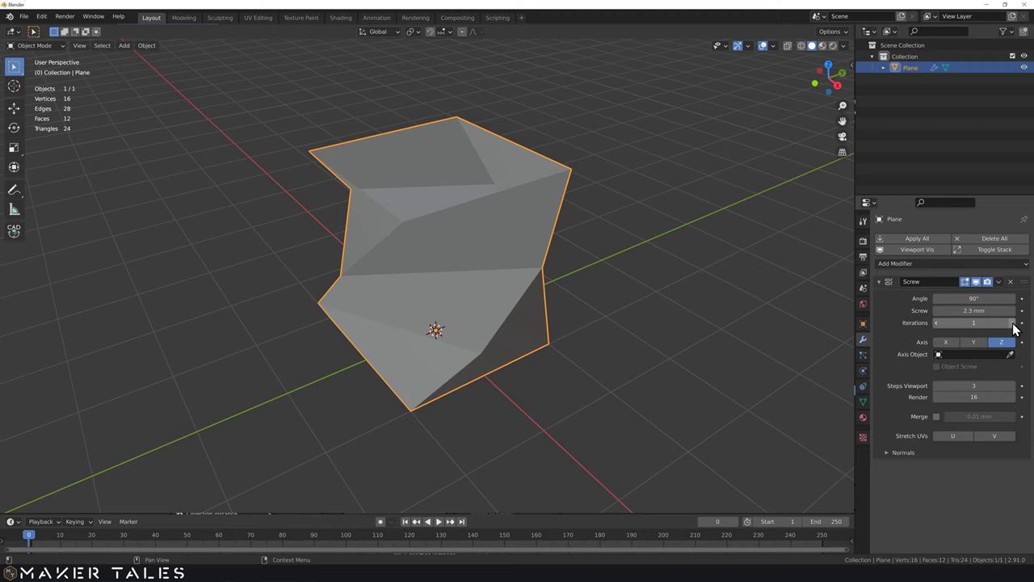
pyautogui.click(1014, 327)
pyautogui.middleClick(577, 234)
pyautogui.middleClick(576, 208)
pyautogui.scroll(-3)
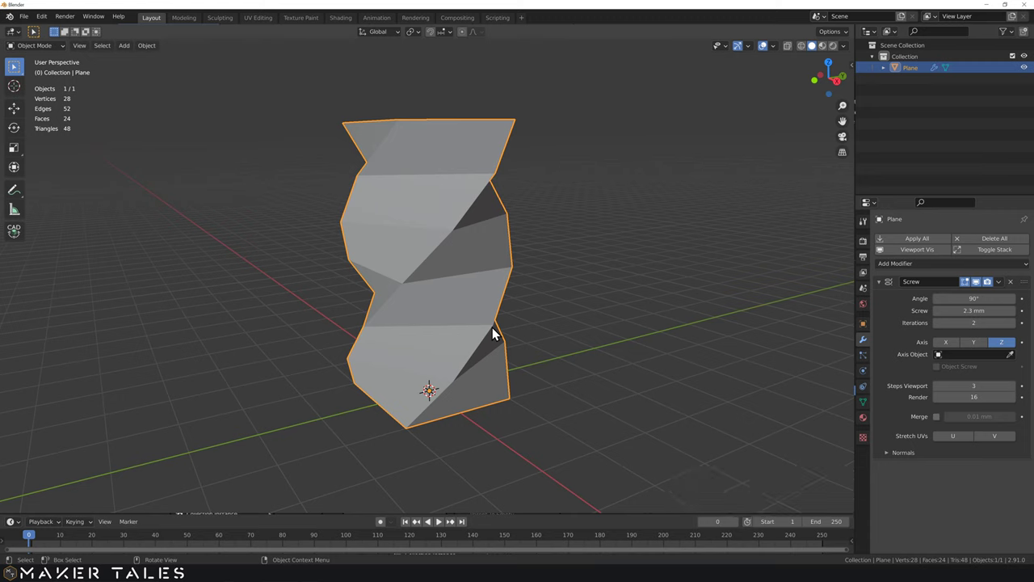
# Step: Delete the twisted plane object, leaving an empty scene
pyautogui.press('Delete')
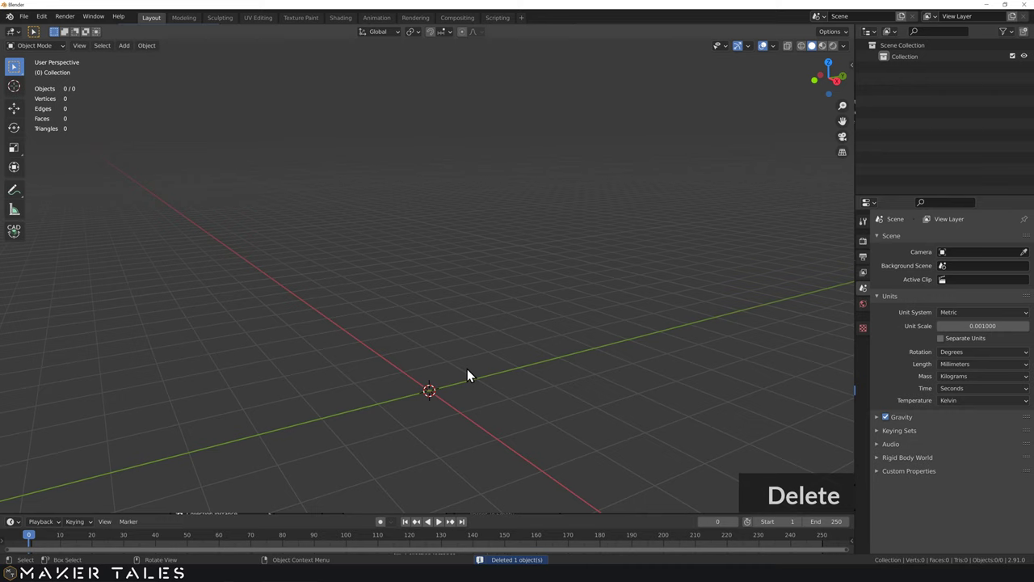
pyautogui.scroll(3)
pyautogui.middleClick(446, 345)
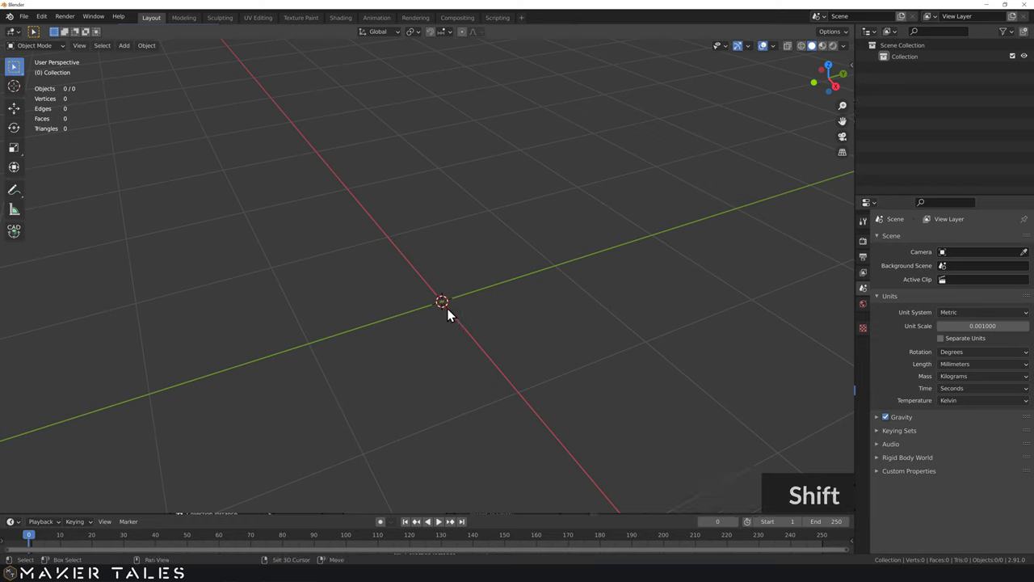
# Step: Add a Single Vert and extrude it in Right view into a zigzag profile line from the origin
pyautogui.press('a')
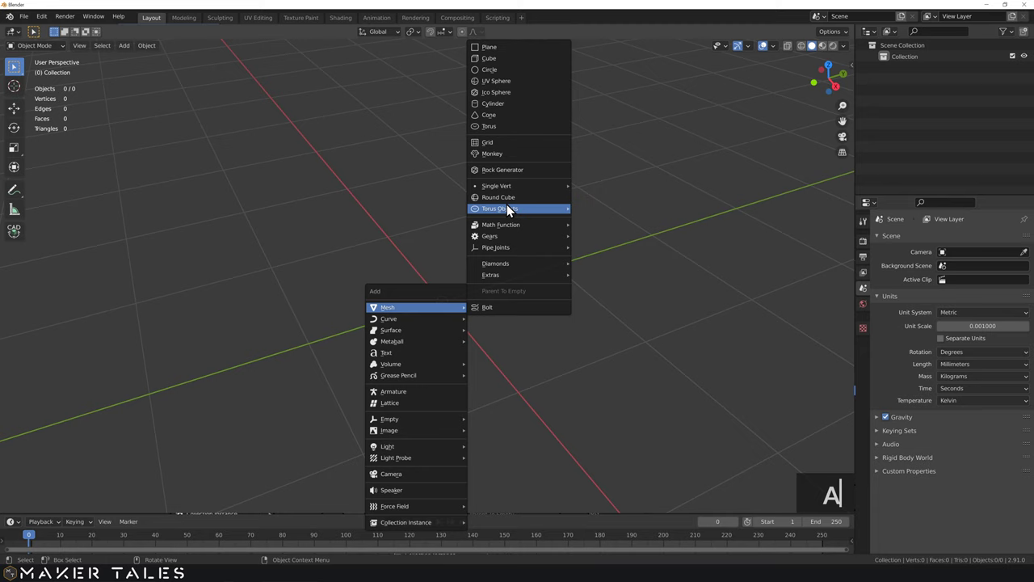
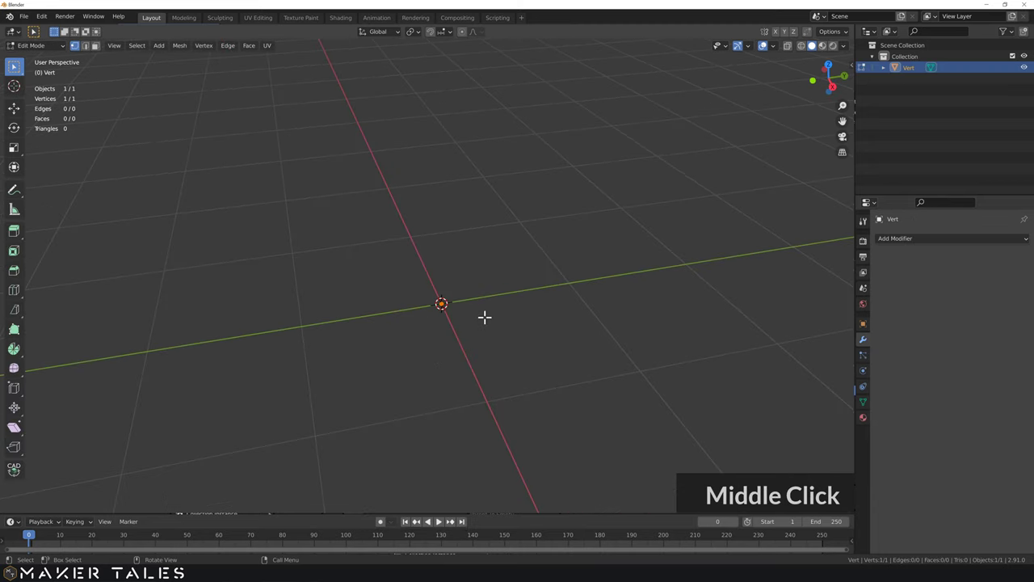
pyautogui.press('m')
pyautogui.write('ey')
pyautogui.write('5')
pyautogui.press('Return')
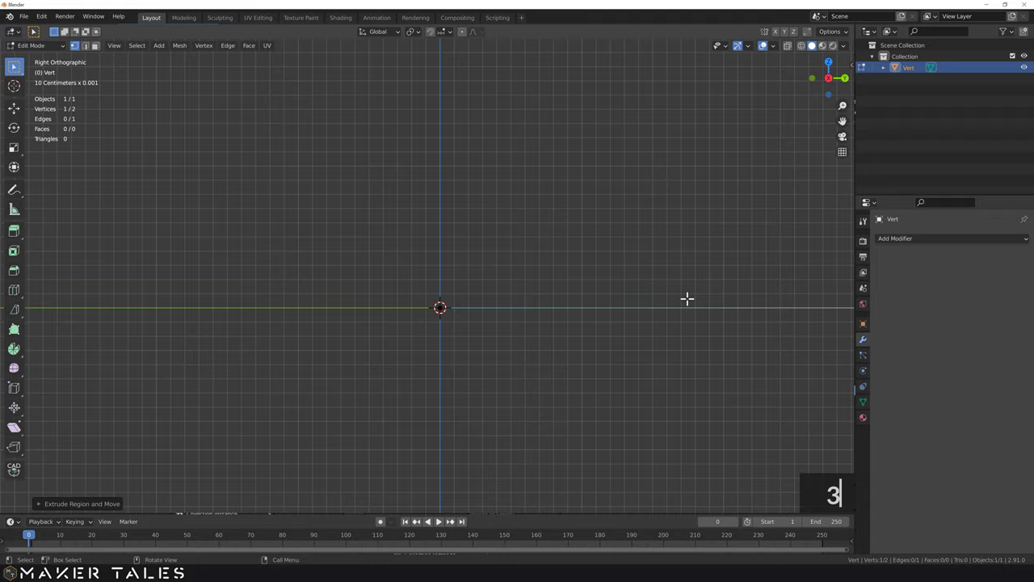
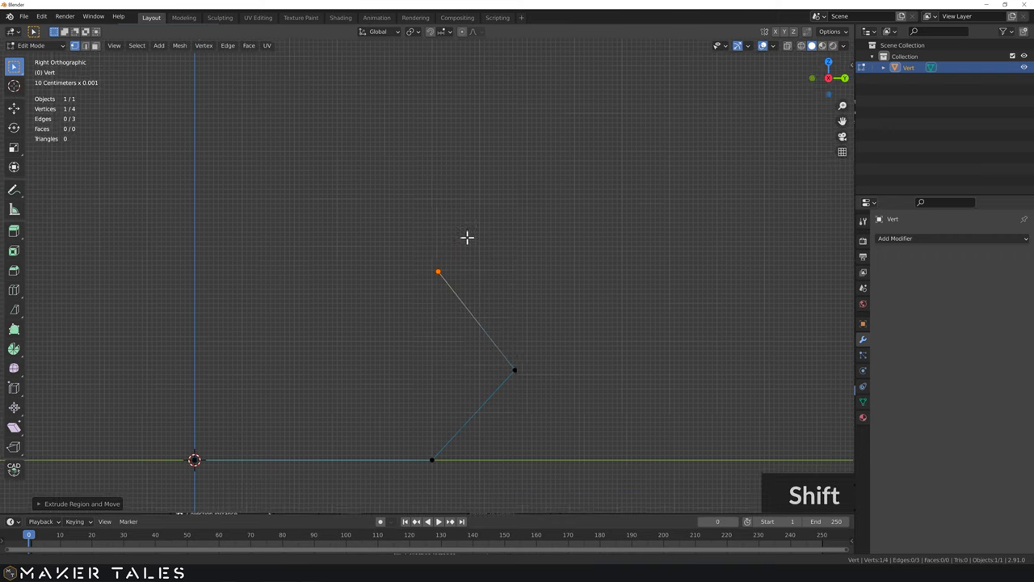
pyautogui.press('e')
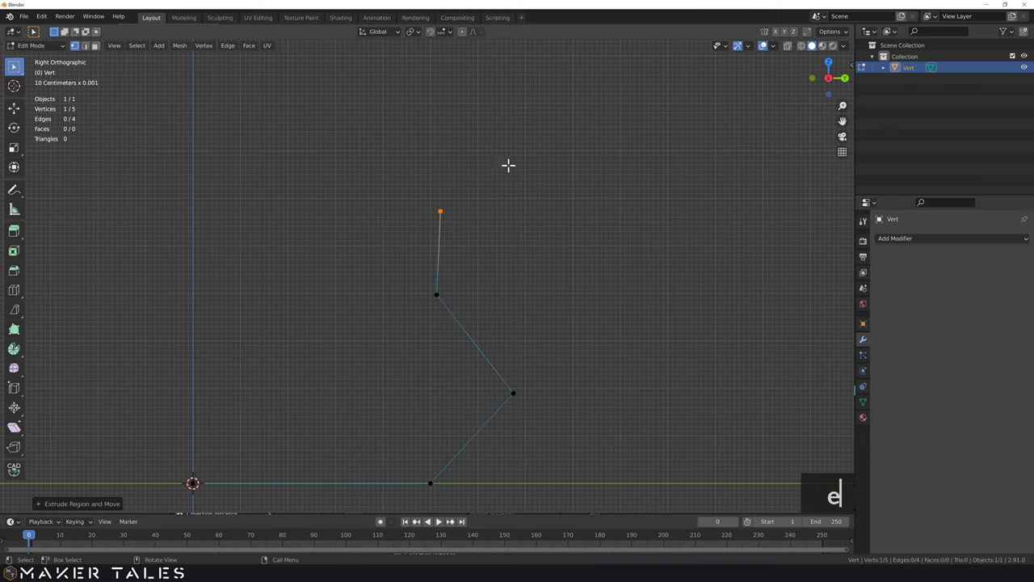
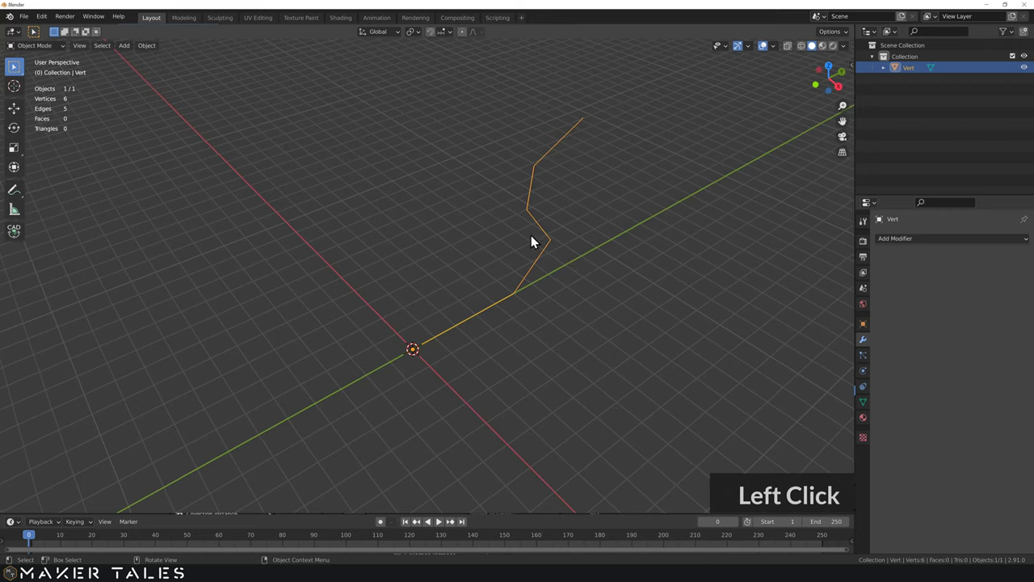
# Step: Add a 360° Screw modifier that spins the profile into an 80-face vase shape
pyautogui.click(944, 249)
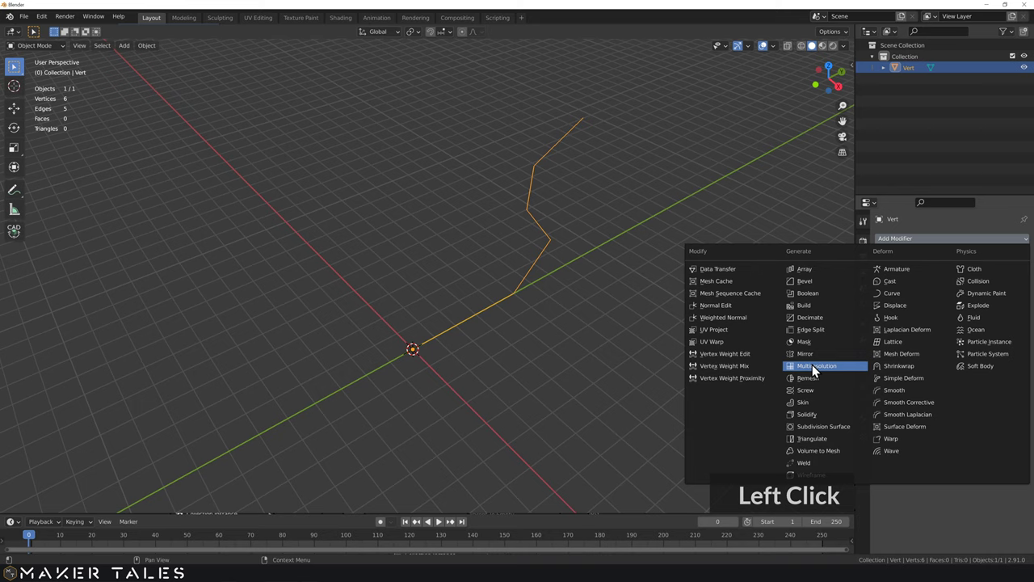
pyautogui.middleClick(702, 324)
pyautogui.scroll(-3)
pyautogui.middleClick(613, 321)
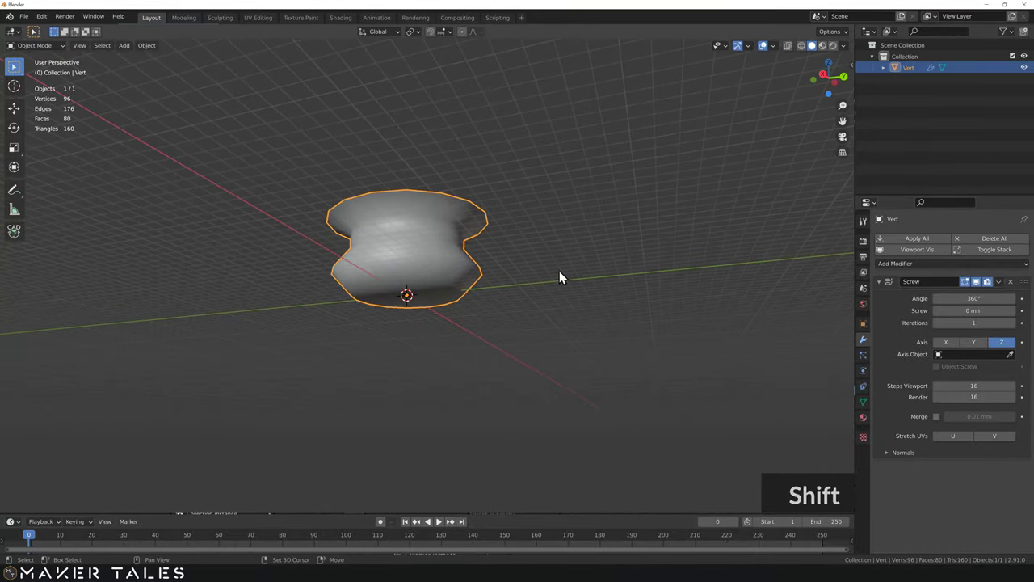
# Step: Set the vase to Shade Smooth from the object context menu
pyautogui.middleClick(628, 342)
pyautogui.scroll(3)
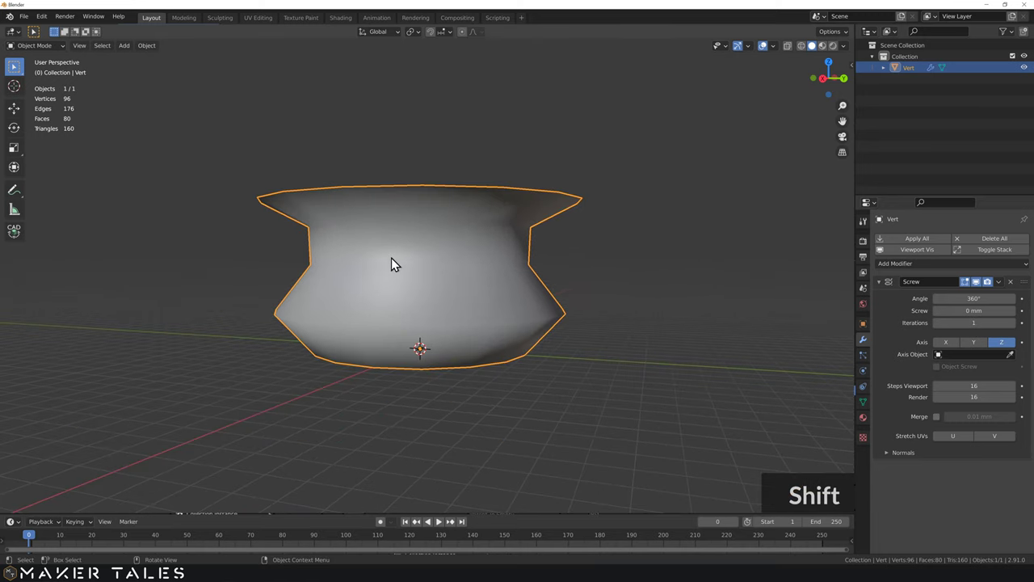
pyautogui.rightClick(396, 266)
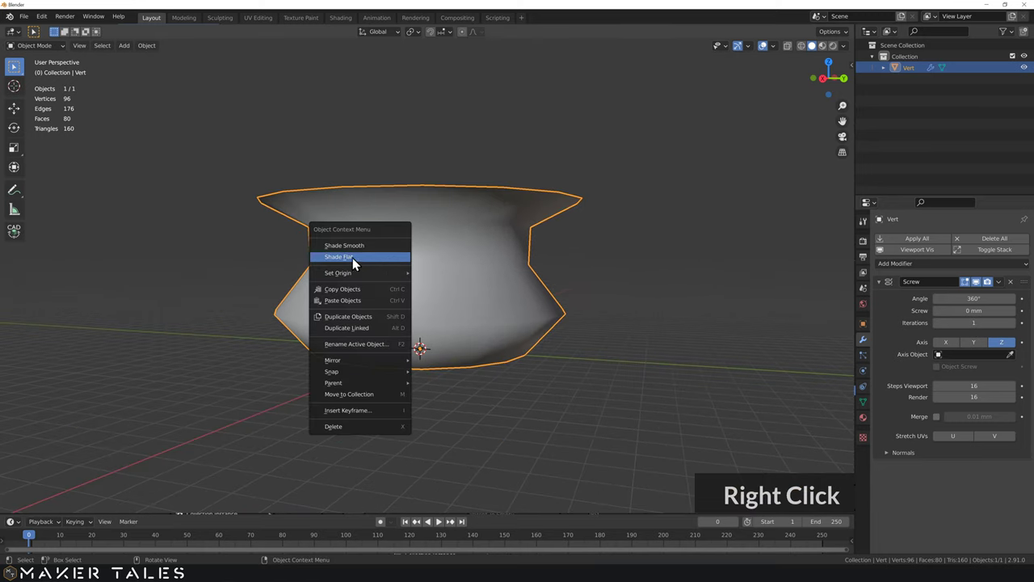
pyautogui.click(361, 263)
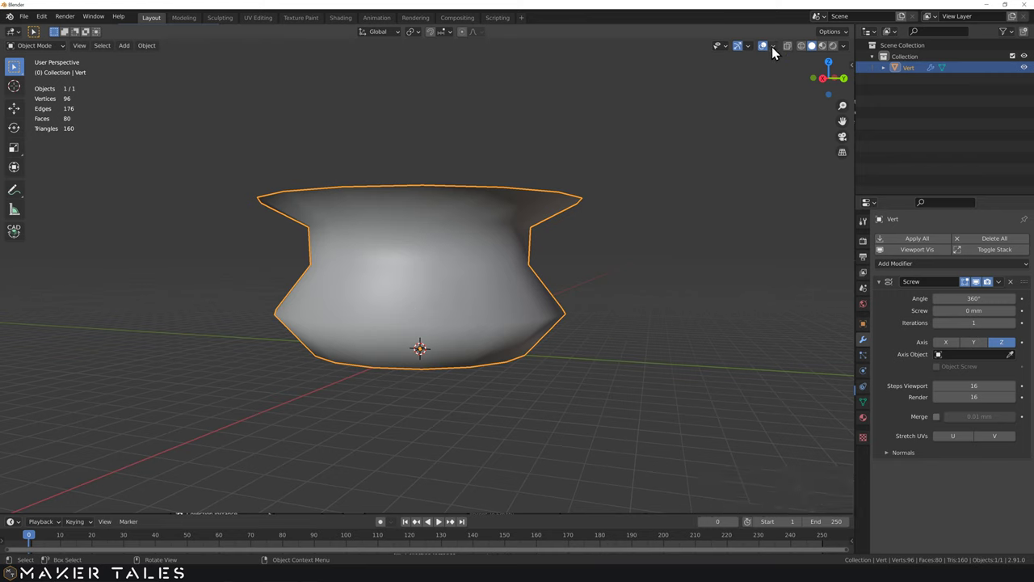
# Step: Enable the Wireframe viewport overlay so edges show over the vase's surfaces
pyautogui.click(779, 51)
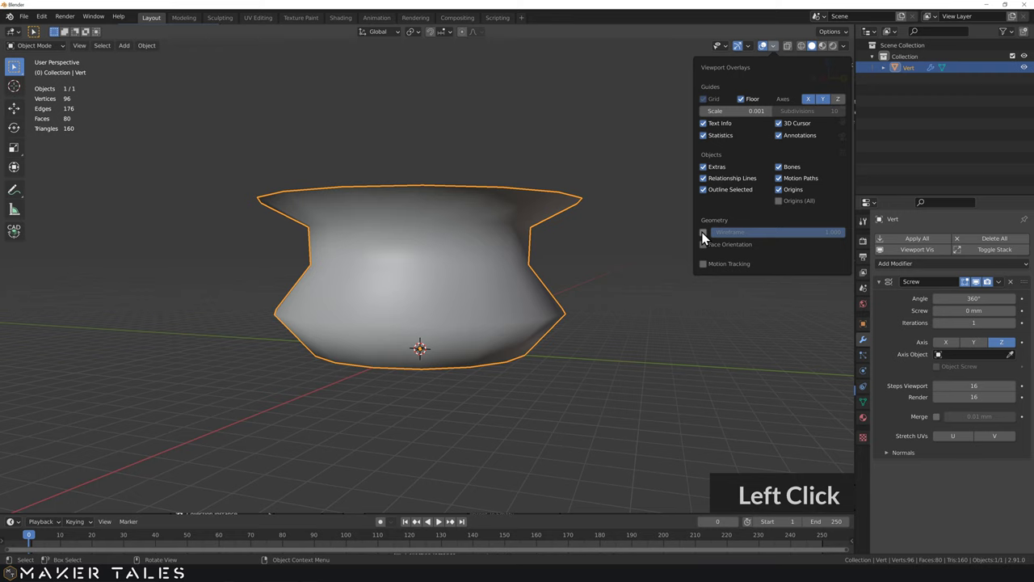
pyautogui.click(707, 241)
pyautogui.middleClick(592, 320)
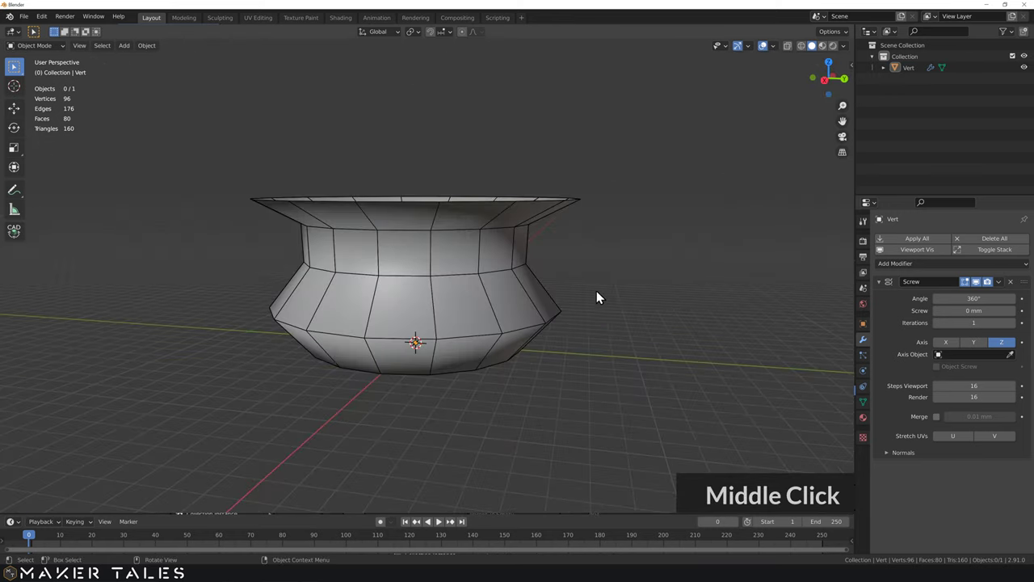
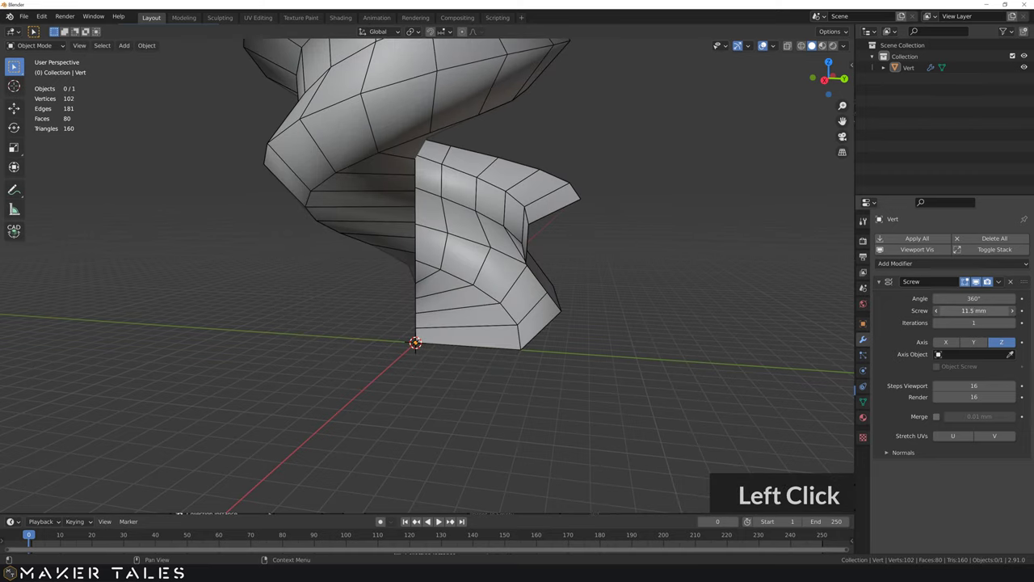
# Step: Reset the Screw offset to 0 mm after a spiral test, view from above and show the N sidebar
pyautogui.click(653, 303)
pyautogui.middleClick(577, 234)
pyautogui.scroll(-3)
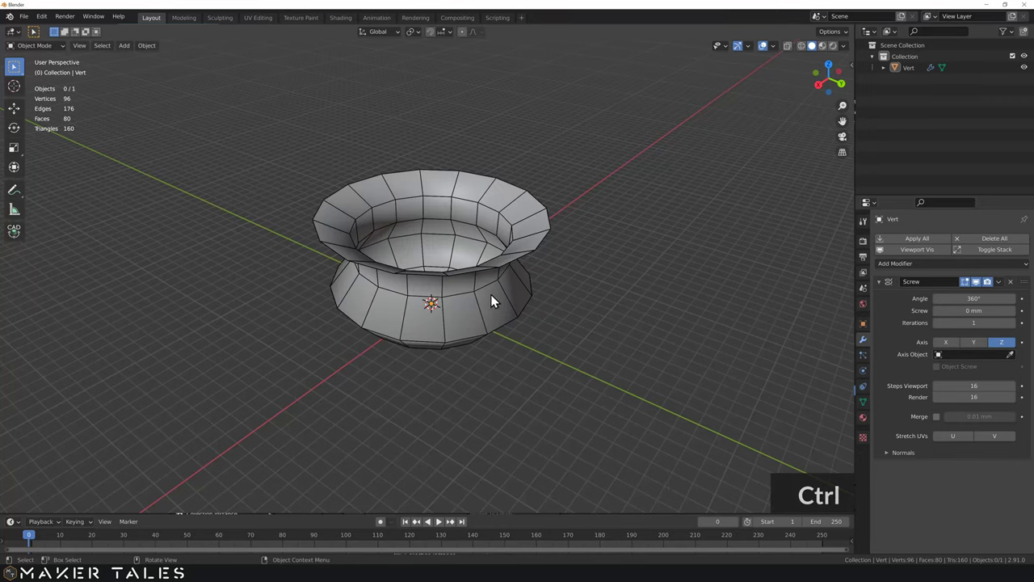
pyautogui.middleClick(512, 278)
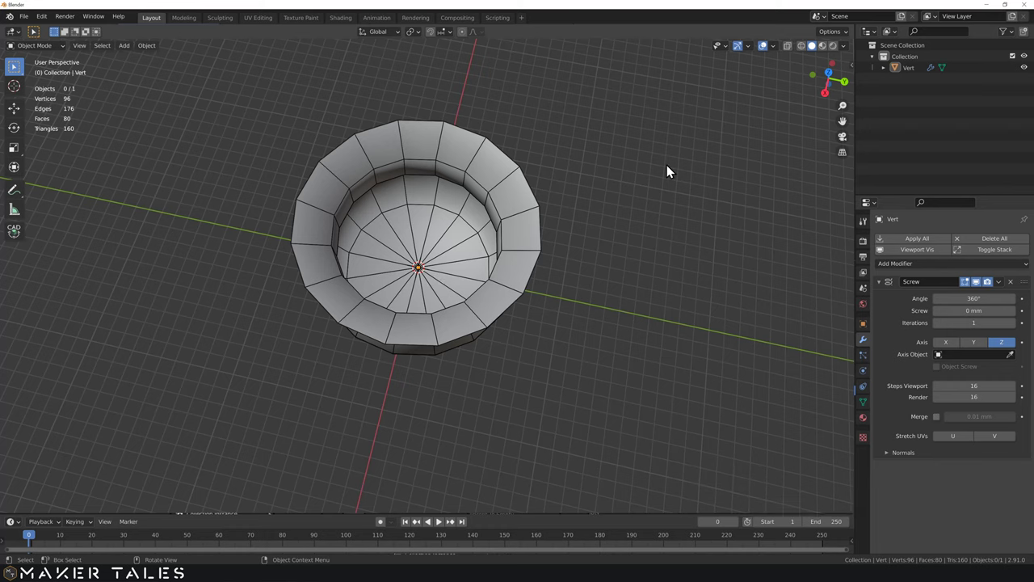
pyautogui.click(851, 101)
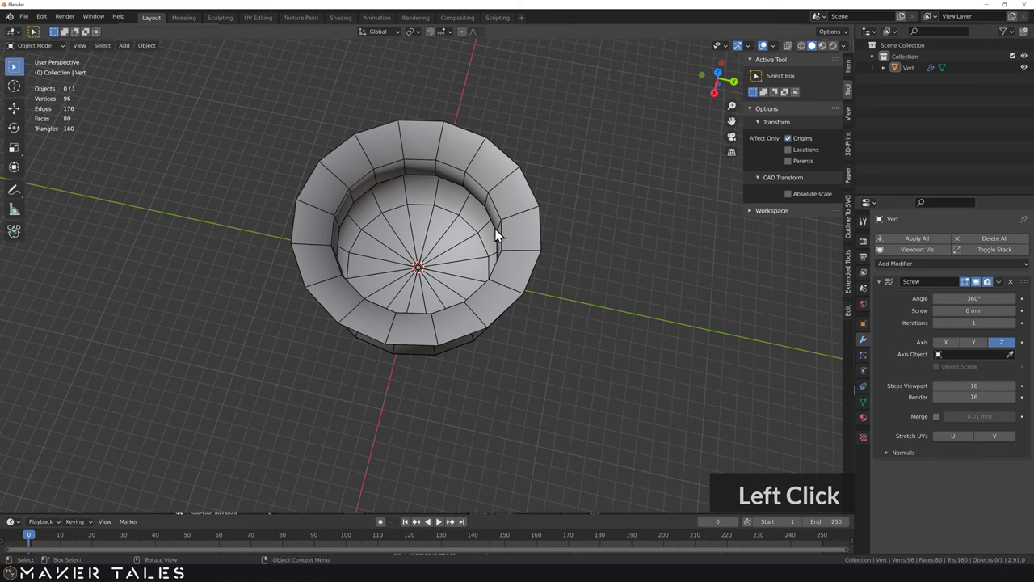
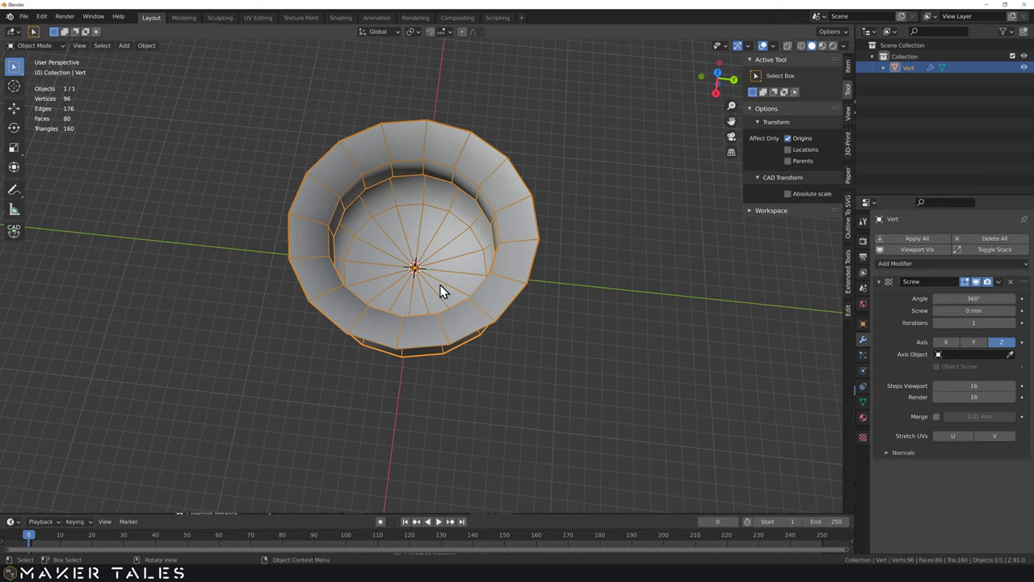
# Step: Switch off origin-only transforming in the tool settings and undo two stray edits
pyautogui.middleClick(448, 298)
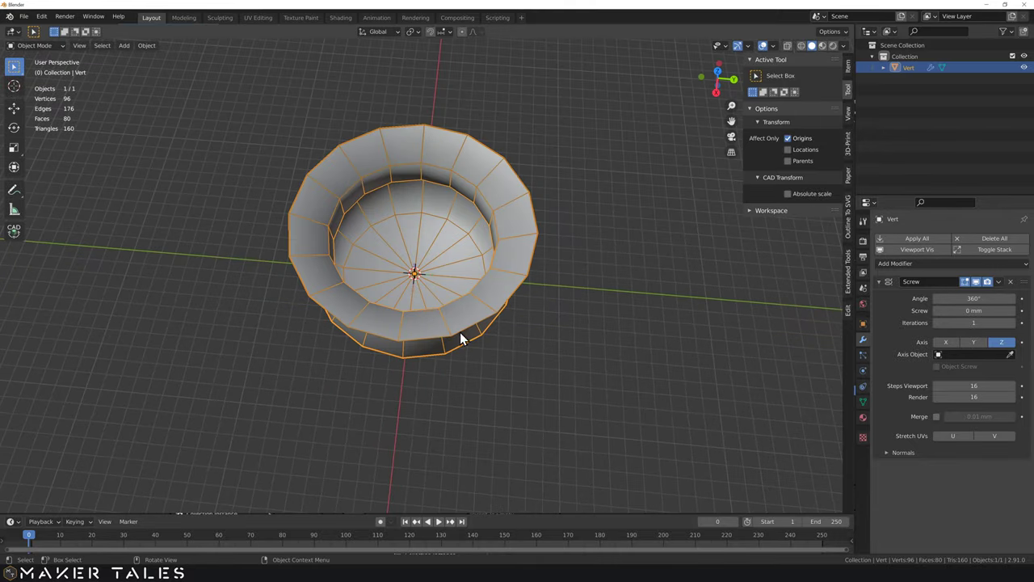
pyautogui.middleClick(420, 301)
pyautogui.scroll(3)
pyautogui.middleClick(446, 354)
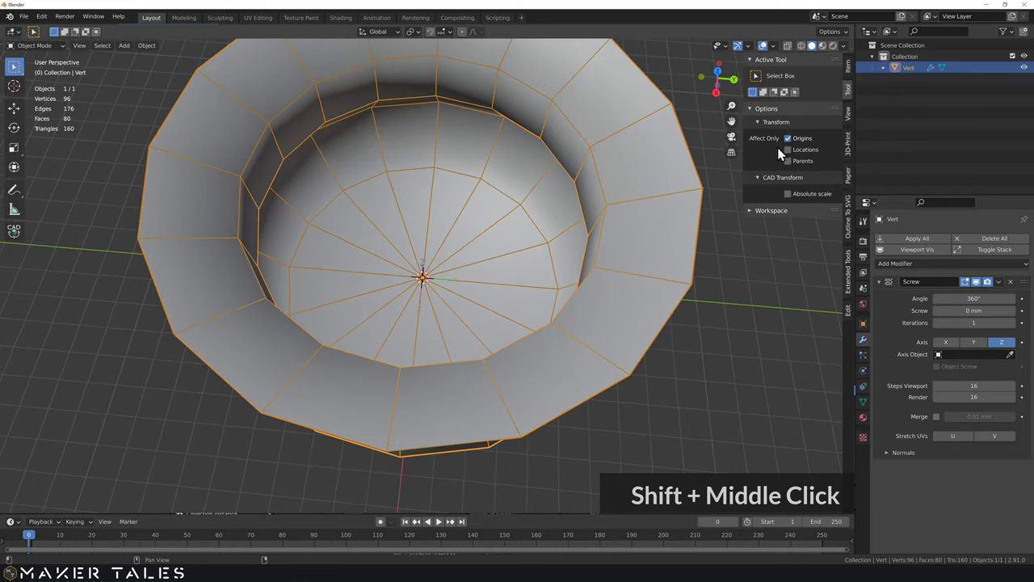
pyautogui.click(793, 144)
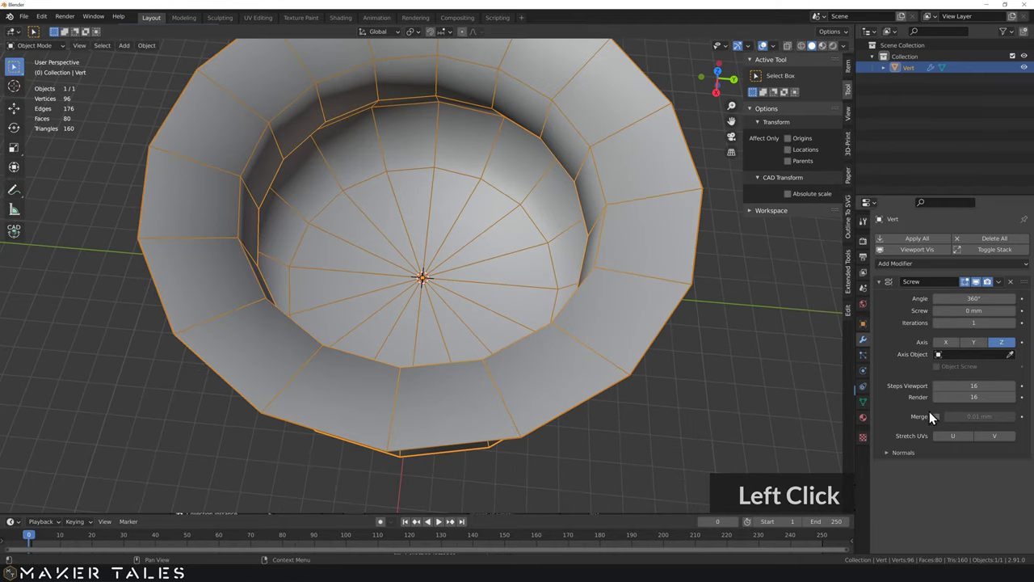
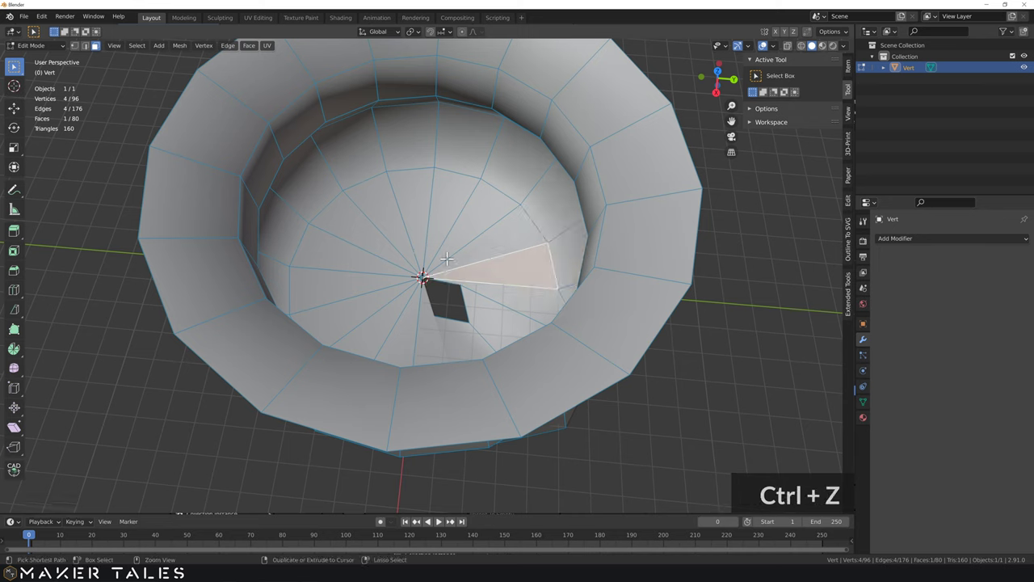
pyautogui.press('ctrl+z')
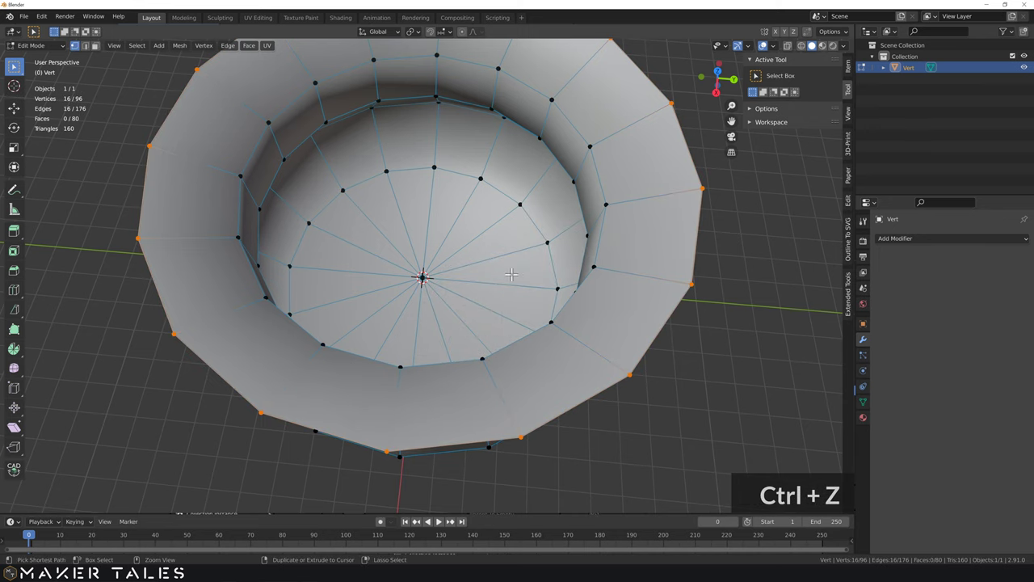
pyautogui.press('ctrl+z')
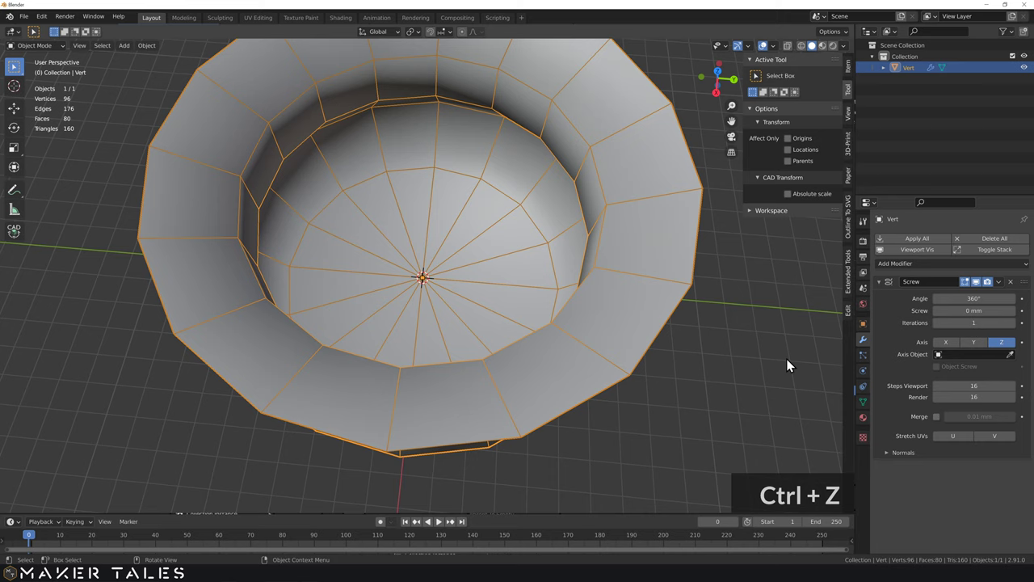
# Step: Enable Merge at 0.01 mm on the Screw modifier, welding the seam down to 81 vertices
pyautogui.click(940, 421)
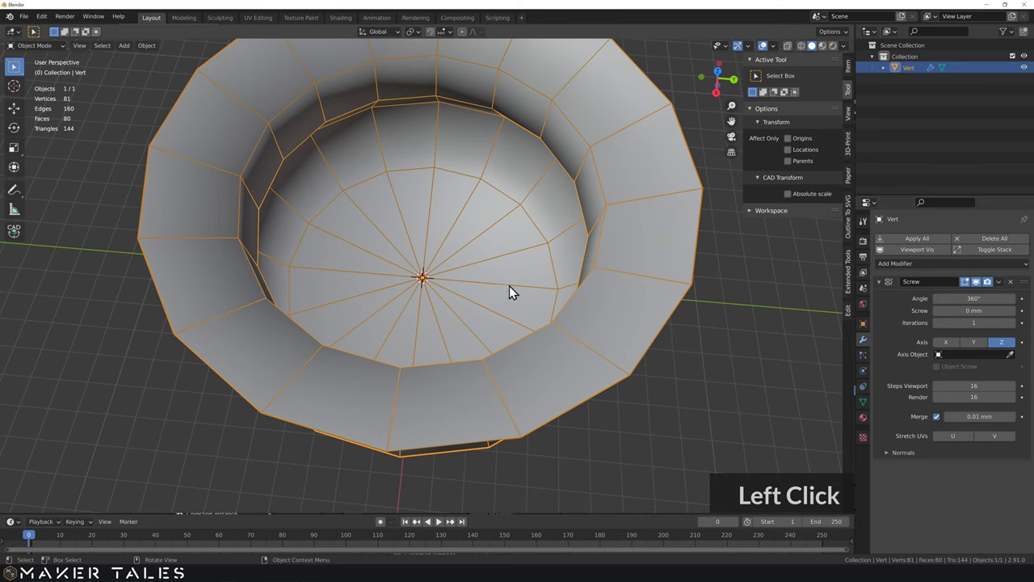
pyautogui.middleClick(441, 306)
pyautogui.scroll(-3)
pyautogui.middleClick(443, 249)
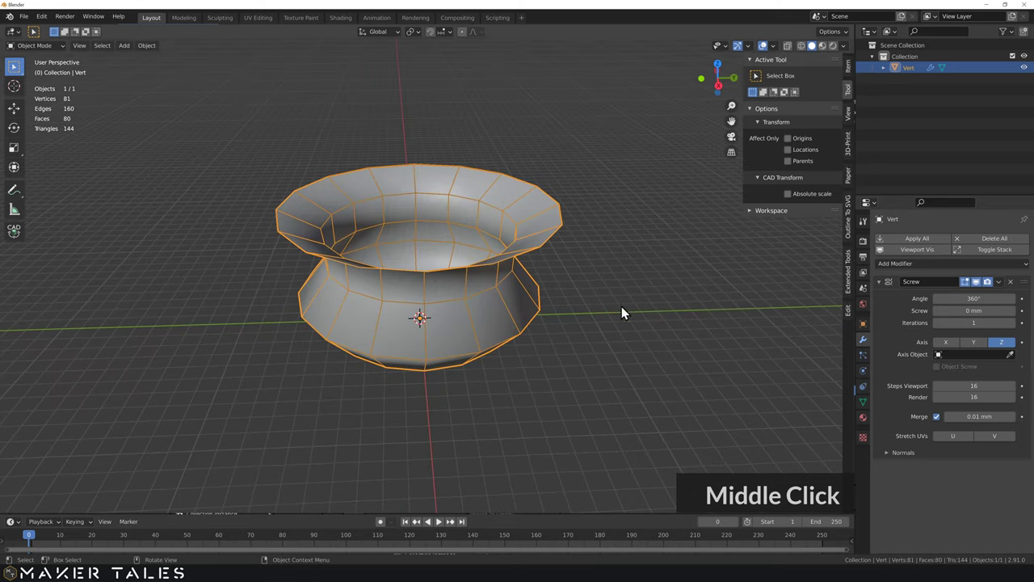
# Step: Take Screw viewport steps up to 100 then down to 4, giving a 21-vertex square pot
pyautogui.middleClick(1018, 329)
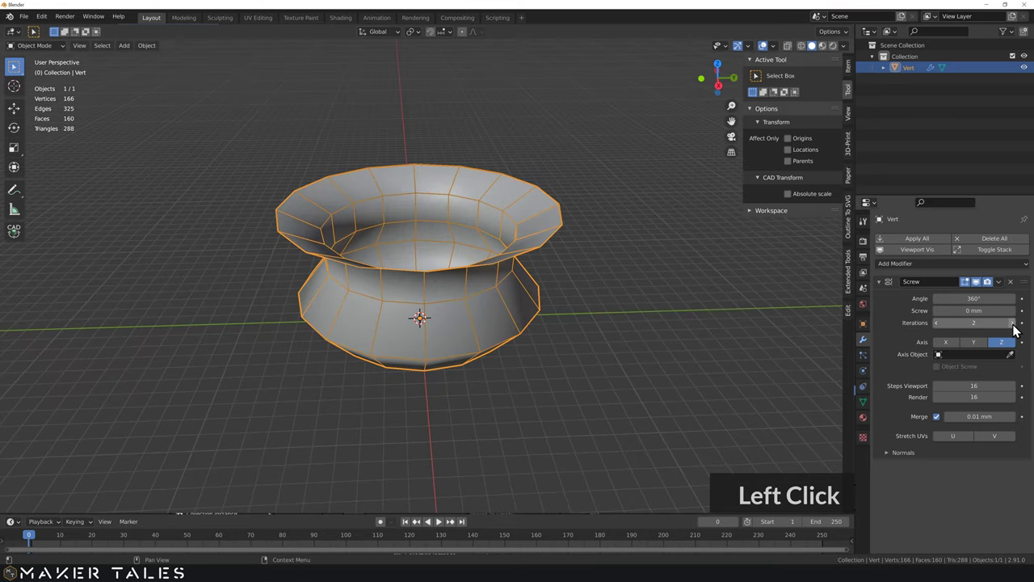
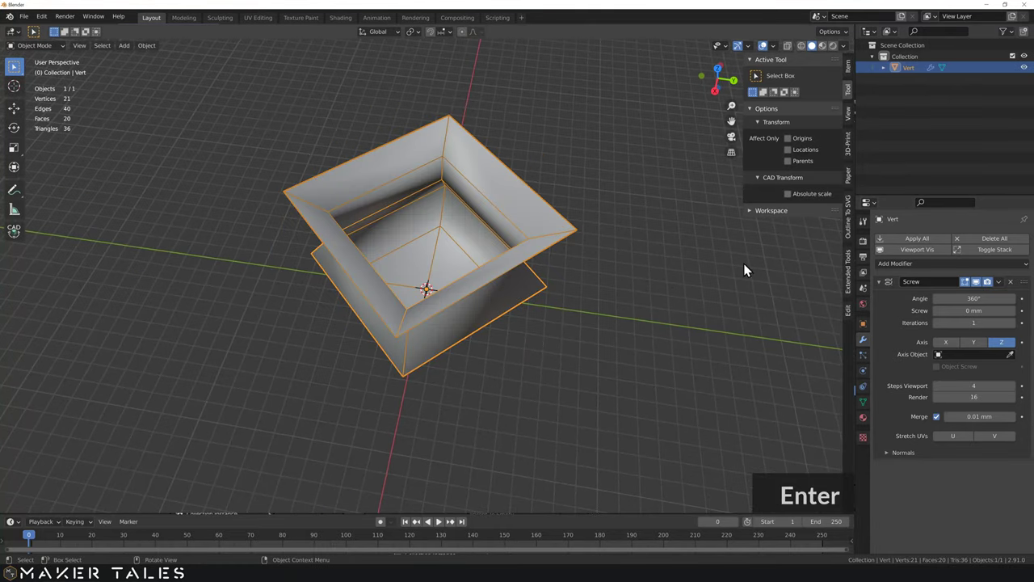
pyautogui.middleClick(639, 252)
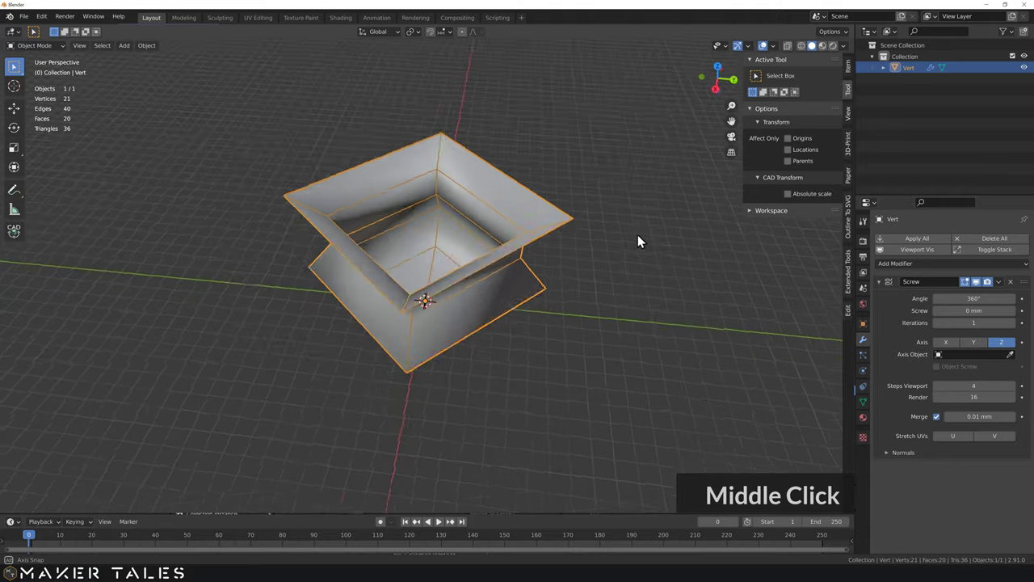
pyautogui.middleClick(546, 314)
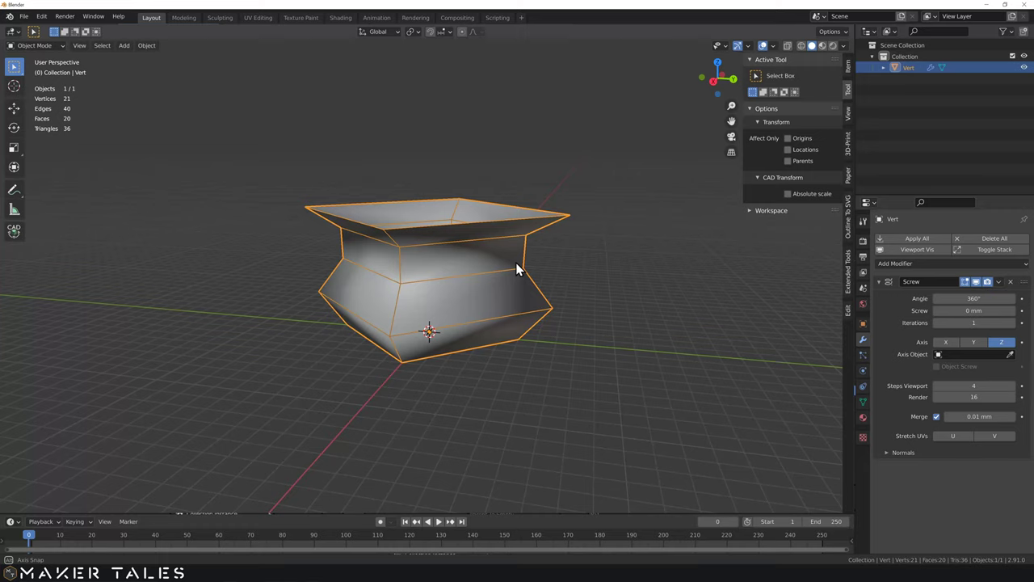
pyautogui.middleClick(532, 248)
pyautogui.middleClick(539, 282)
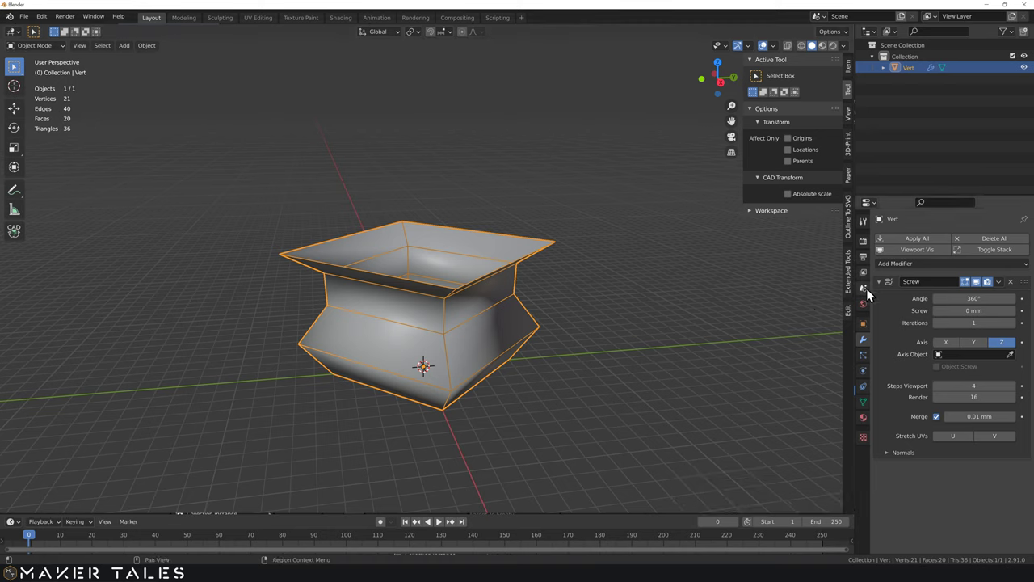
# Step: Add a Solidify modifier at 0.485 mm thickness so the square pot has solid walls
pyautogui.click(882, 287)
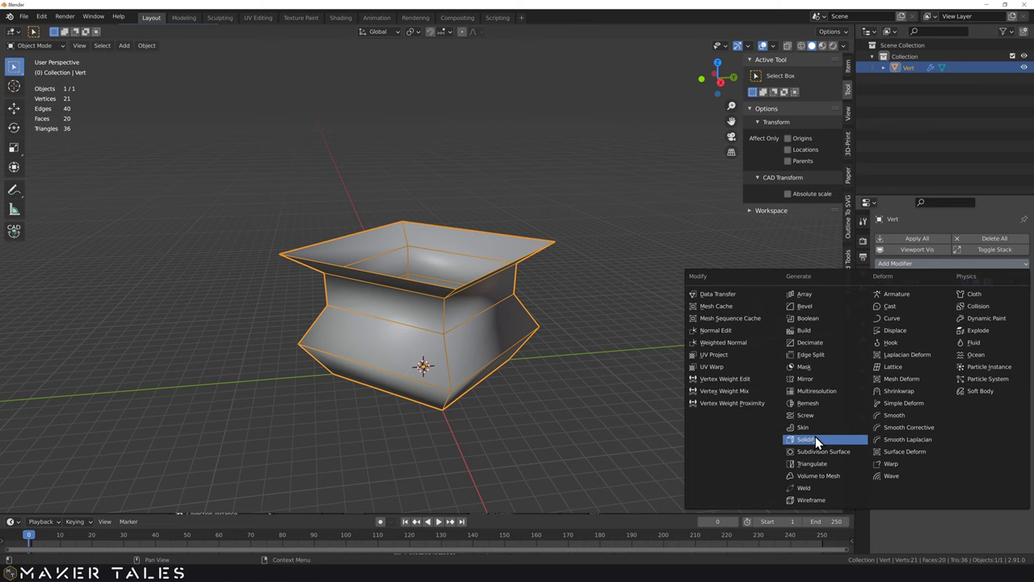
pyautogui.click(820, 445)
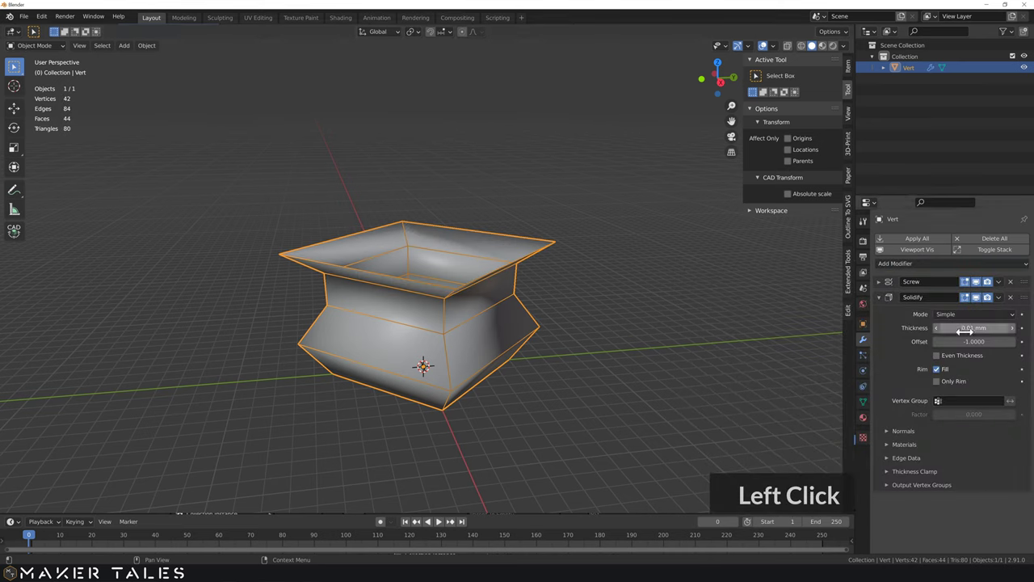
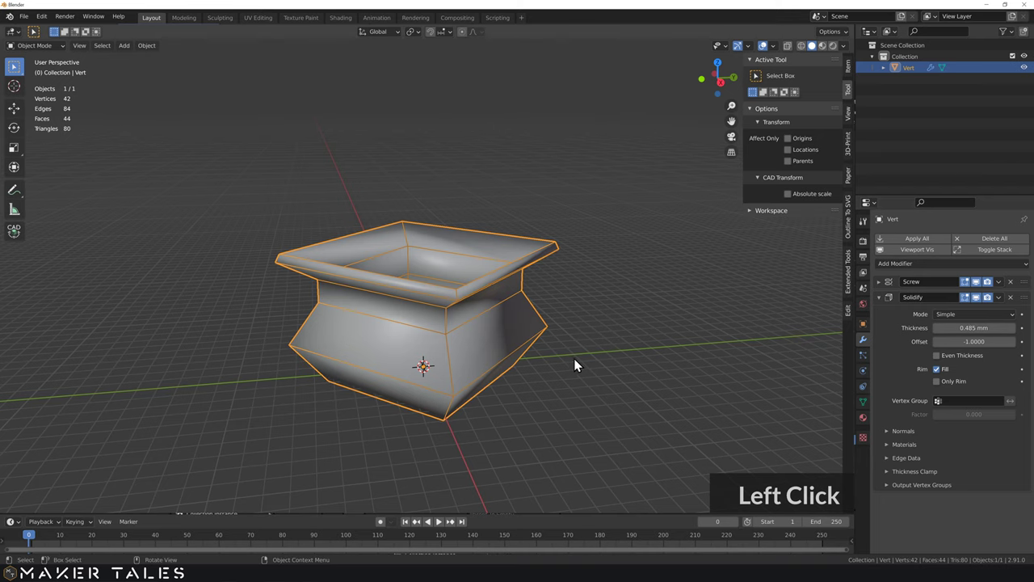
pyautogui.middleClick(557, 353)
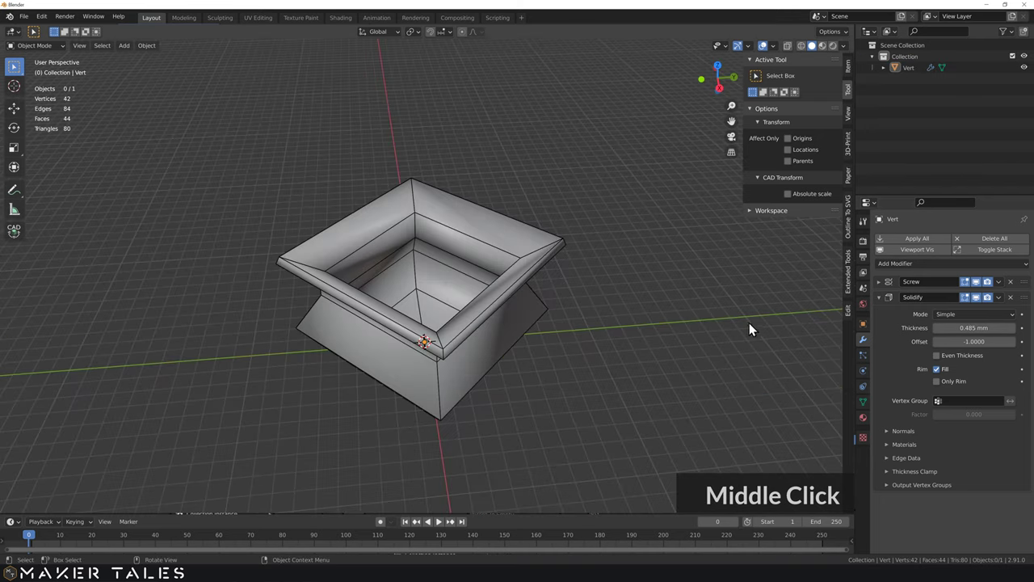
# Step: Leave Edit Mode and Apply All so the Screw and Solidify modifiers become real mesh
pyautogui.click(930, 245)
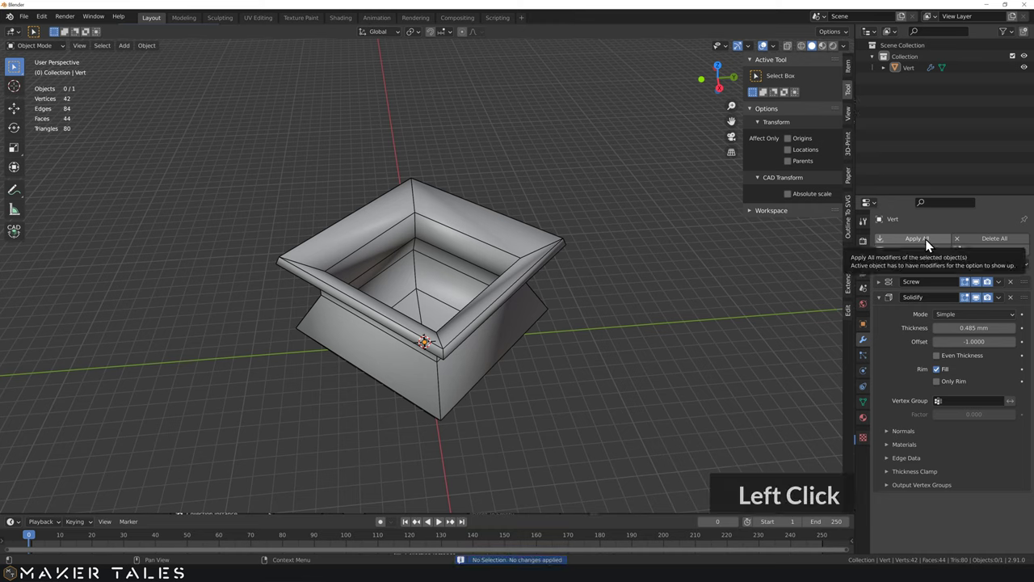
pyautogui.press('Tab')
pyautogui.click(485, 327)
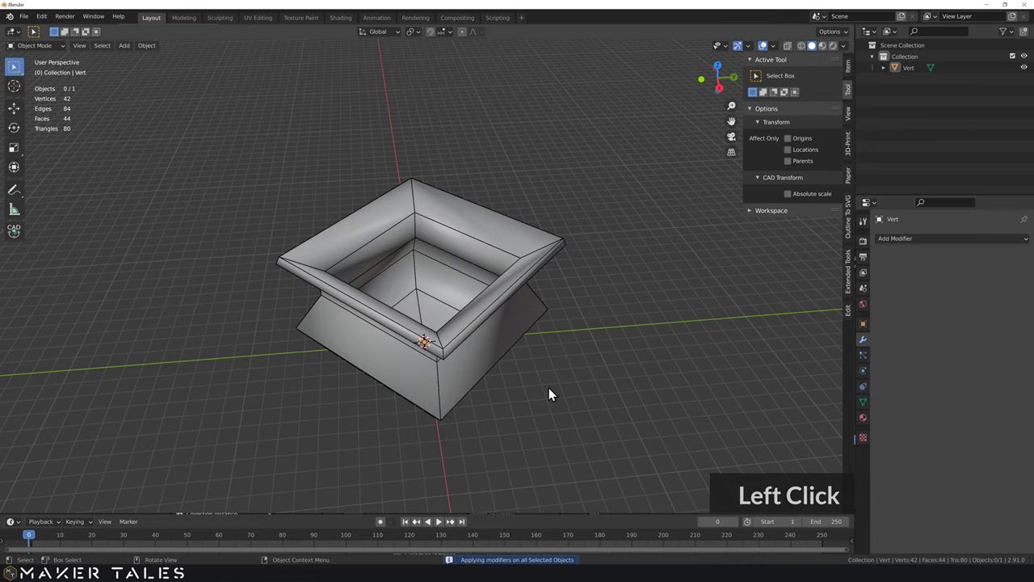
# Step: Inspect the applied pot with X-ray toggled and select the pot object
pyautogui.middleClick(541, 400)
pyautogui.scroll(3)
pyautogui.middleClick(547, 343)
pyautogui.press('alt+z')
pyautogui.scroll(-3)
pyautogui.middleClick(512, 365)
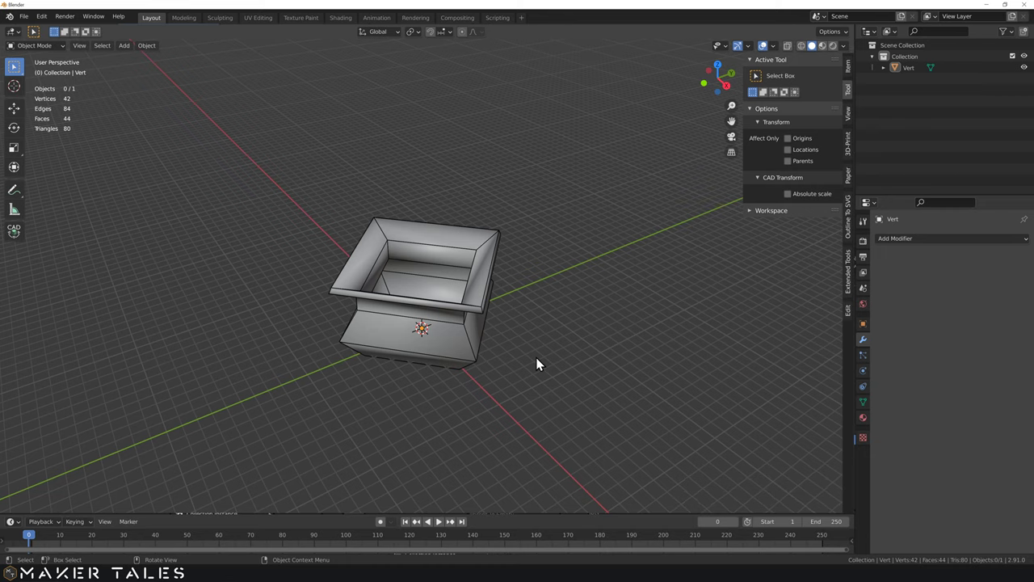
pyautogui.doubleClick(503, 316)
# Step: Undo the apply, remove Solidify and set Screw viewport steps to 50 for a 251-vertex round vase
pyautogui.middleClick(506, 336)
pyautogui.press('ctrl+z')
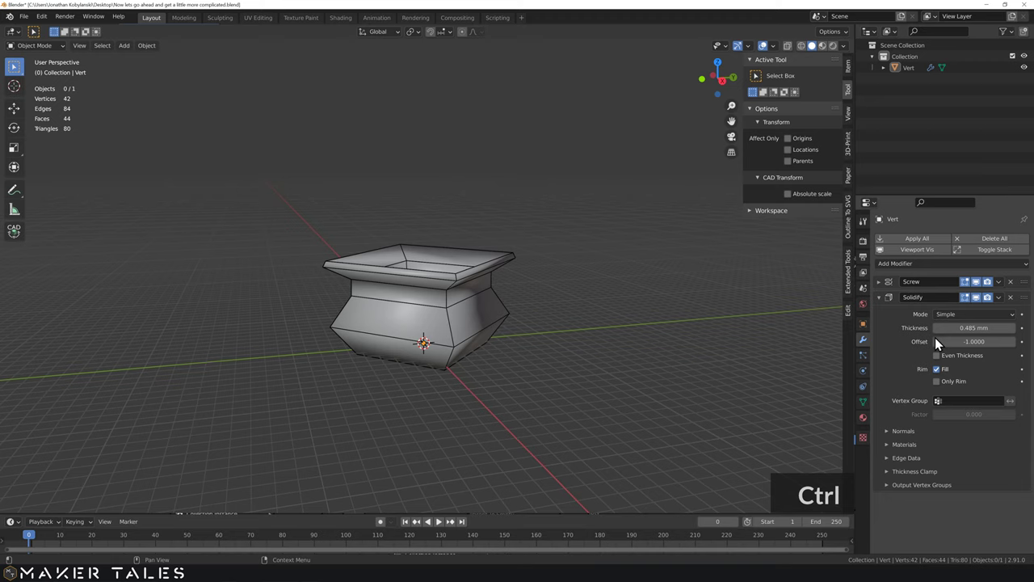
pyautogui.click(1016, 304)
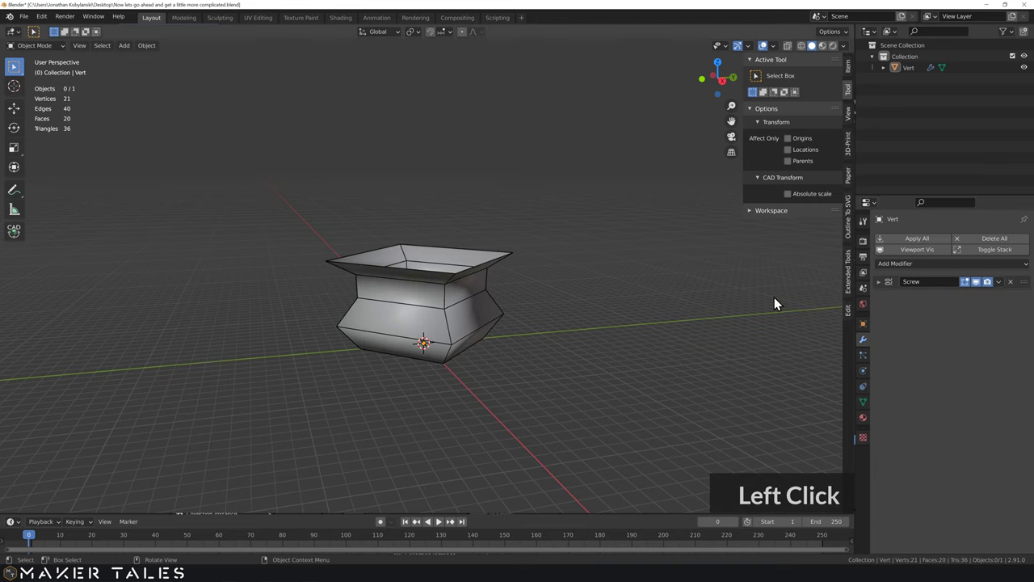
pyautogui.click(881, 286)
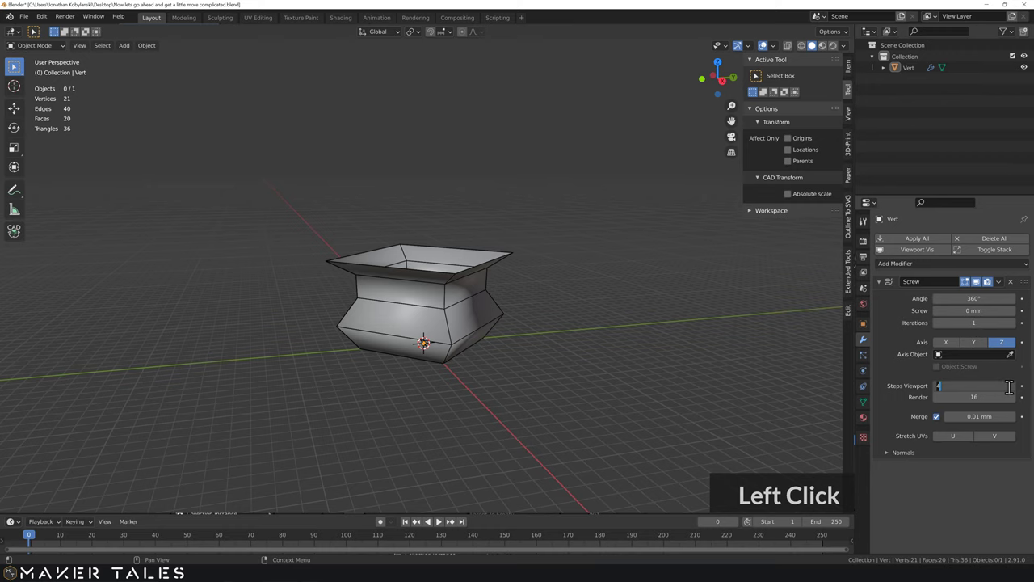
pyautogui.write('50')
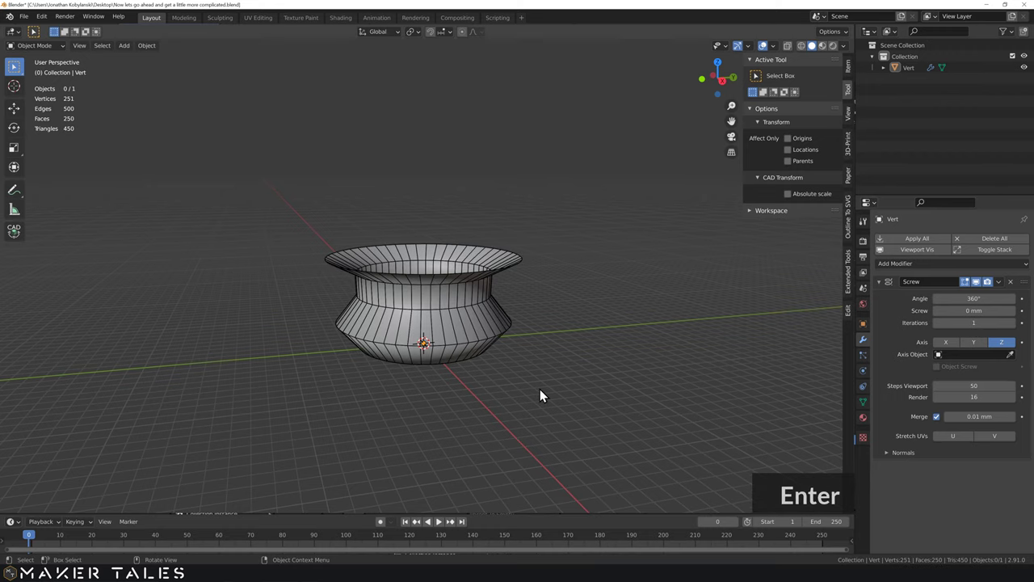
pyautogui.middleClick(518, 389)
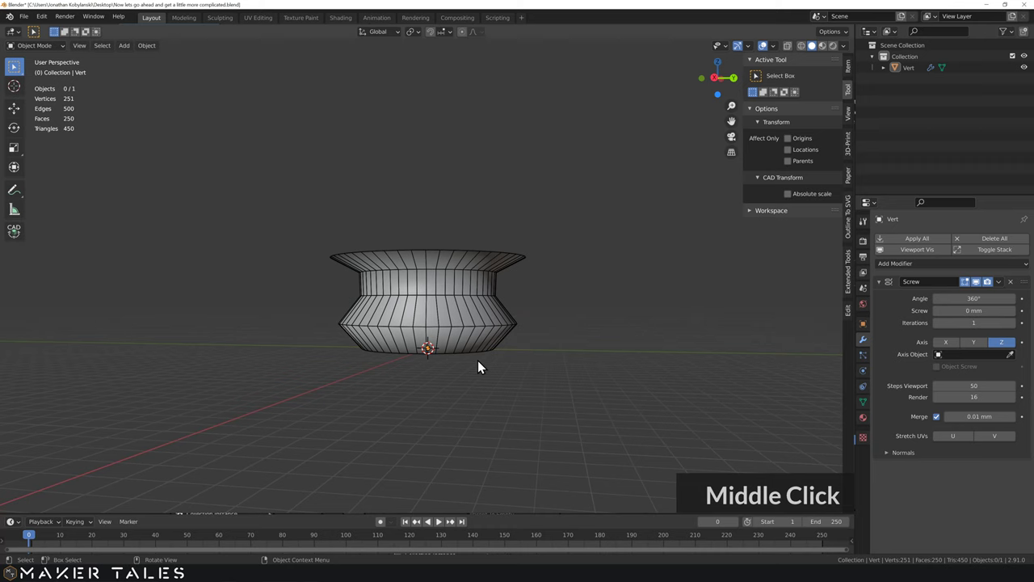
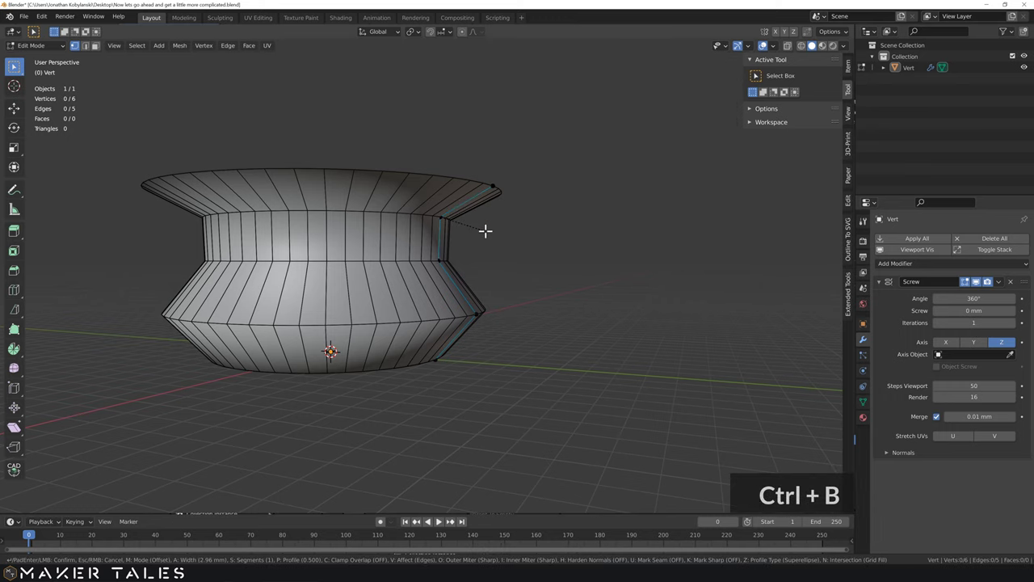
# Step: Bevel the vase's neck vertex into seven segments, giving a 13-vertex profile
pyautogui.scroll(-3)
pyautogui.scroll(3)
pyautogui.scroll(-3)
pyautogui.scroll(3)
pyautogui.write('v')
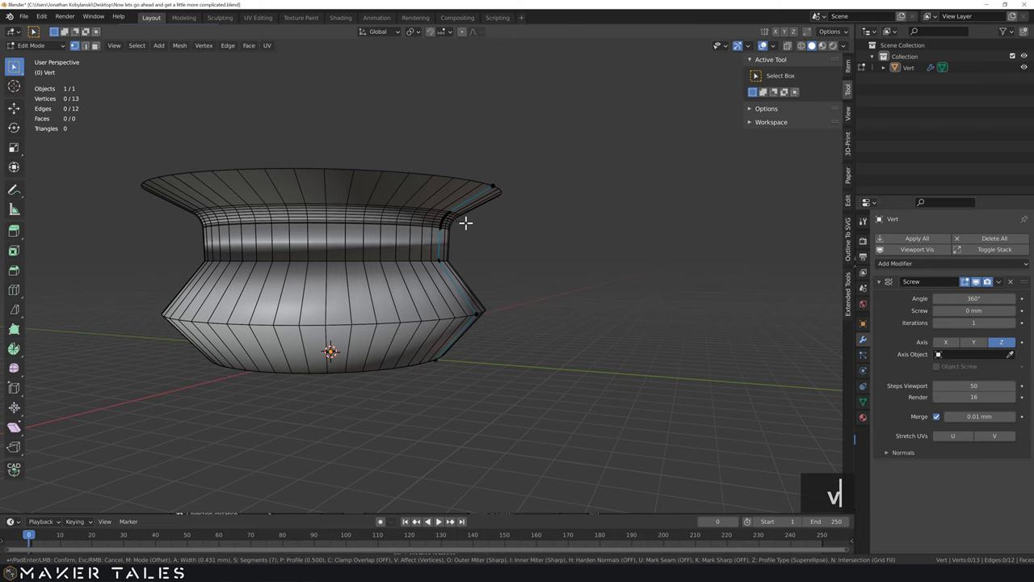
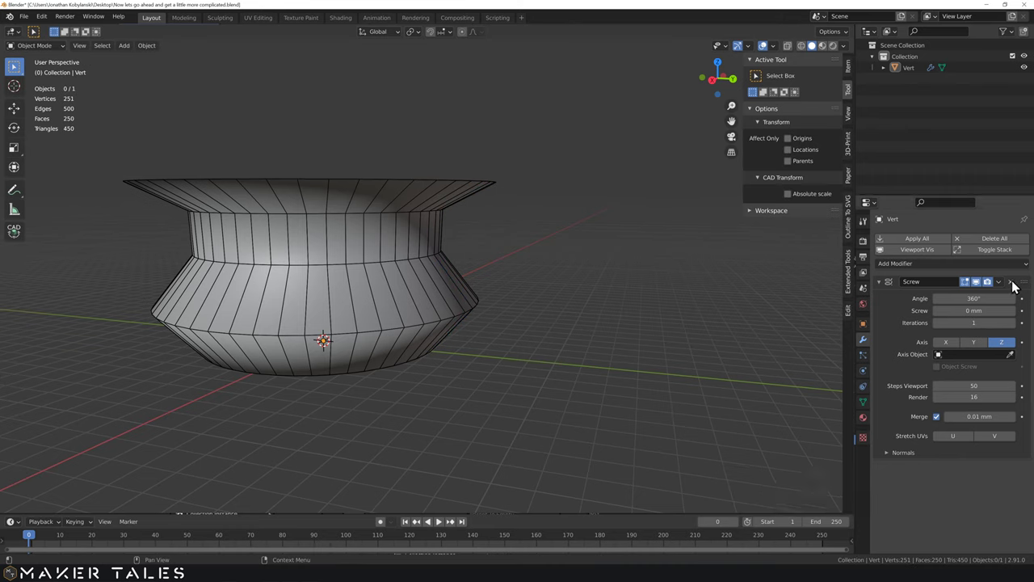
# Step: Convert the six-point profile line to a curve and enter Edit Mode in Right Orthographic view
pyautogui.press('Tab')
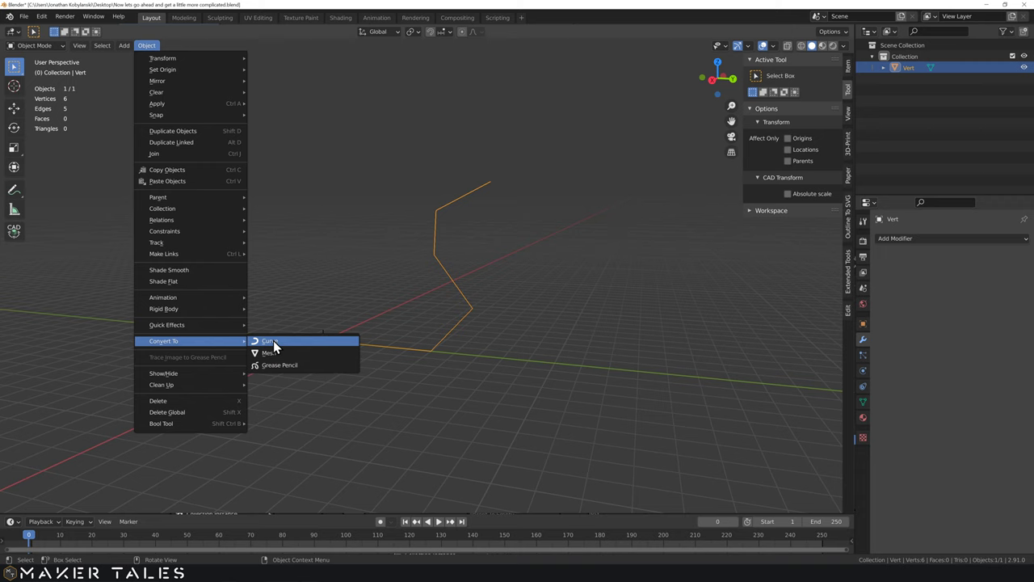
pyautogui.click(278, 348)
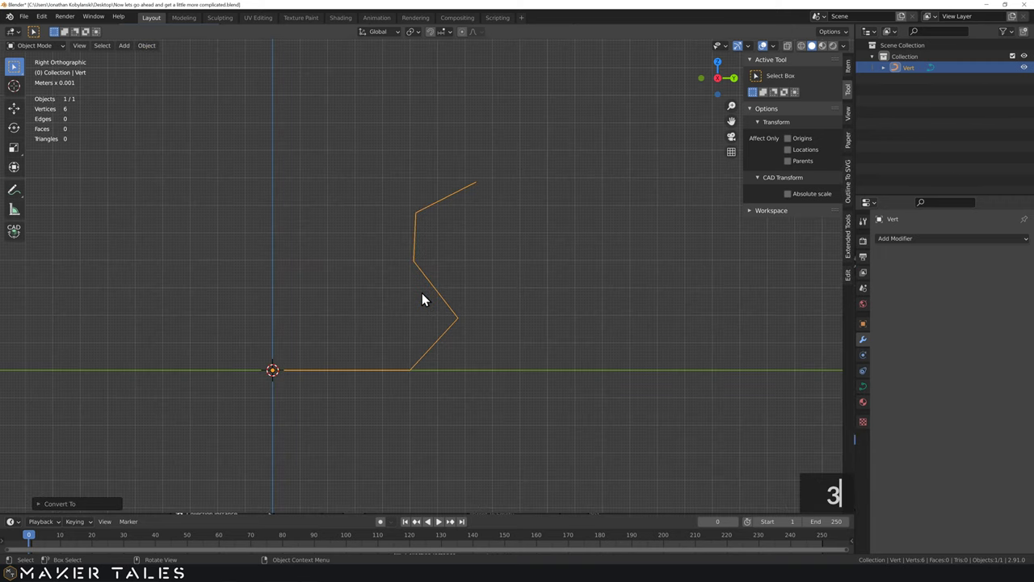
pyautogui.scroll(3)
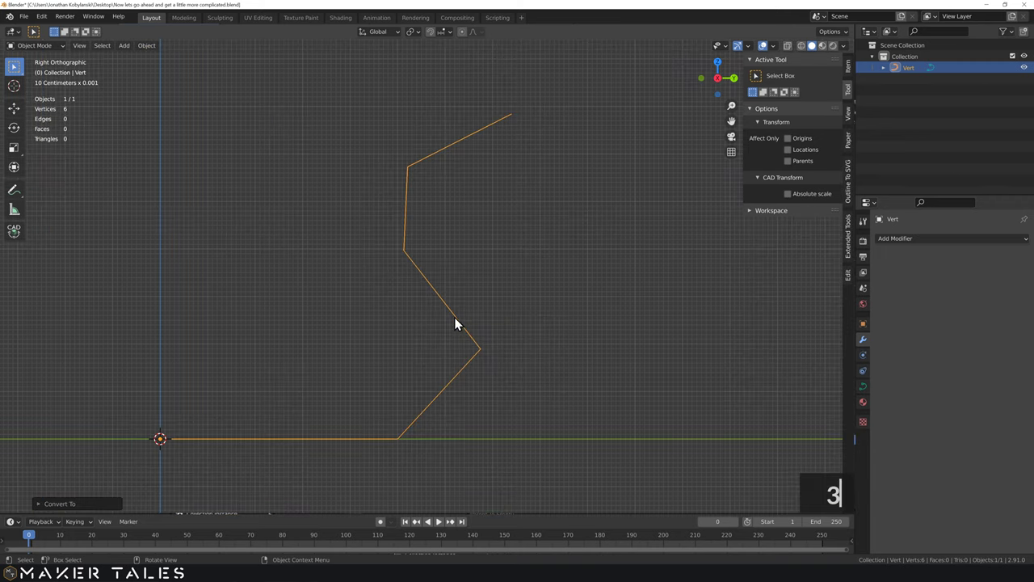
pyautogui.press('3')
pyautogui.scroll(-3)
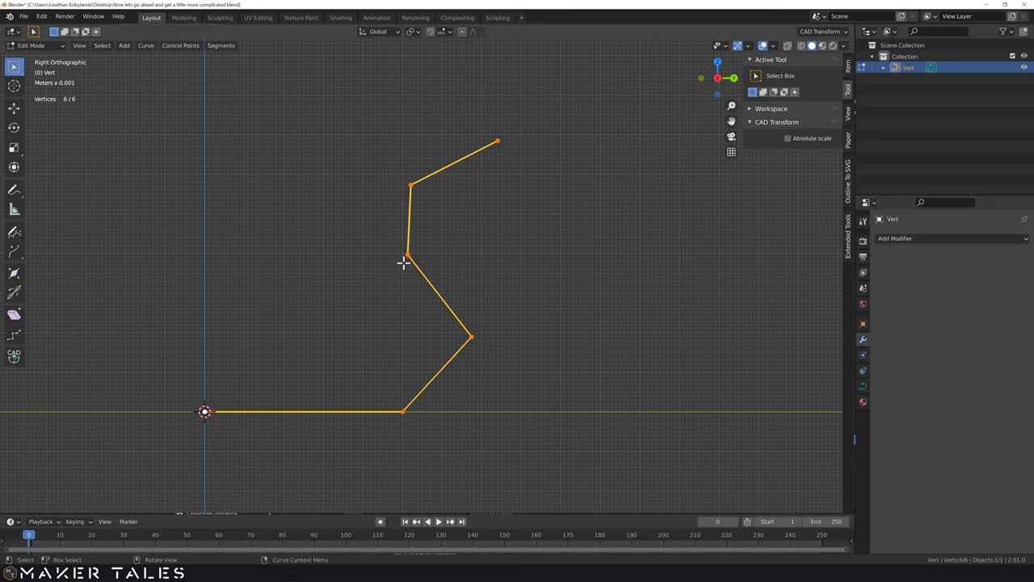
pyautogui.scroll(-3)
# Step: Try moving a lower-bend control point along X with G X, then undo to leave it in place
pyautogui.rightClick(463, 269)
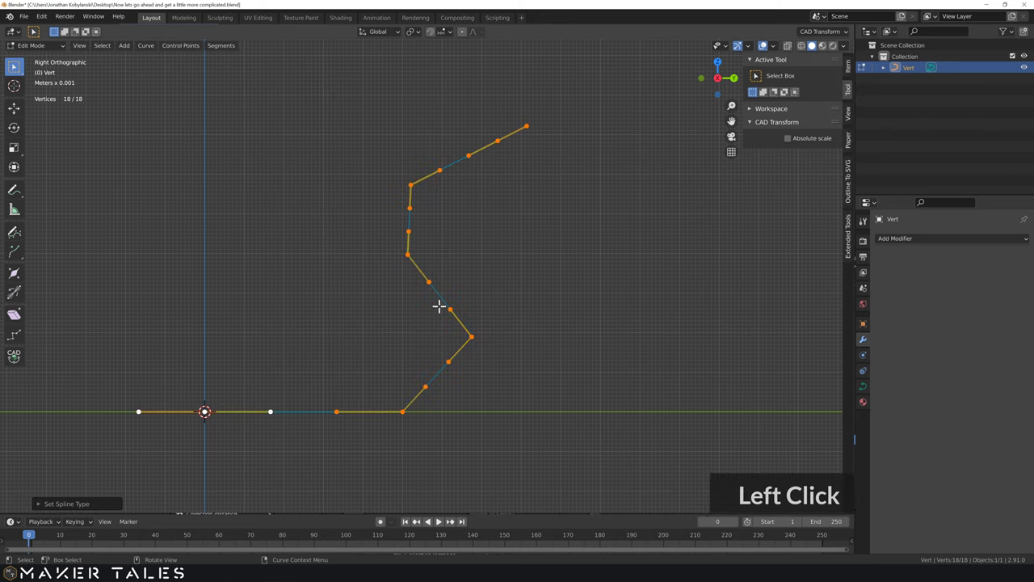
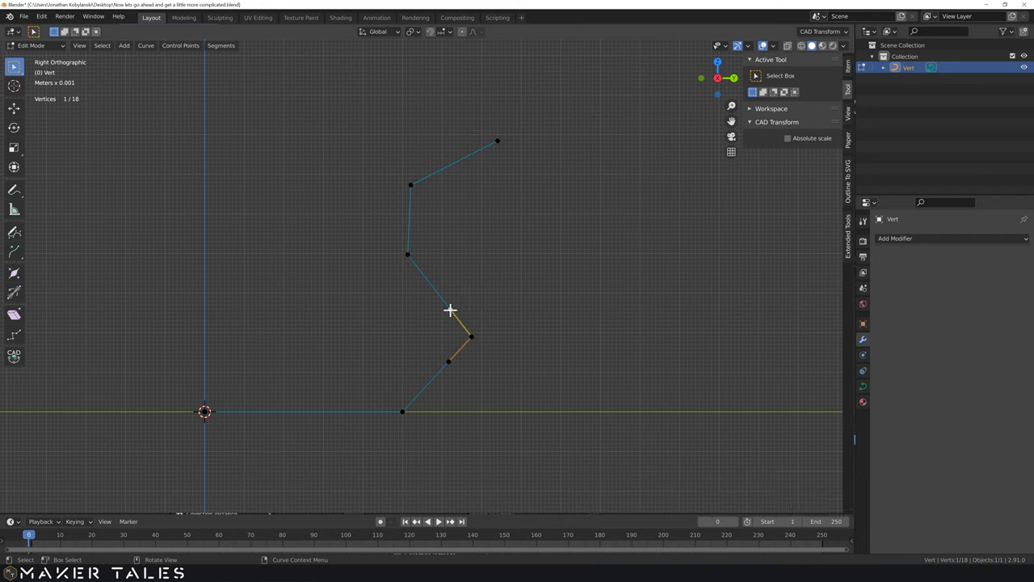
pyautogui.press('g')
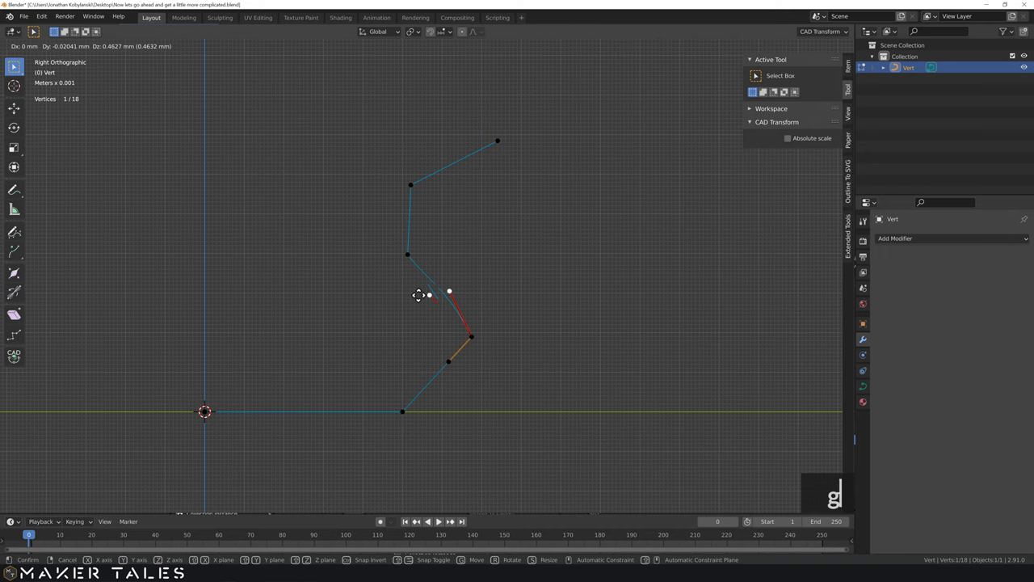
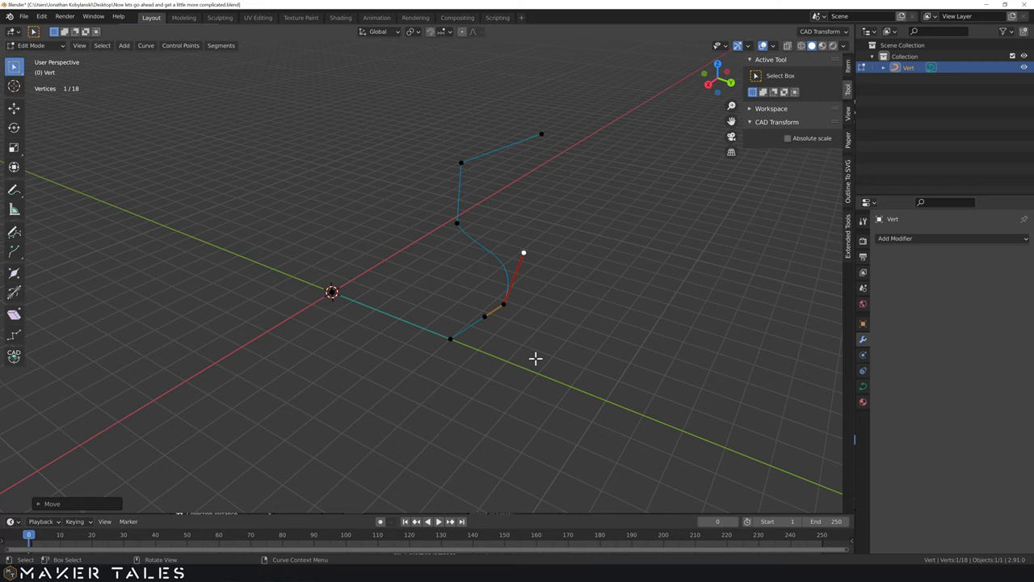
pyautogui.press('ctrl+z')
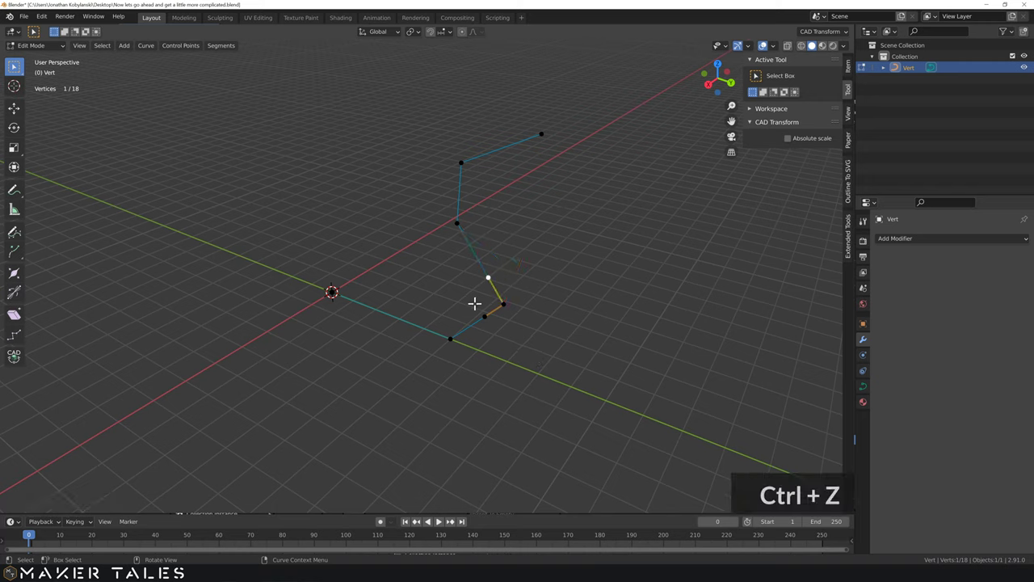
pyautogui.write('g')
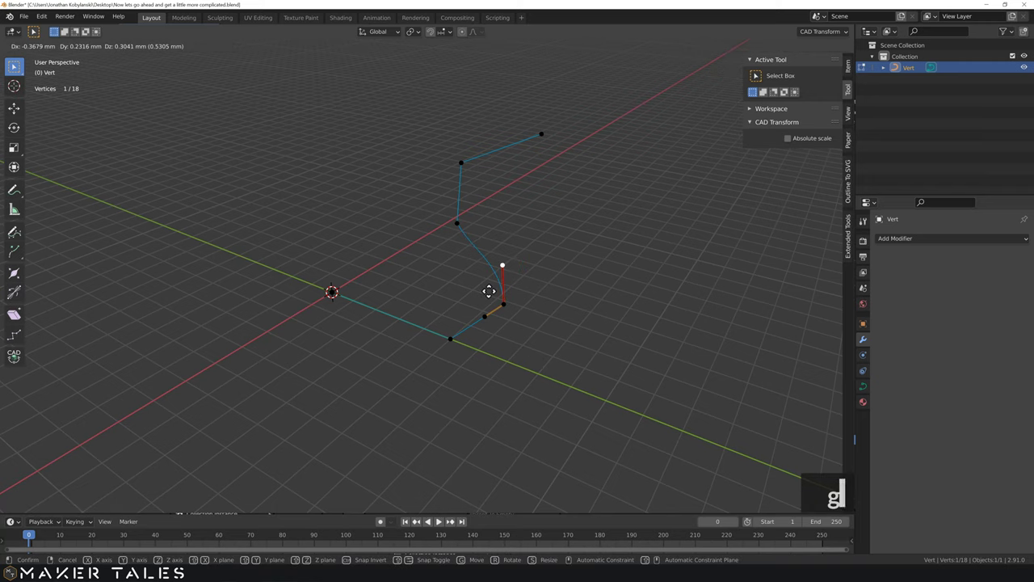
pyautogui.write('x')
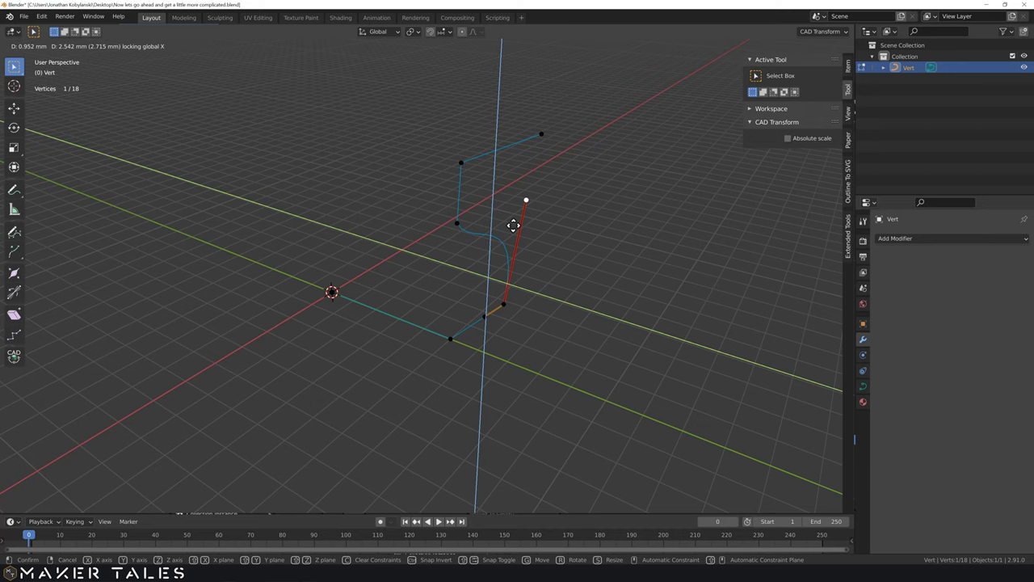
pyautogui.write('gx')
pyautogui.press('ctrl+z')
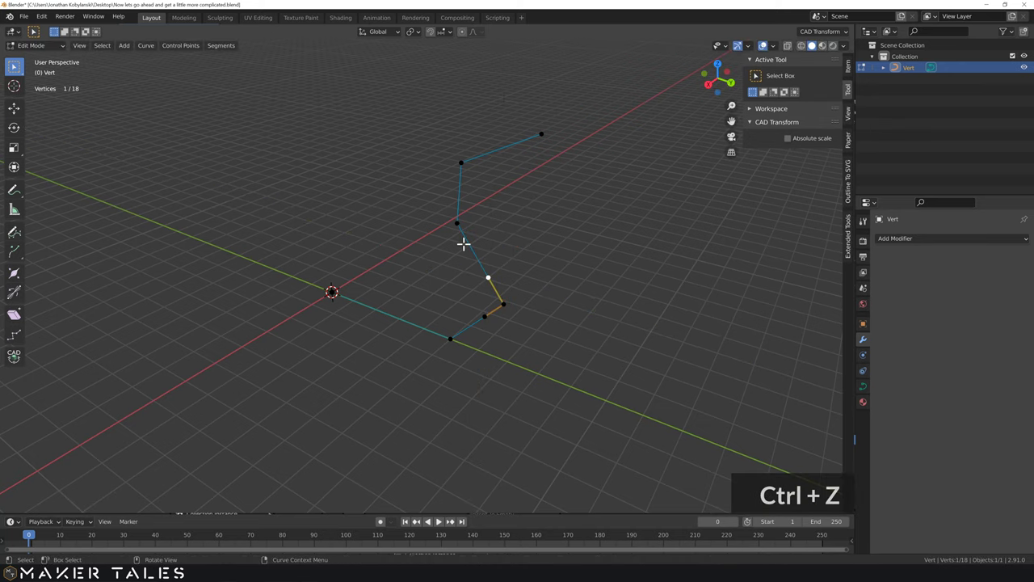
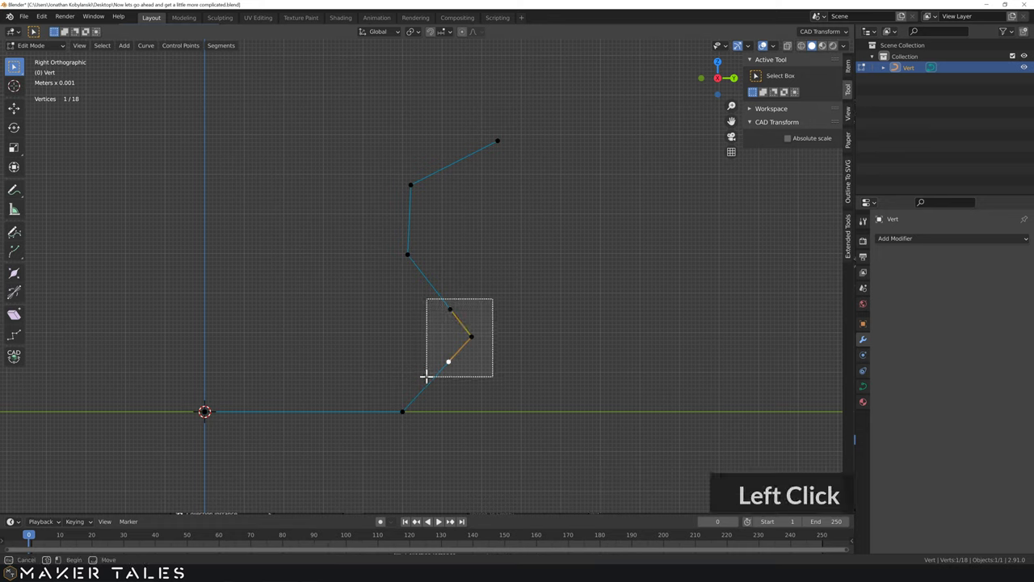
# Step: Set the three lower bend points to Automatic handles, undo, then give them Aligned handles
pyautogui.rightClick(427, 337)
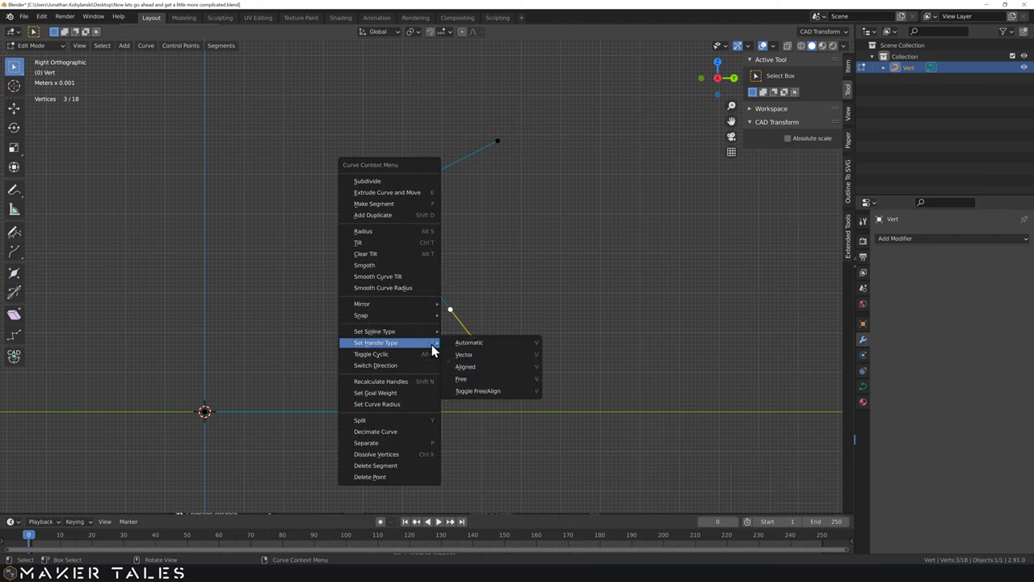
pyautogui.press('v')
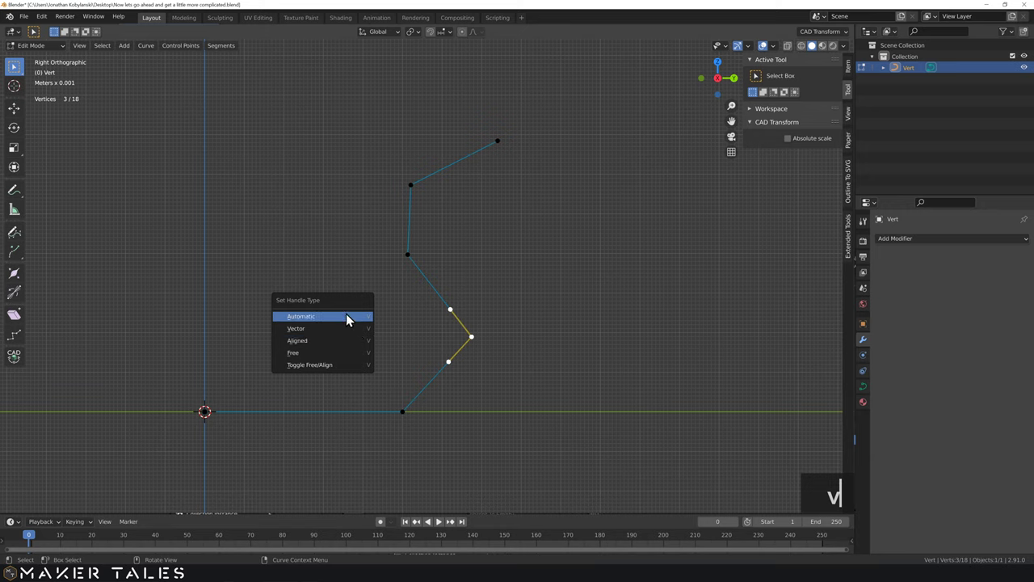
pyautogui.click(352, 320)
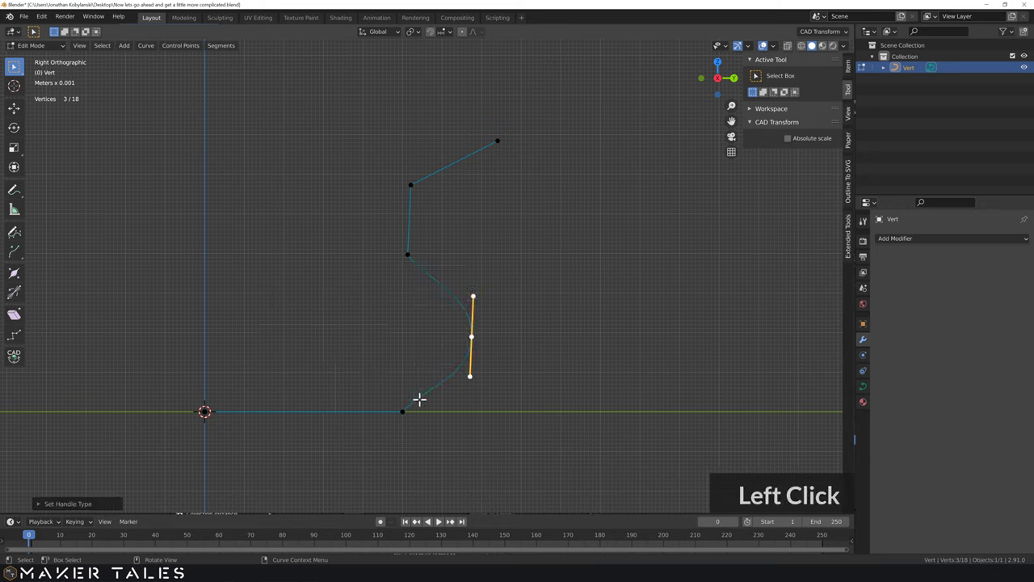
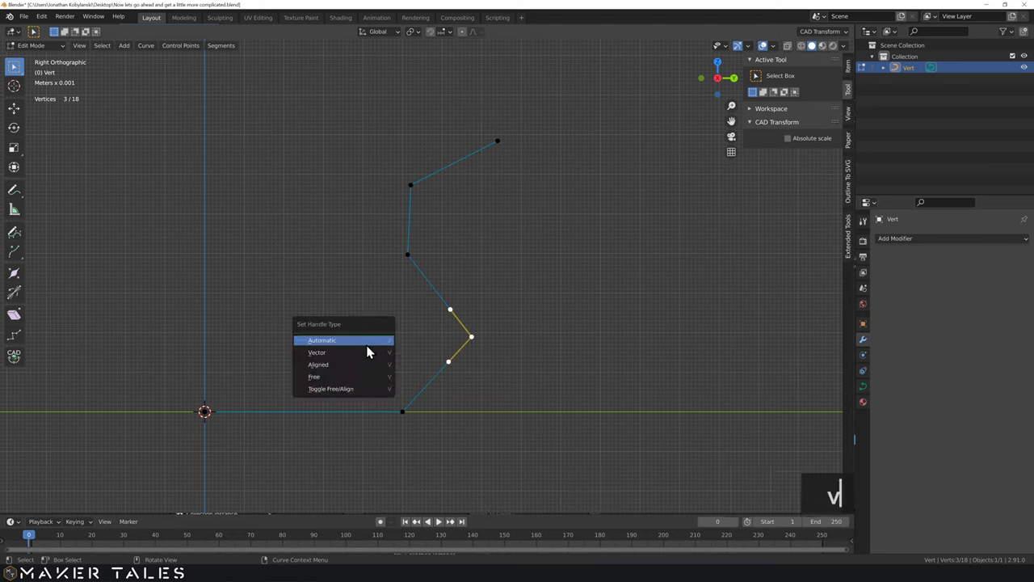
pyautogui.press('v')
pyautogui.press('ctrl+z')
pyautogui.press('v')
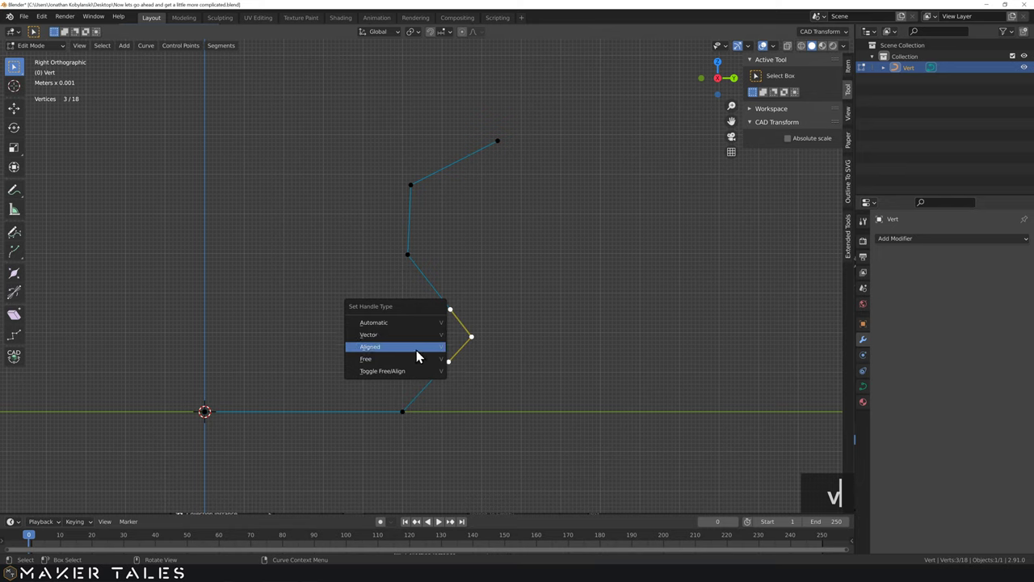
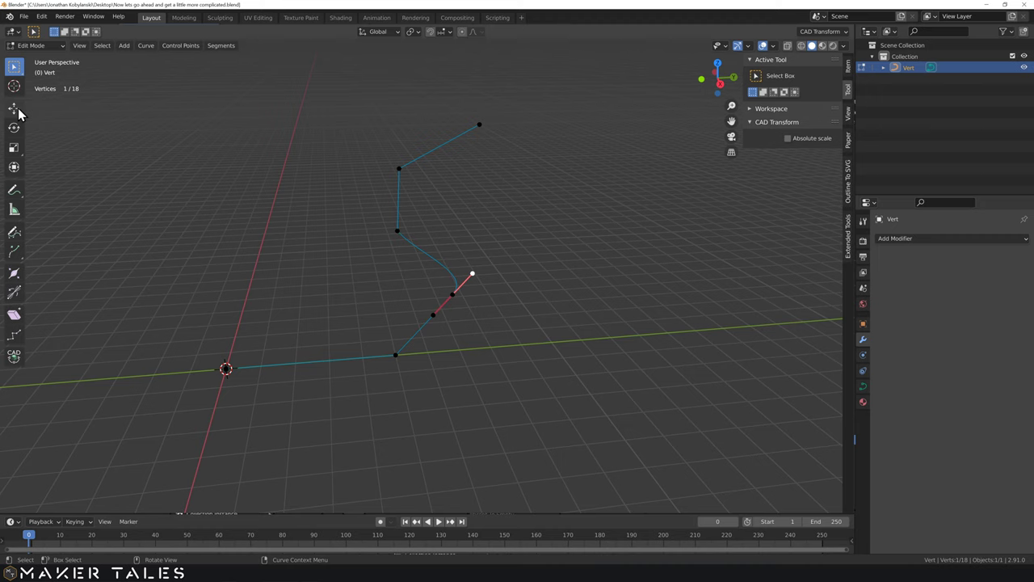
# Step: Use the Move tool with Normal transform orientation, then return to box selection
pyautogui.click(20, 113)
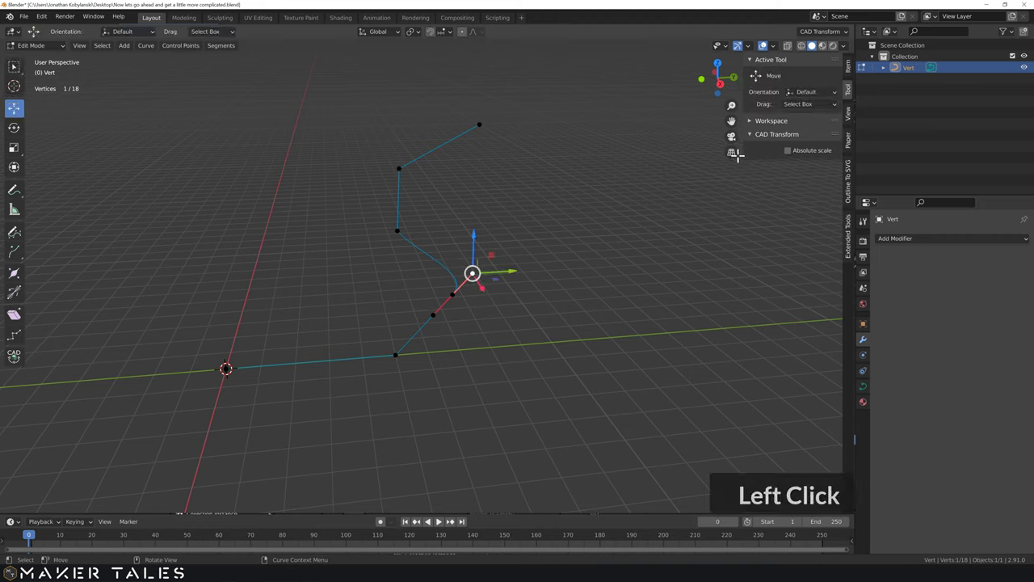
pyautogui.click(813, 96)
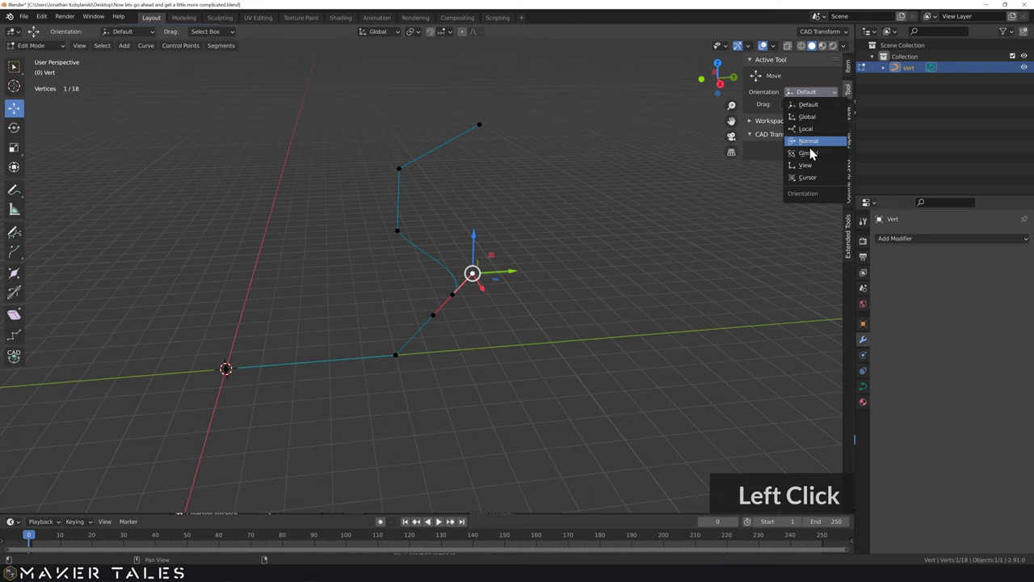
pyautogui.click(816, 146)
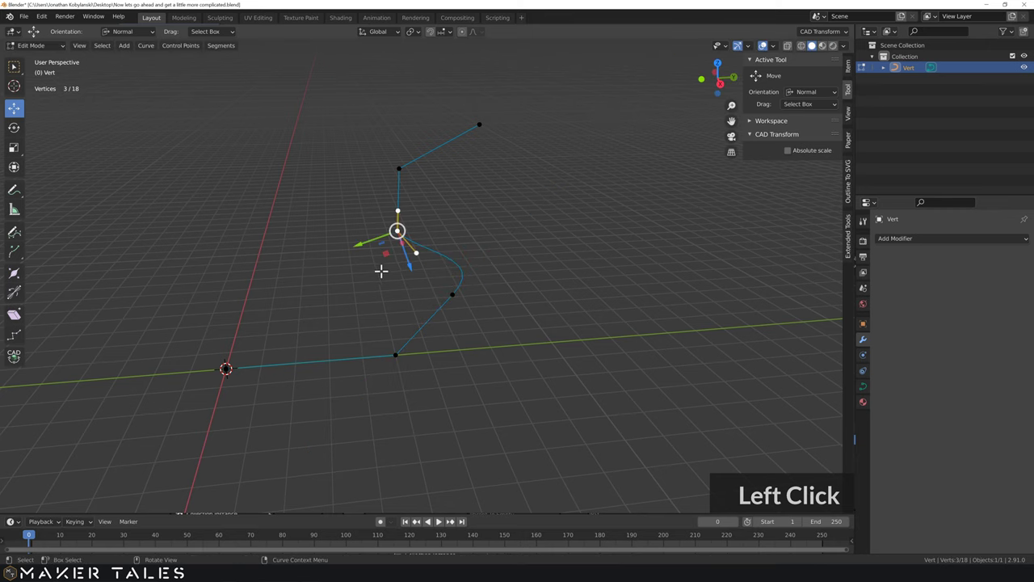
pyautogui.click(817, 95)
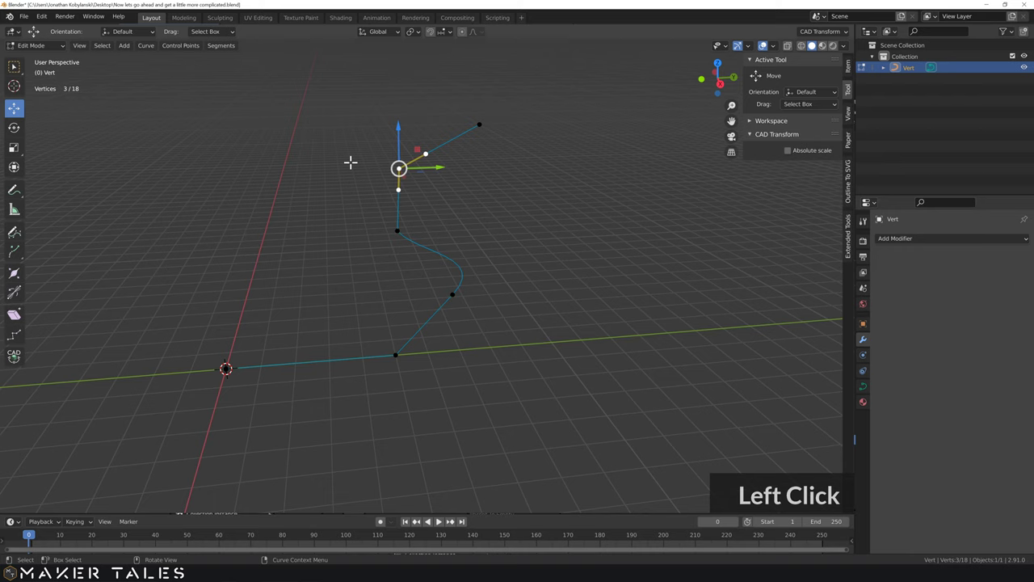
pyautogui.press('w')
# Step: Change the upper corner points' handle type to round off that corner
pyautogui.rightClick(306, 150)
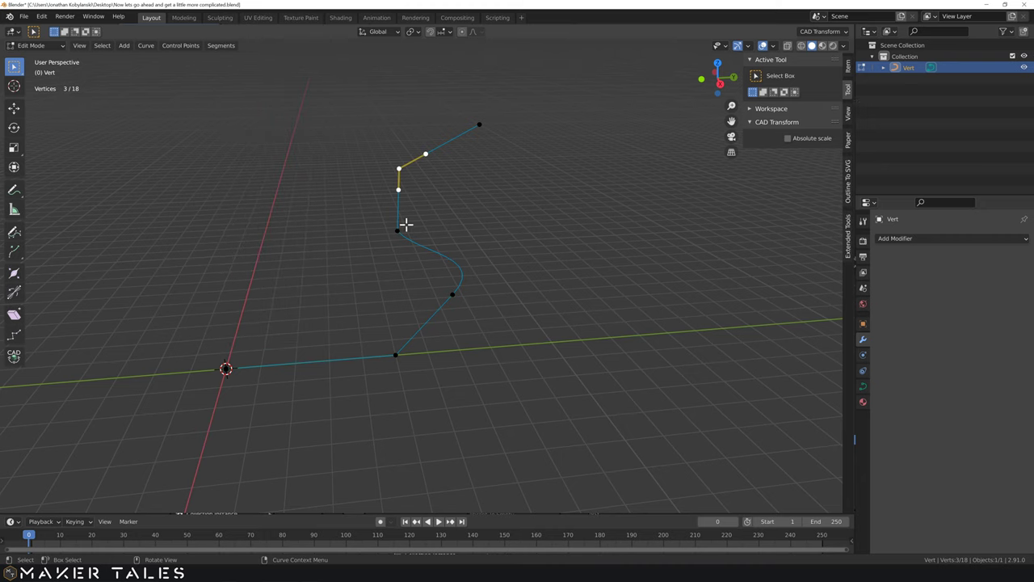
pyautogui.click(405, 207)
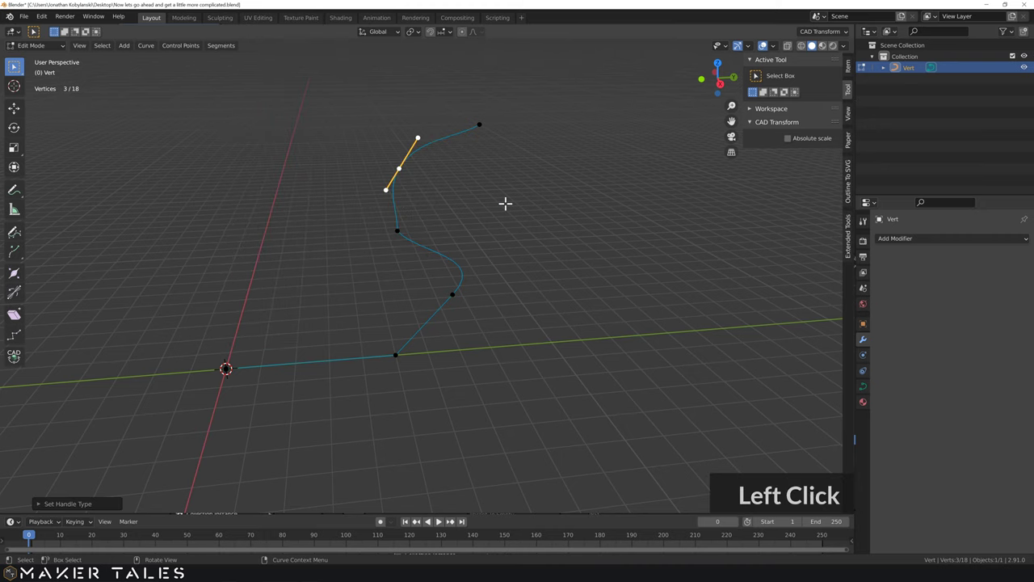
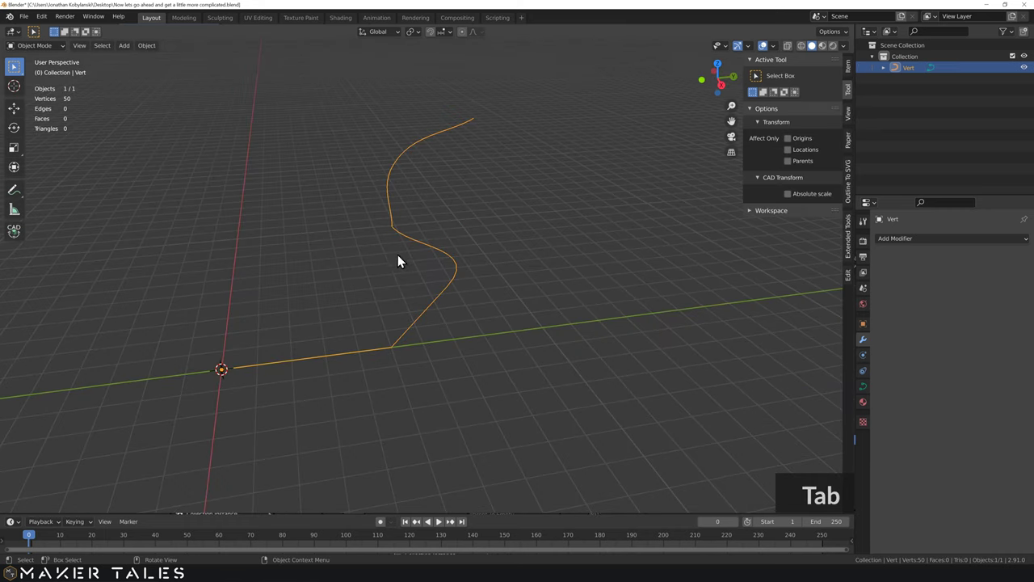
# Step: Add a Screw modifier to spin the profile curve into a round vessel and inspect it
pyautogui.click(906, 246)
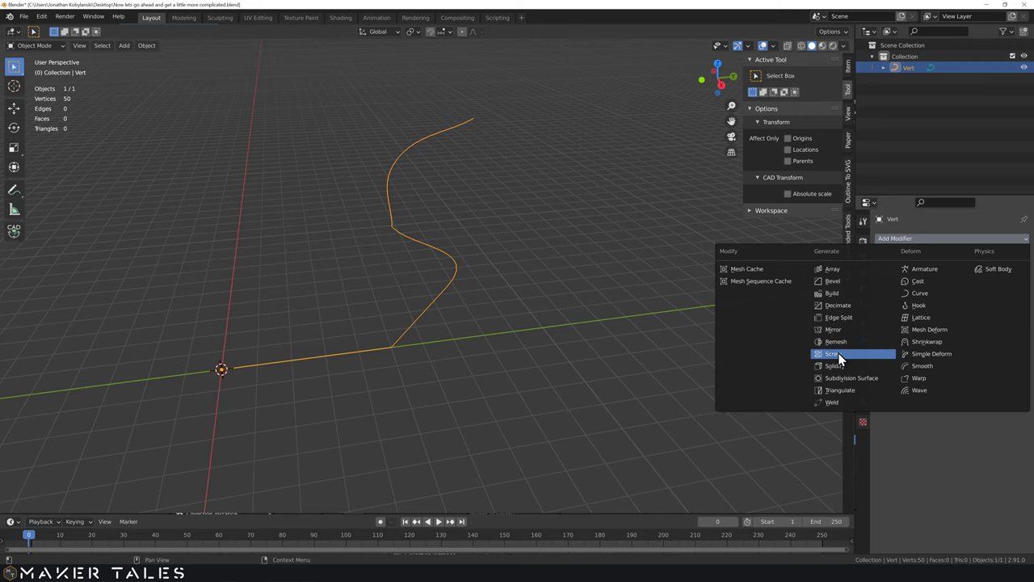
pyautogui.click(841, 360)
pyautogui.scroll(-3)
pyautogui.middleClick(465, 320)
pyautogui.middleClick(542, 369)
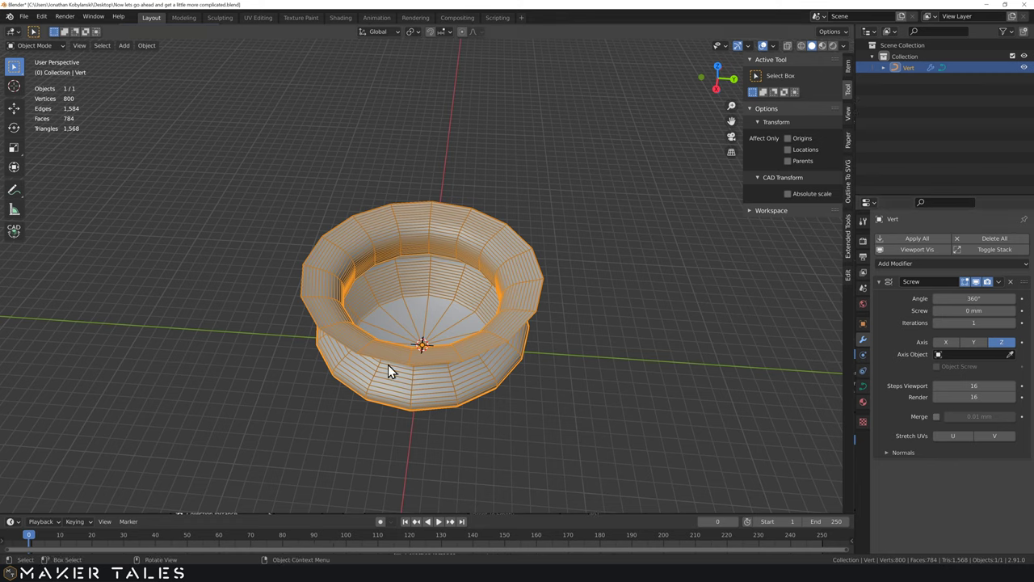
# Step: Duplicate the vessel as Vert.001 and place the copy beside the original along Y
pyautogui.click(148, 52)
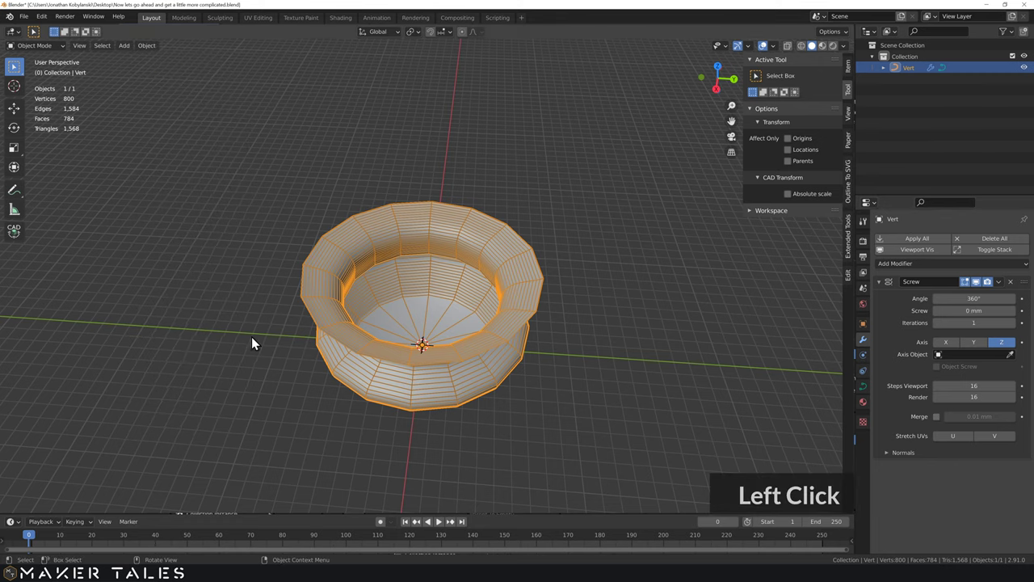
pyautogui.click(147, 47)
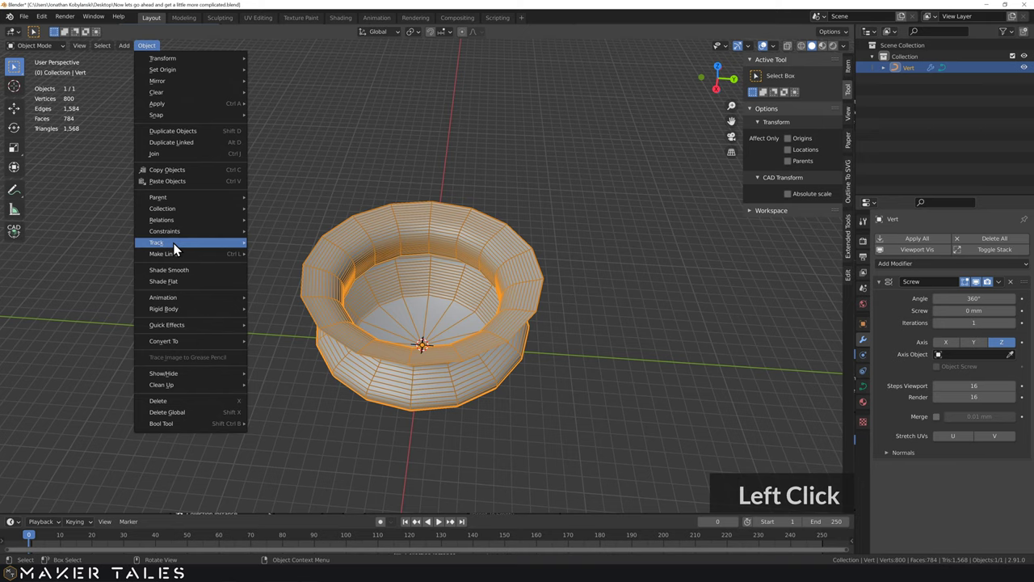
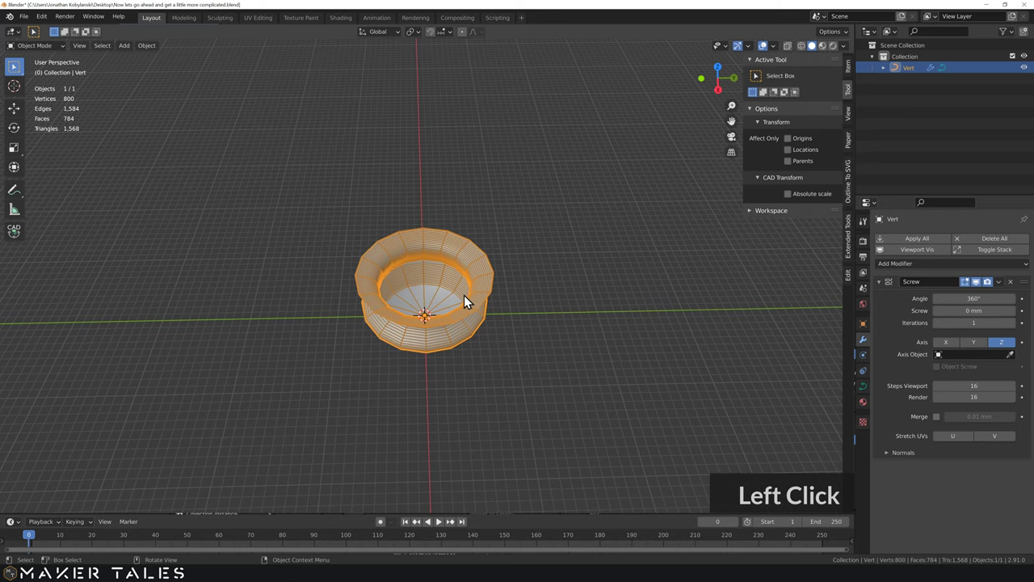
pyautogui.write('dy')
pyautogui.click(678, 294)
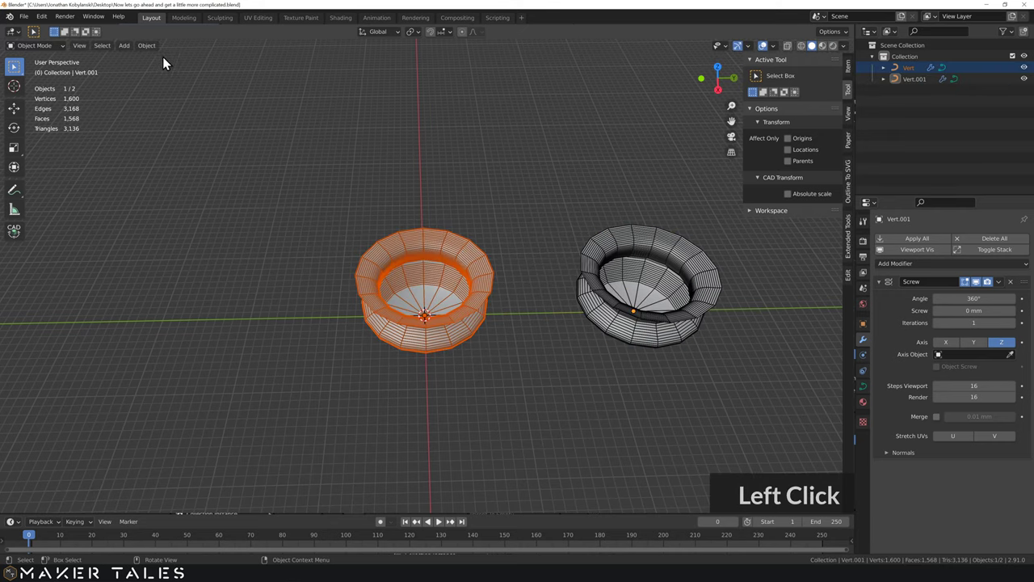
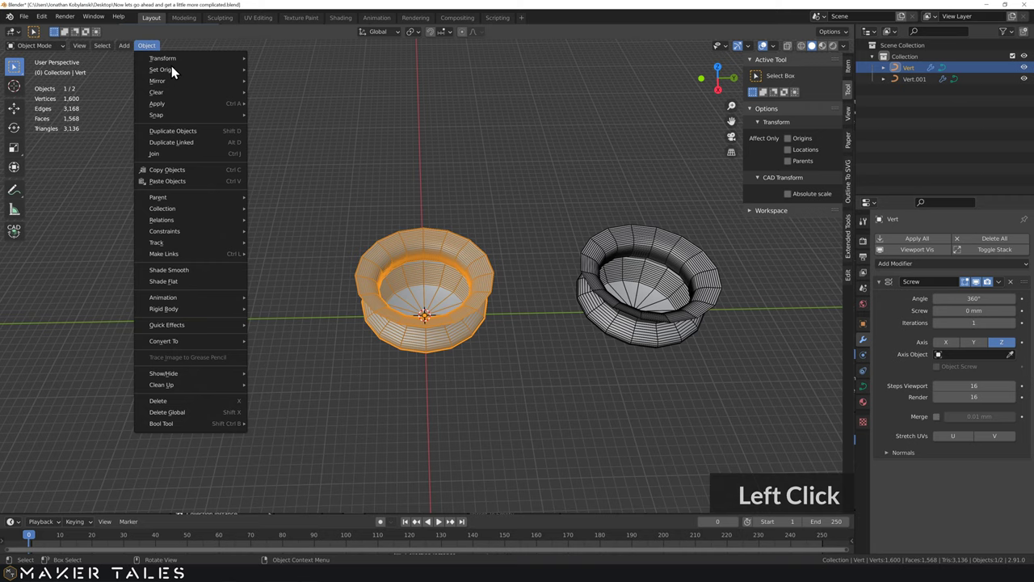
# Step: Convert the original vessel to a mesh and add a small cube at each vessel's rim
pyautogui.click(281, 362)
pyautogui.middleClick(528, 321)
pyautogui.middleClick(525, 318)
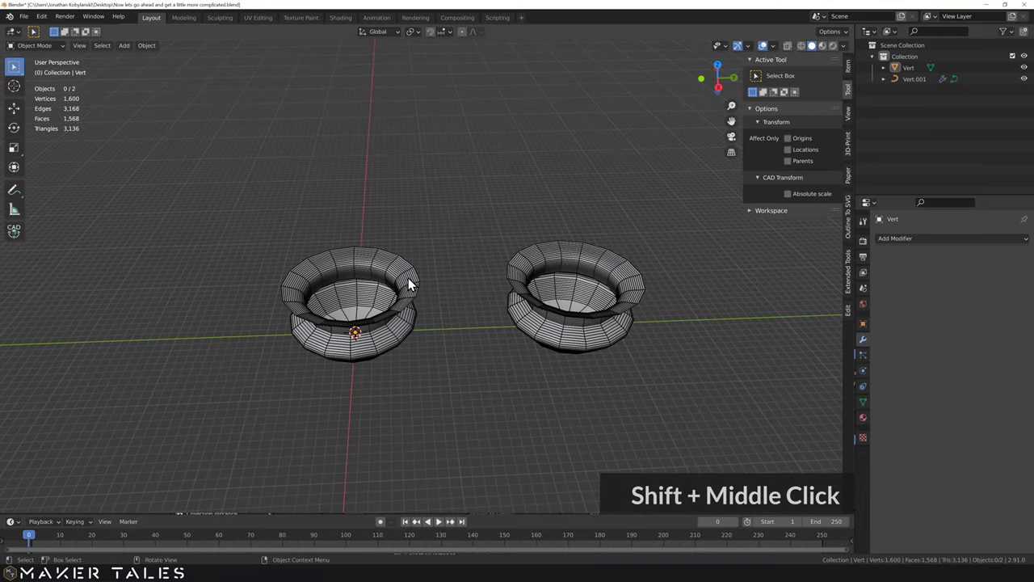
pyautogui.press('shift+r')
pyautogui.press('a')
pyautogui.click(511, 275)
pyautogui.click(476, 279)
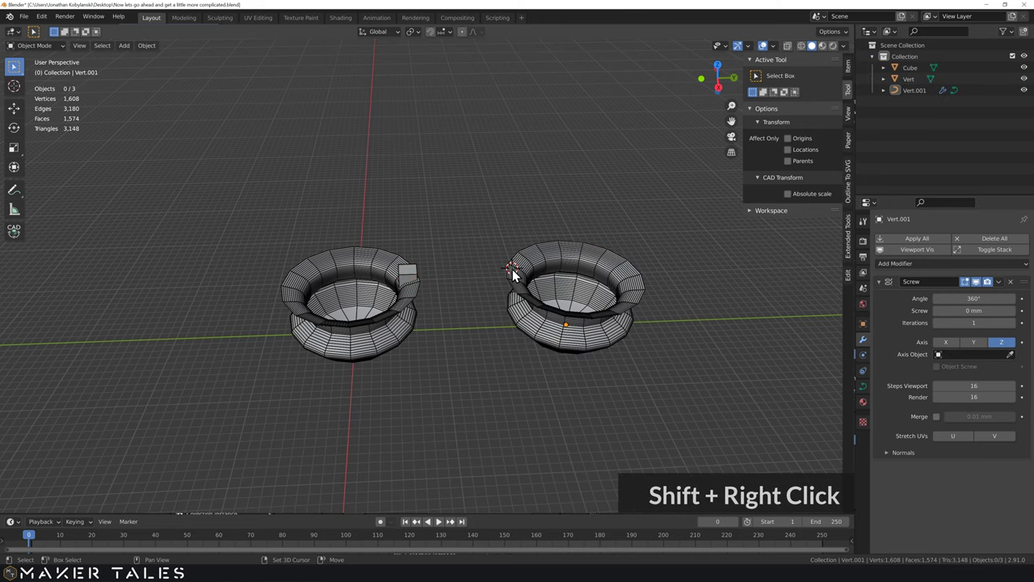
pyautogui.press('a')
pyautogui.click(563, 284)
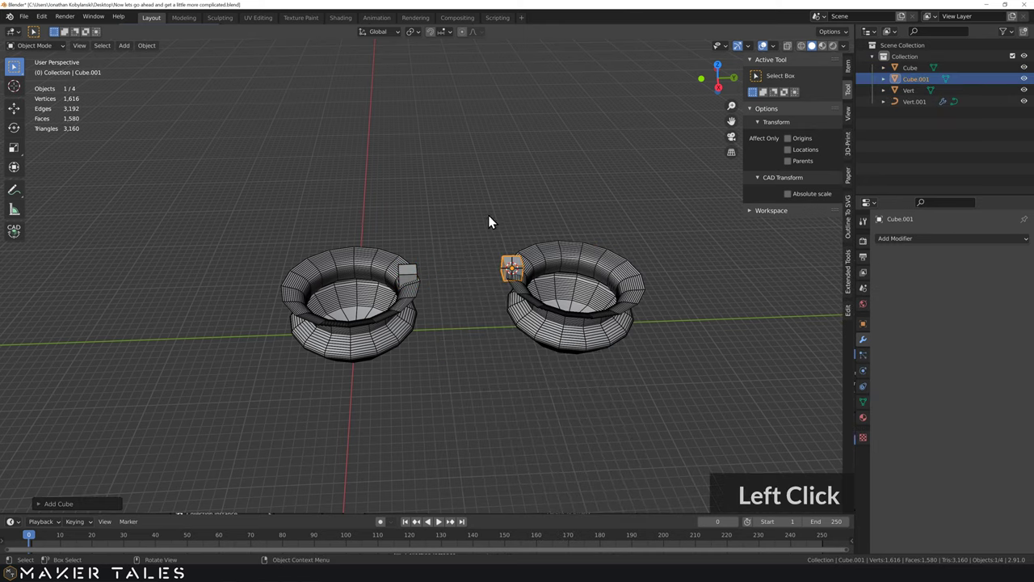
# Step: Cut the cube's shape out of the left vessel's rim and inspect the notch
pyautogui.press('ctrl+shift+KP_Subtract')
pyautogui.click(441, 166)
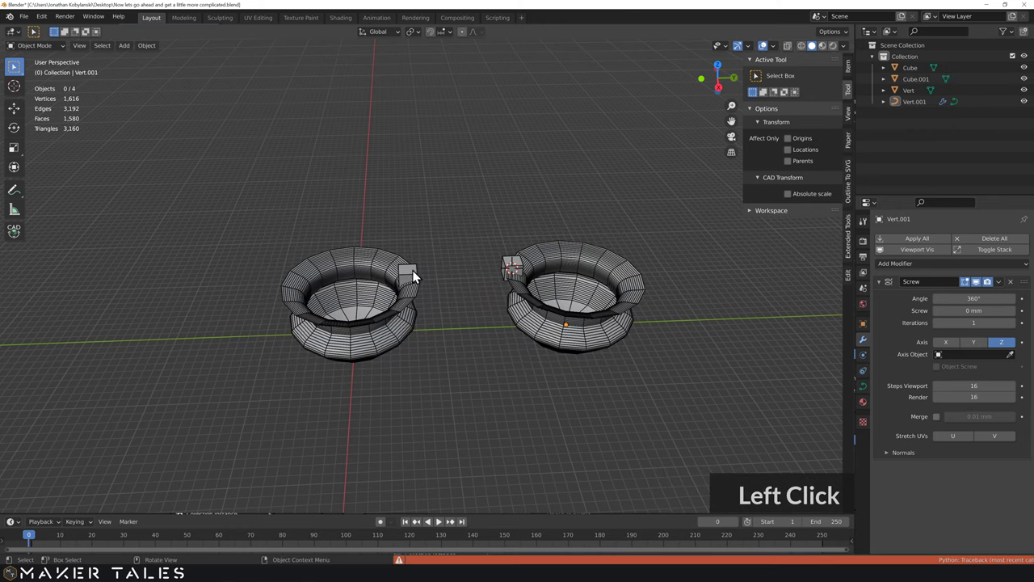
pyautogui.click(414, 302)
pyautogui.press('ctrl+shift+KP_Subtract')
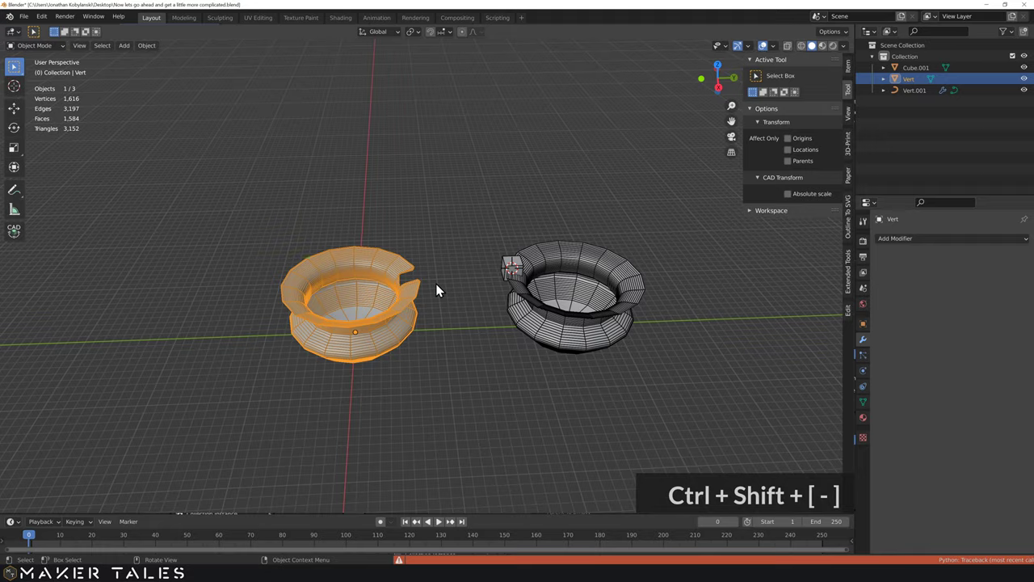
pyautogui.scroll(3)
pyautogui.middleClick(425, 283)
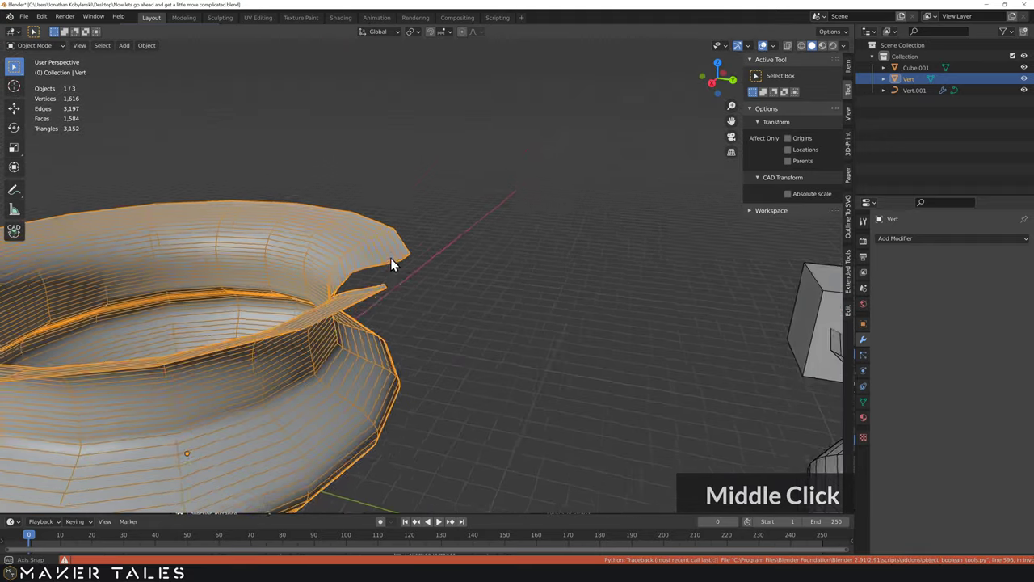
pyautogui.scroll(-3)
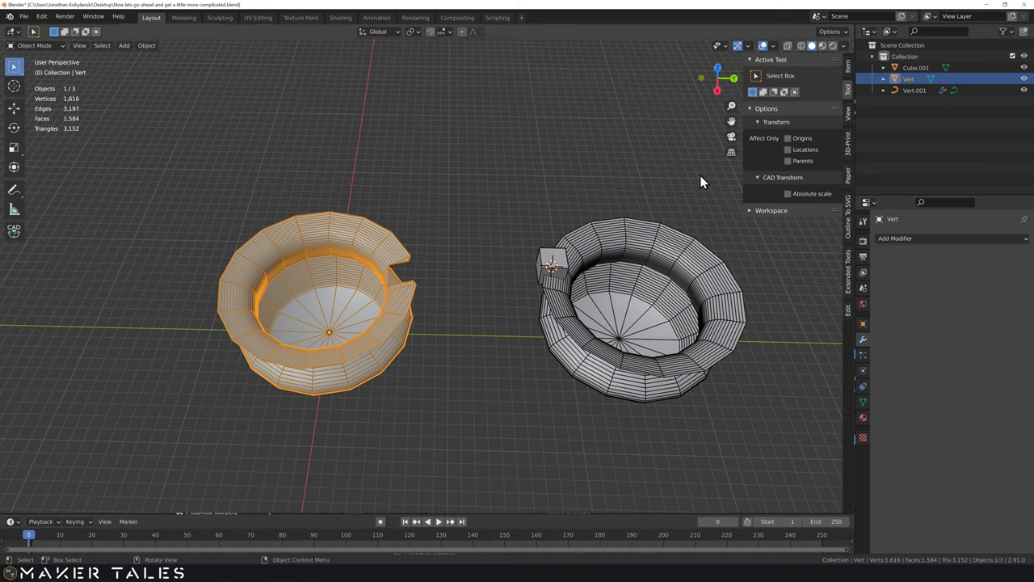
pyautogui.scroll(-3)
# Step: Select all the demo models and delete them, leaving the scene empty
pyautogui.middleClick(709, 181)
pyautogui.press('Delete')
pyautogui.middleClick(453, 314)
pyautogui.press('s')
pyautogui.press('s')
pyautogui.scroll(3)
pyautogui.middleClick(469, 270)
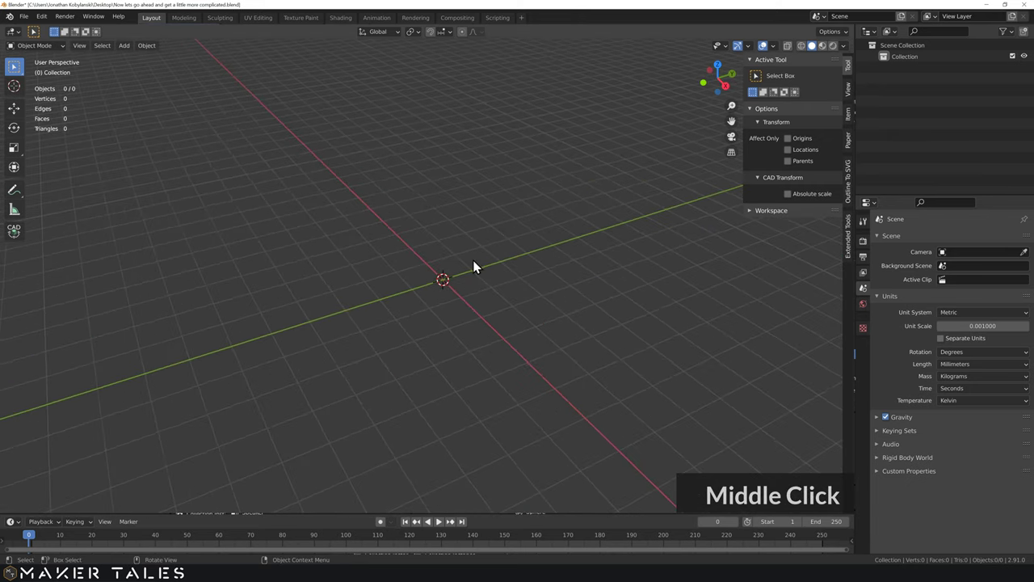
# Step: Add a circle mesh and shift it 3 mm along Y in Edit Mode
pyautogui.press('a')
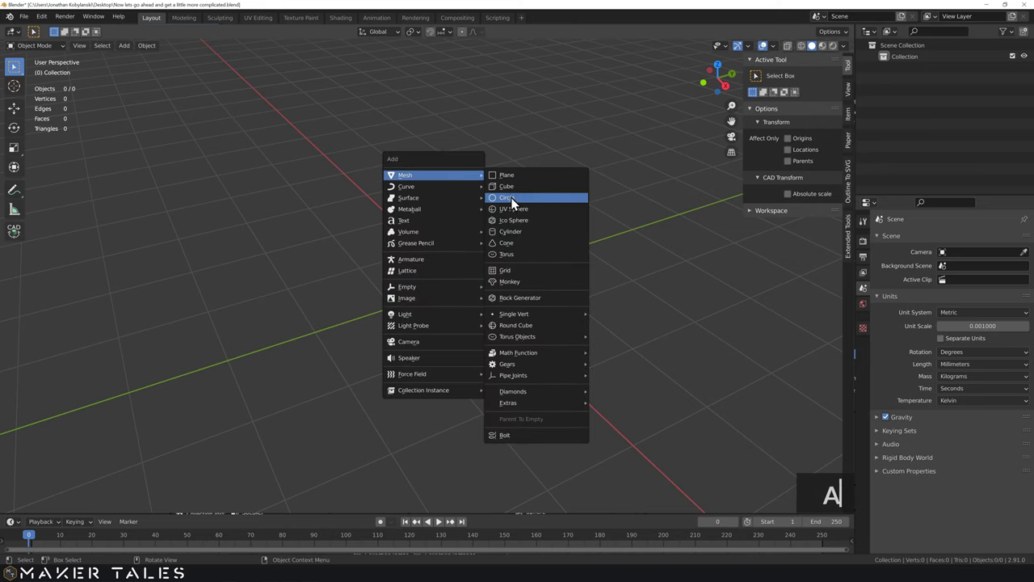
pyautogui.press('a')
pyautogui.click(530, 205)
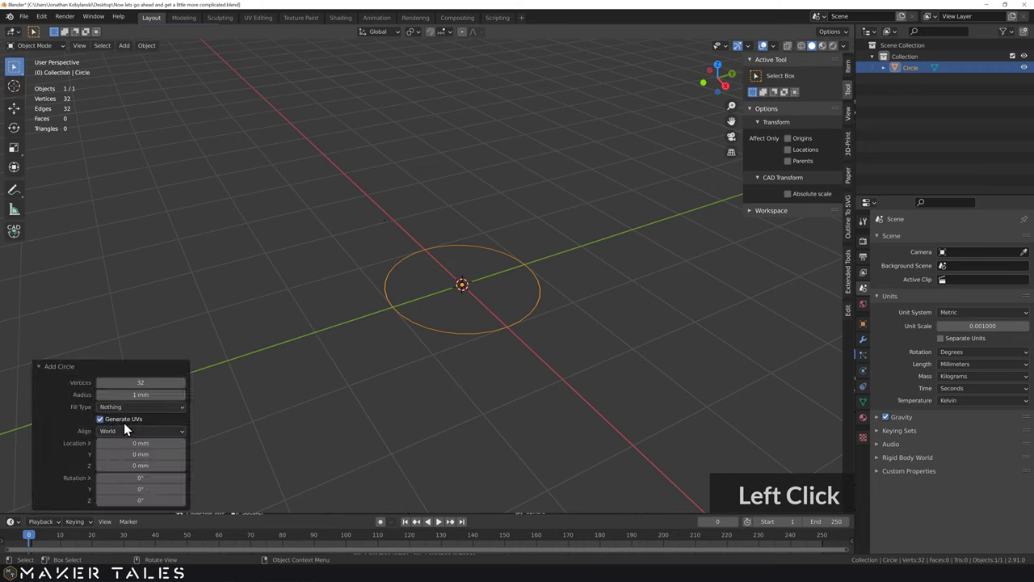
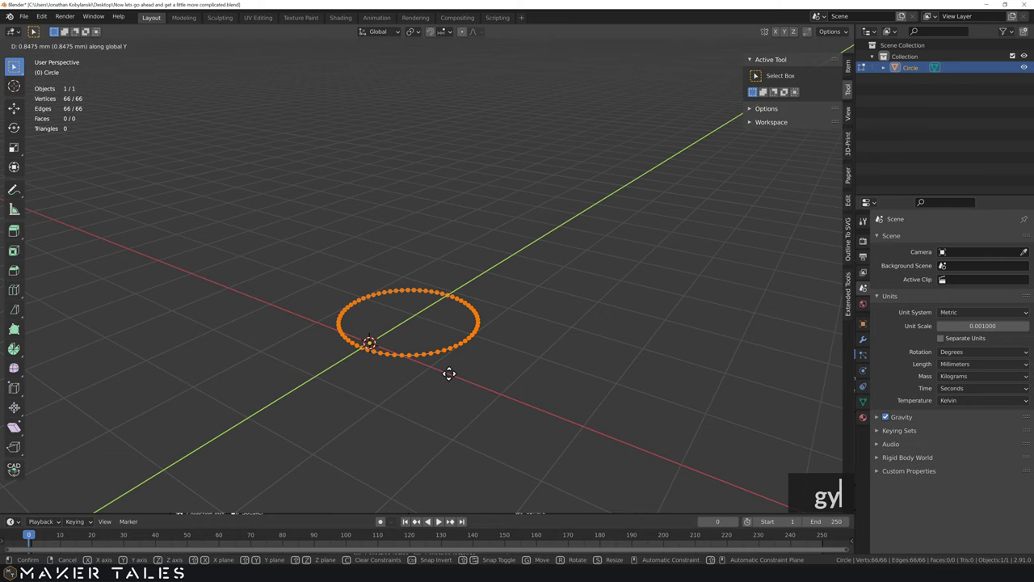
pyautogui.write('3')
pyautogui.press('Return')
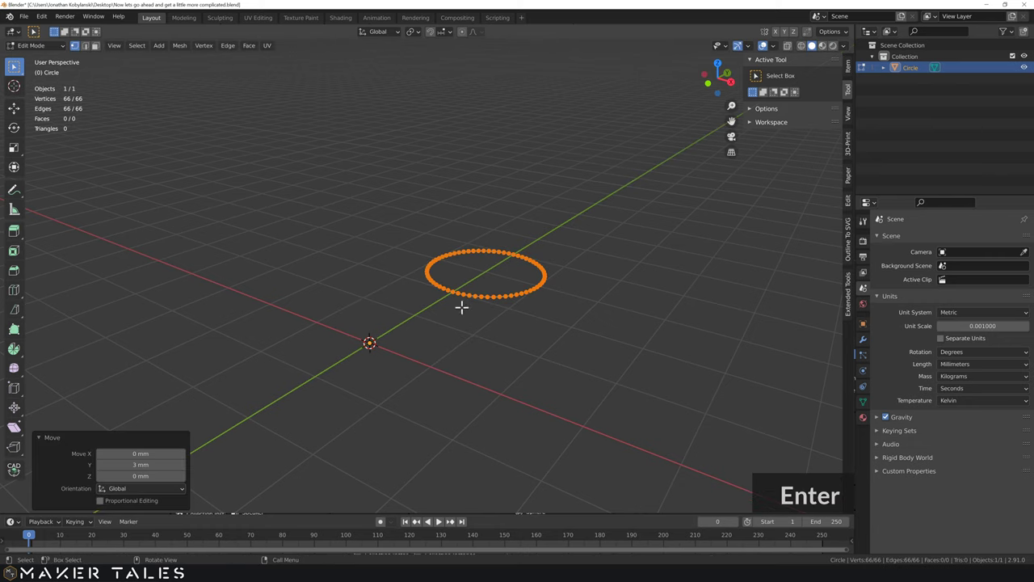
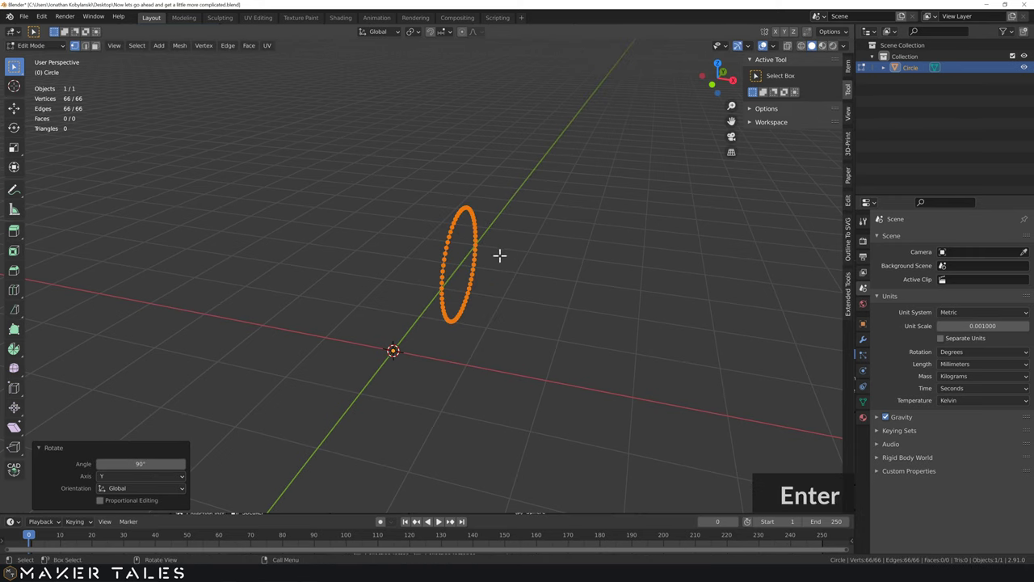
# Step: Stand the circle upright with a 90° rotation about Y and return to Object Mode
pyautogui.press('Tab')
pyautogui.middleClick(563, 273)
pyautogui.scroll(-3)
pyautogui.click(515, 241)
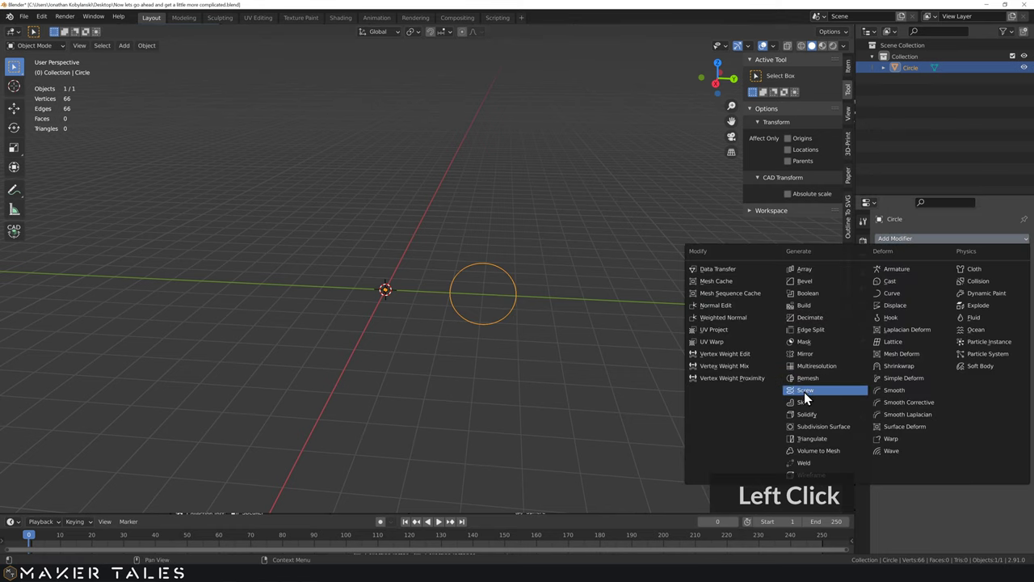
# Step: Spin the circle with a Screw modifier into a five-turn coil spring with raised viewport steps
pyautogui.write('3')
pyautogui.press('Return')
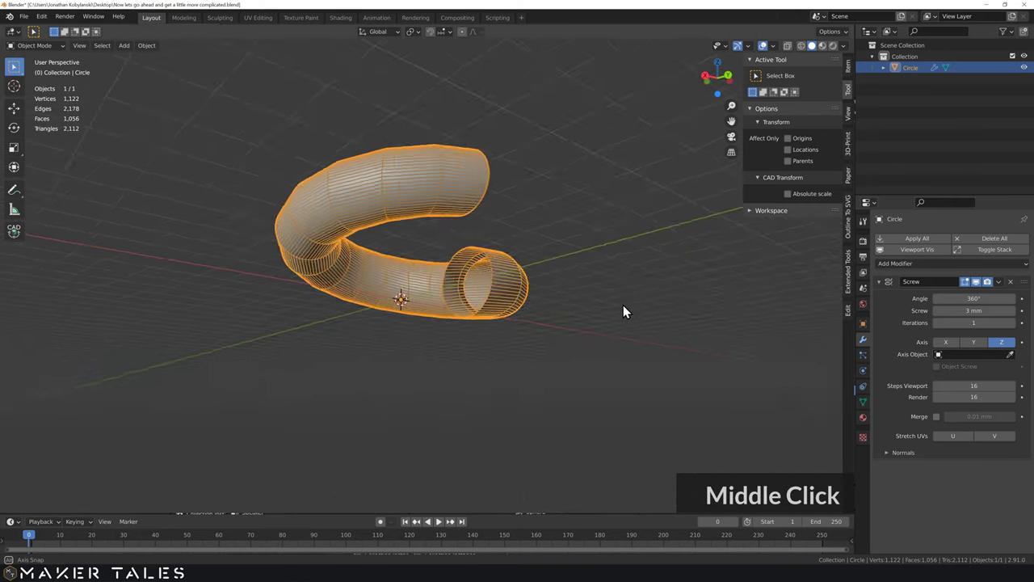
pyautogui.middleClick(627, 284)
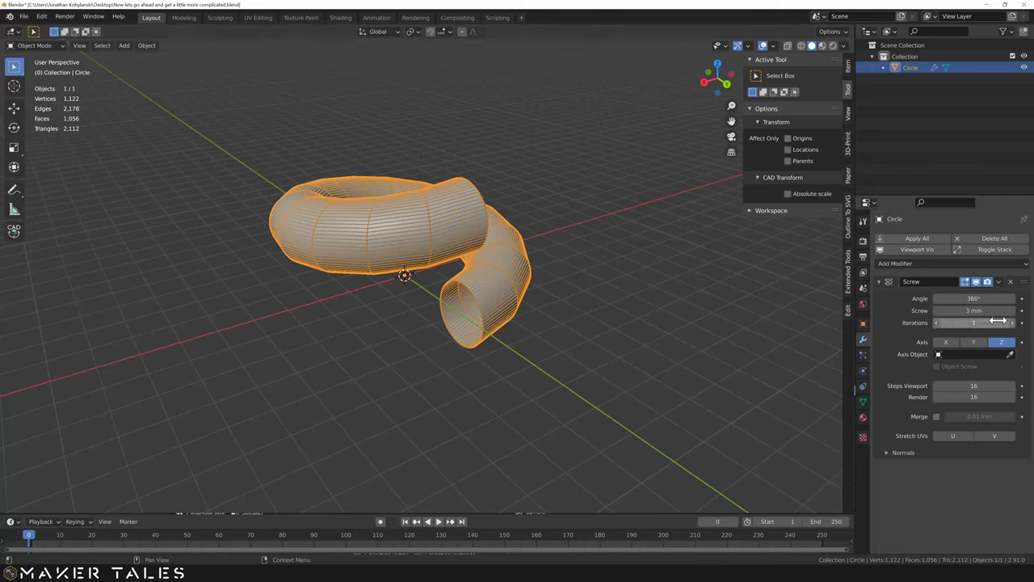
pyautogui.middleClick(1019, 327)
pyautogui.doubleClick(1018, 327)
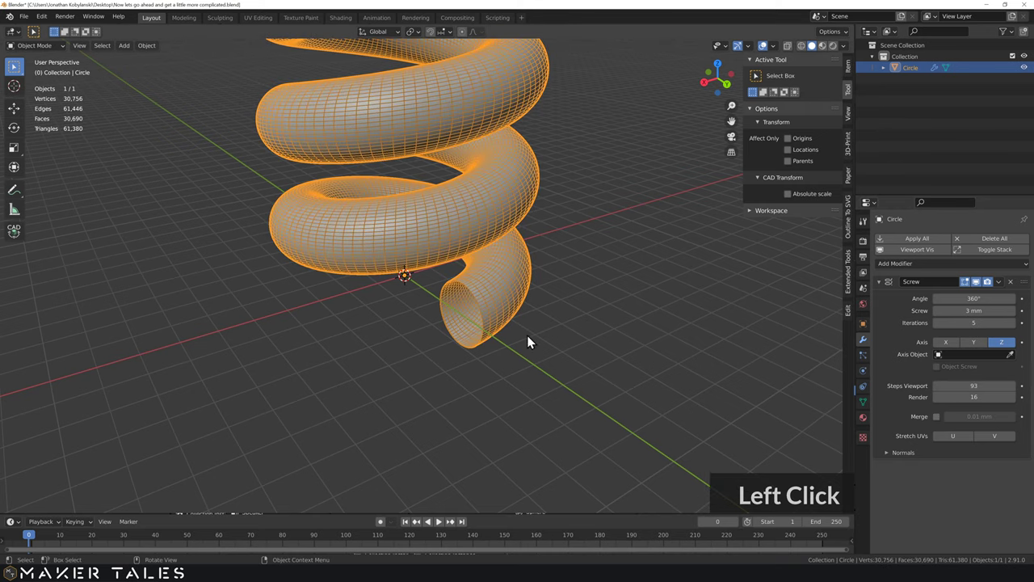
pyautogui.click(473, 325)
pyautogui.middleClick(455, 318)
pyautogui.scroll(-3)
pyautogui.middleClick(546, 276)
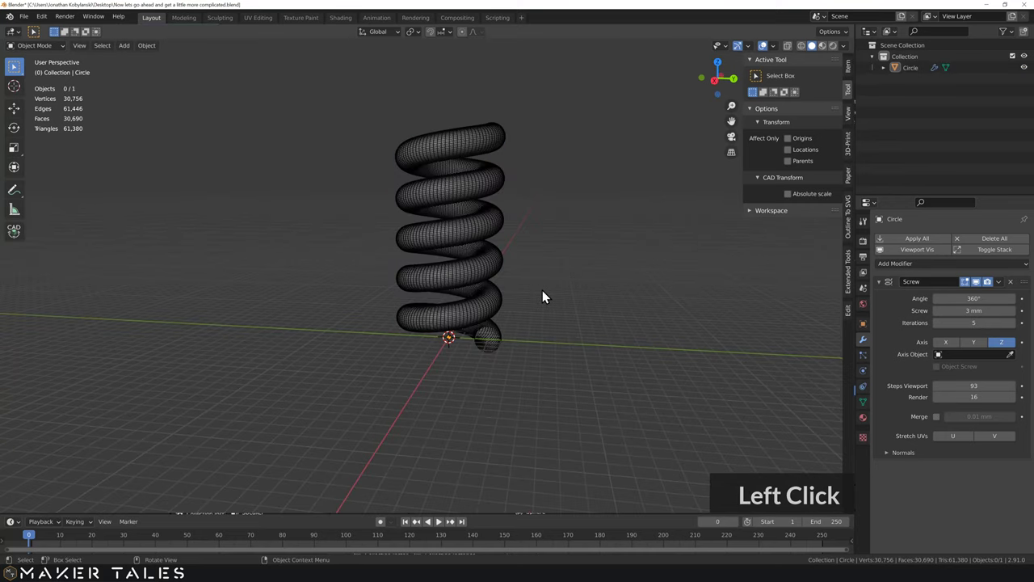
# Step: Select the spring, turn off origin-only transforms and delete it to clear the scene
pyautogui.click(549, 298)
pyautogui.middleClick(549, 298)
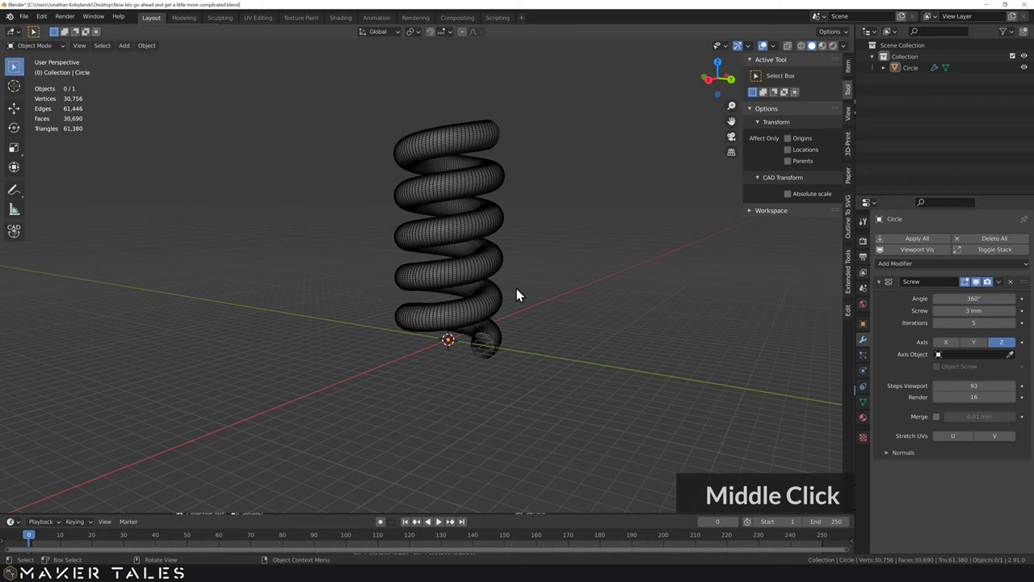
pyautogui.scroll(3)
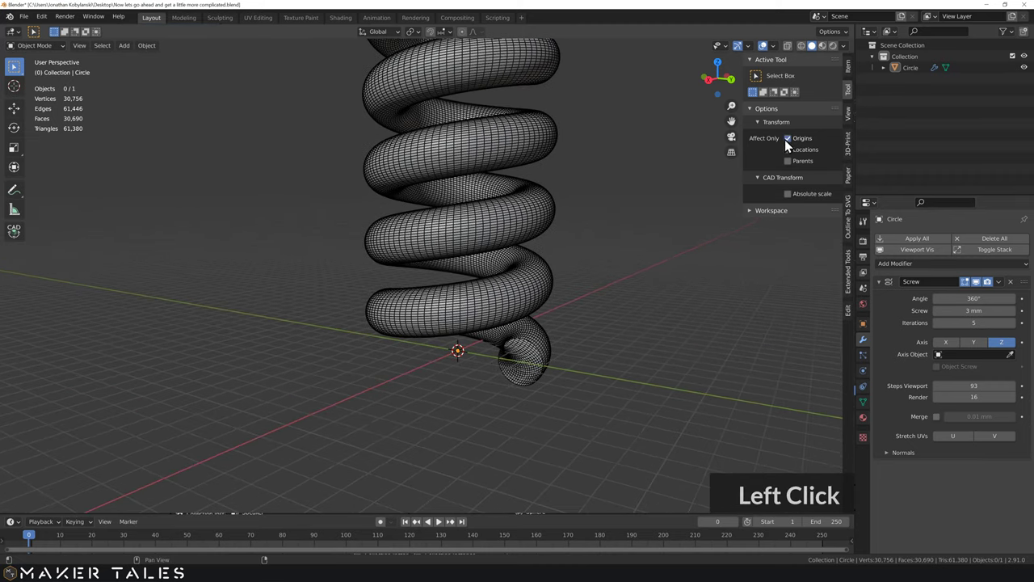
pyautogui.click(517, 298)
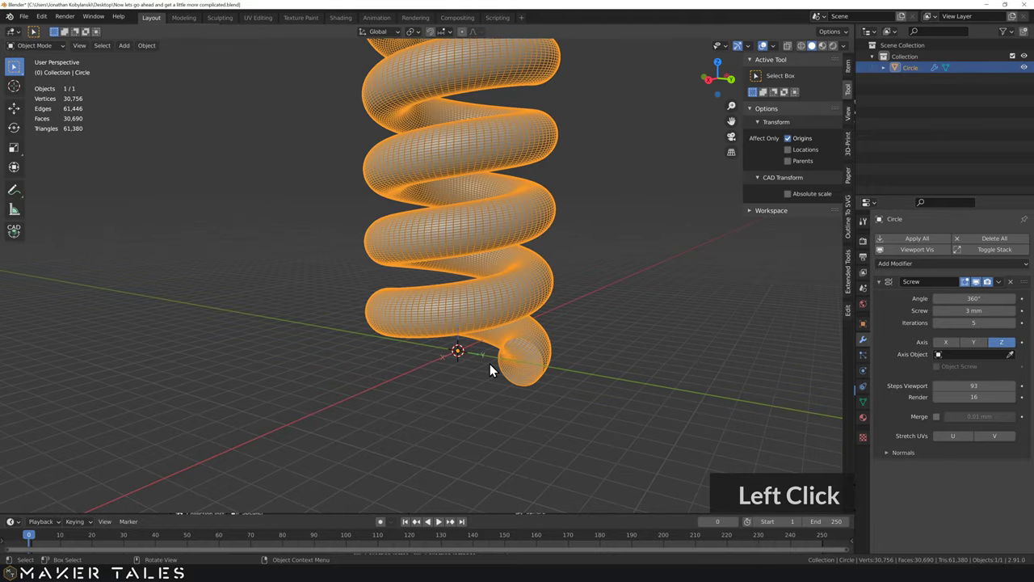
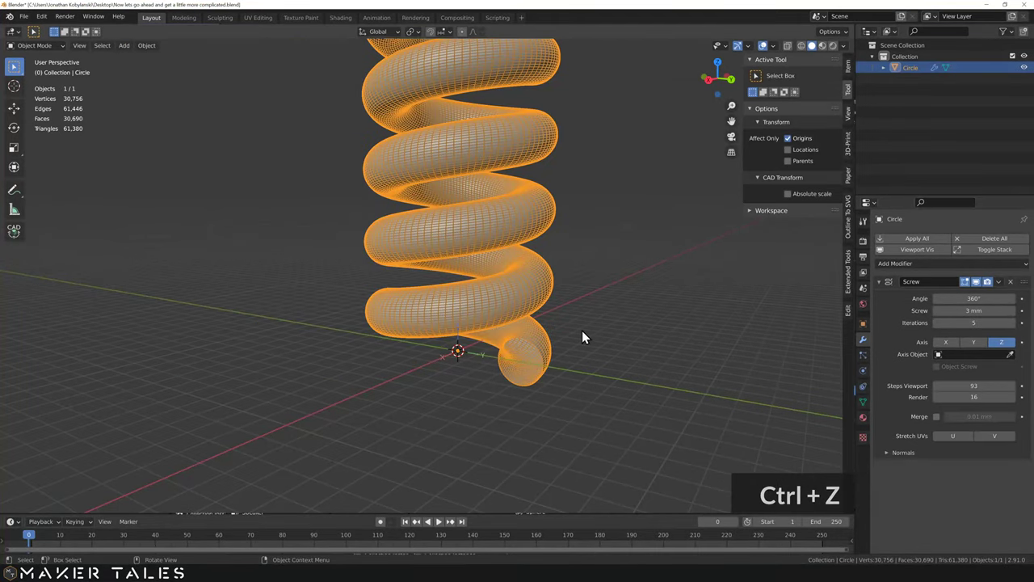
pyautogui.click(792, 146)
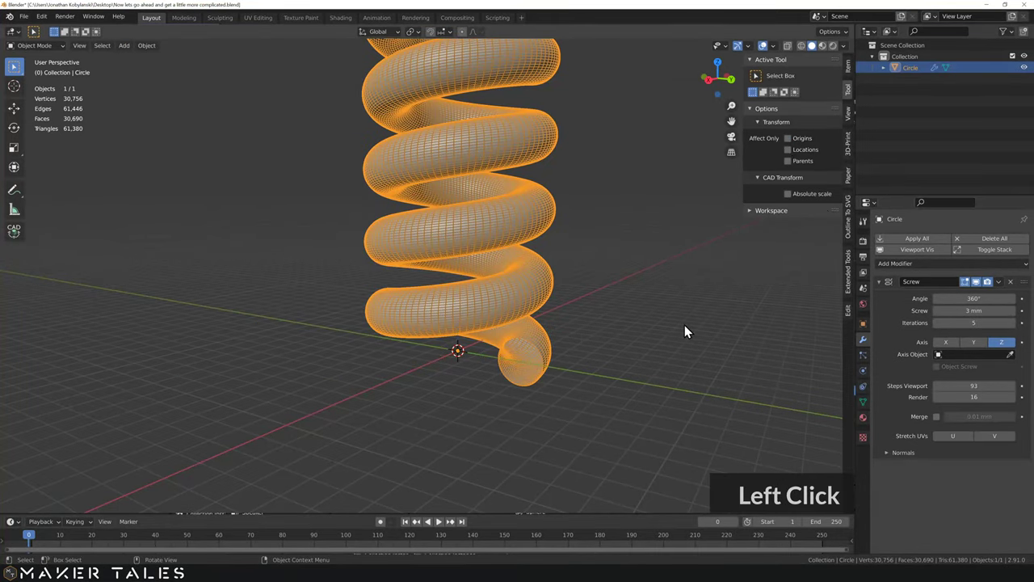
pyautogui.click(474, 337)
pyautogui.middleClick(485, 335)
# Step: Add a Bezier circle curve and orbit to view it
pyautogui.press('a')
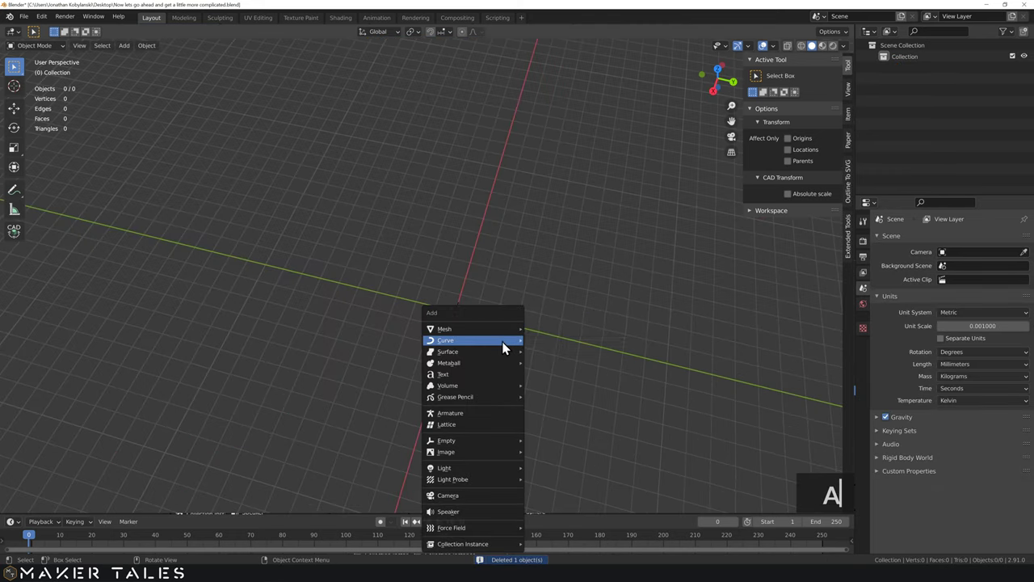
pyautogui.click(556, 356)
pyautogui.middleClick(480, 322)
pyautogui.scroll(3)
pyautogui.middleClick(485, 307)
pyautogui.middleClick(499, 323)
# Step: Shift the Bezier circle 1.5 mm along Y and start duplicating it for the second strand
pyautogui.press('g')
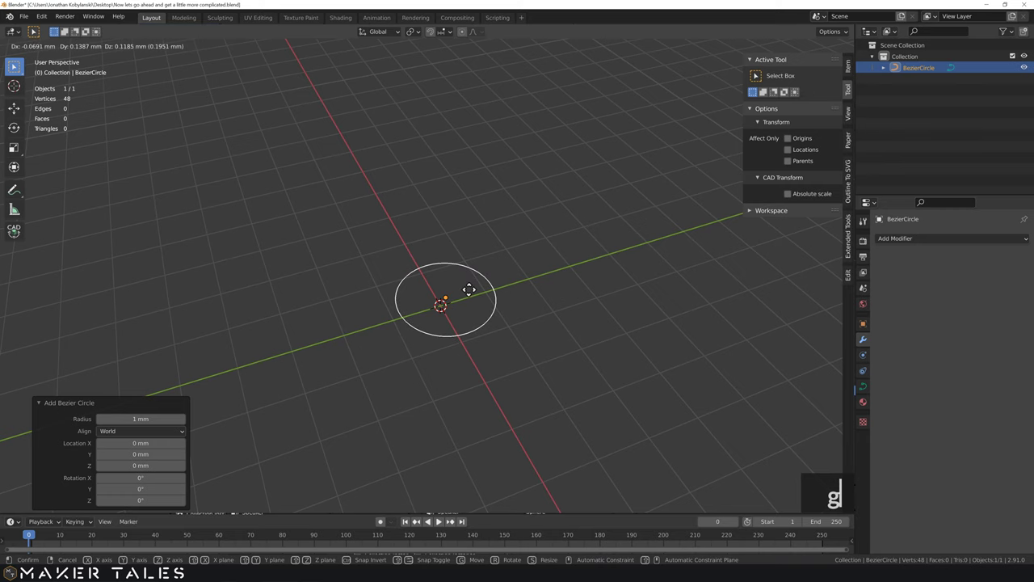
pyautogui.write('gy')
pyautogui.write('1.')
pyautogui.press('Return')
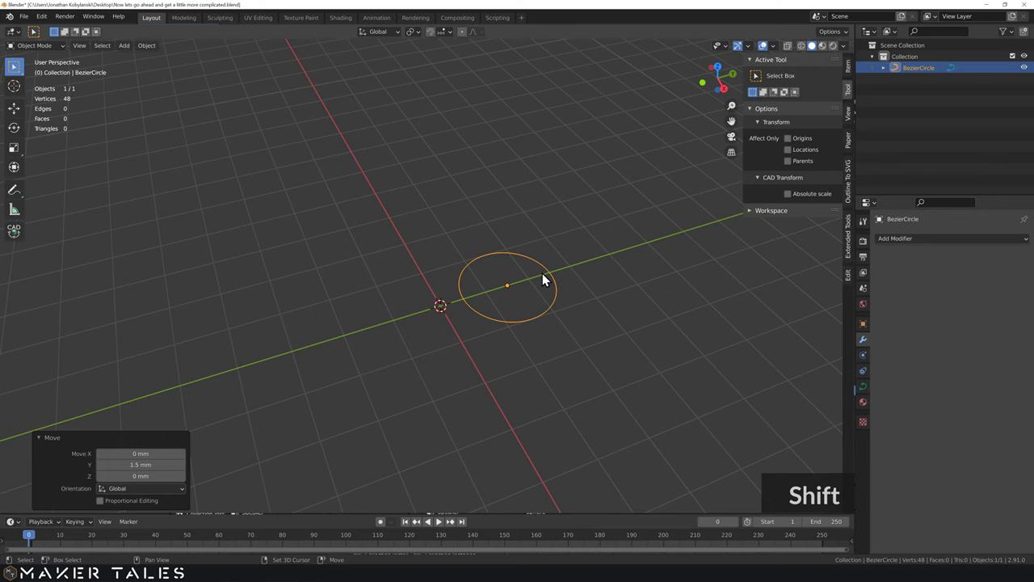
pyautogui.write('d')
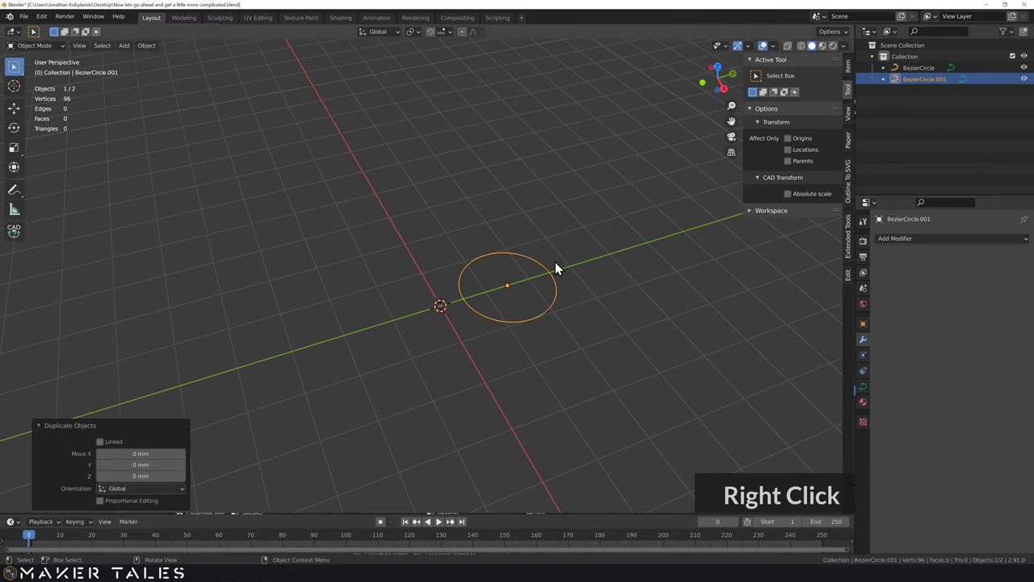
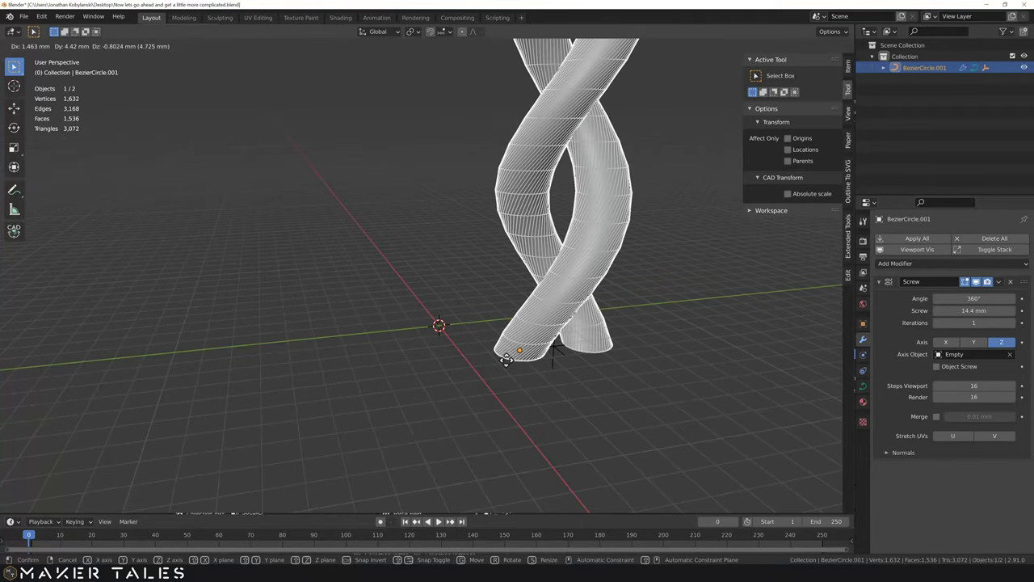
# Step: Move the twisted strands and the controlling Empty, undoing to return both to the origin
pyautogui.press('g')
pyautogui.click(323, 401)
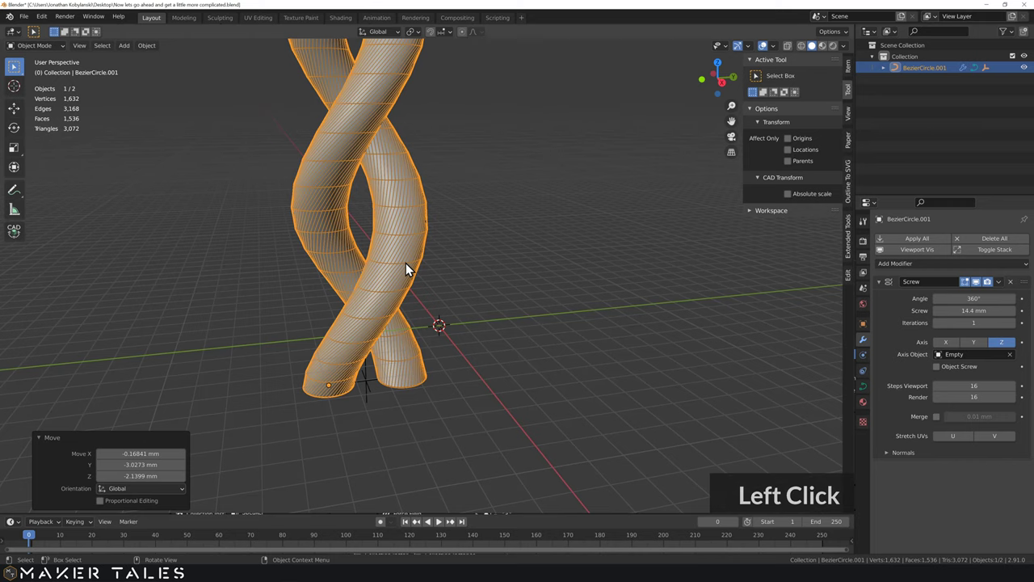
pyautogui.press('ctrl+z')
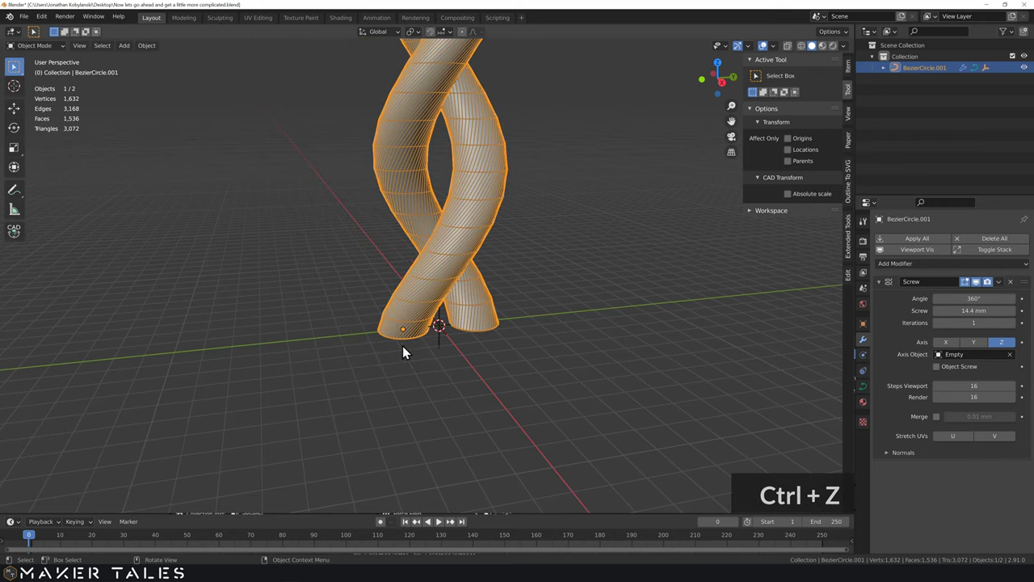
pyautogui.click(457, 364)
pyautogui.doubleClick(442, 352)
pyautogui.press('g')
pyautogui.click(508, 400)
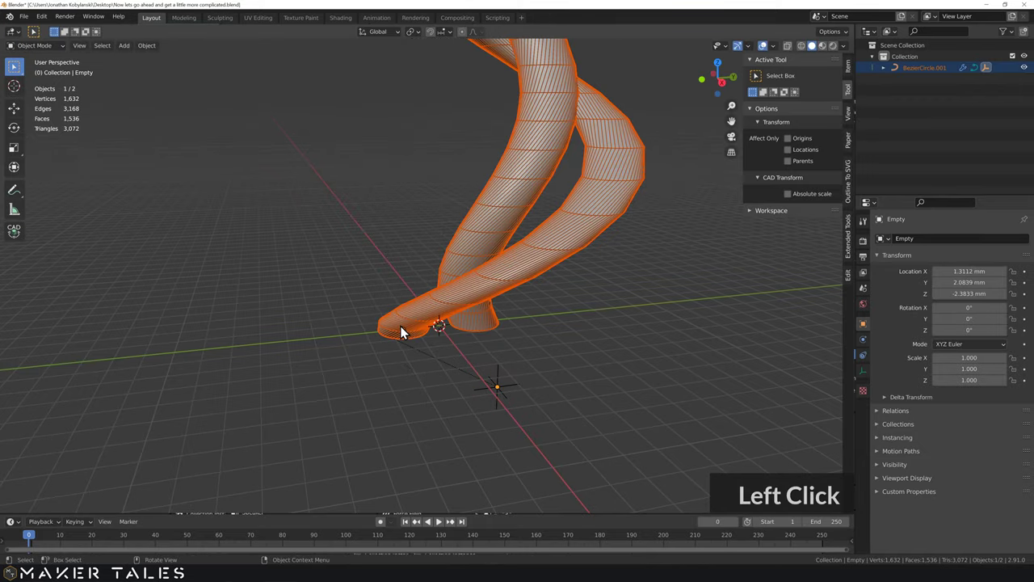
pyautogui.press('g')
pyautogui.press('g')
pyautogui.press('ctrl+z')
# Step: Clear the Empty's parent to detach it from the strands and inspect the result
pyautogui.click(447, 366)
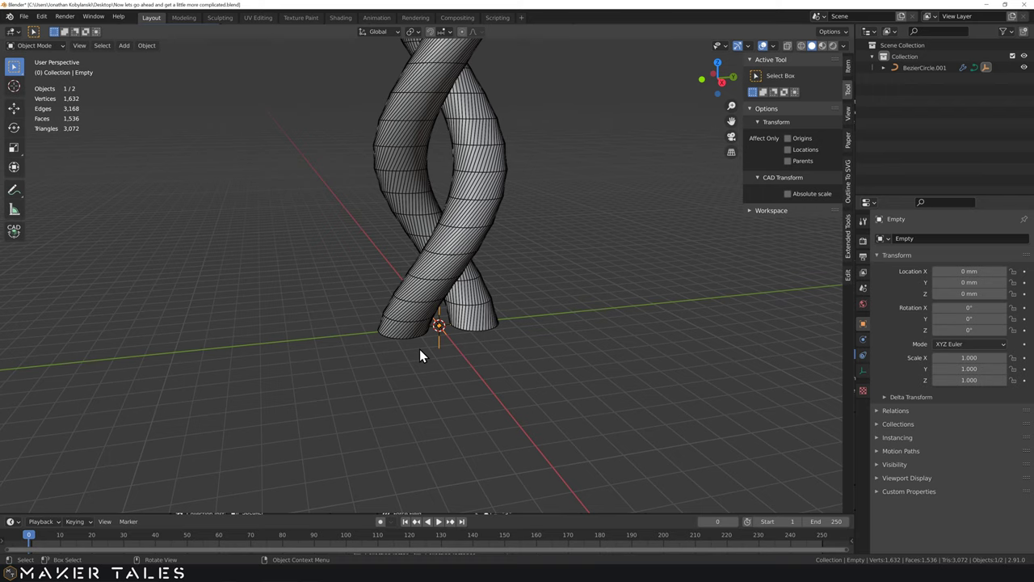
pyautogui.press('alt+p')
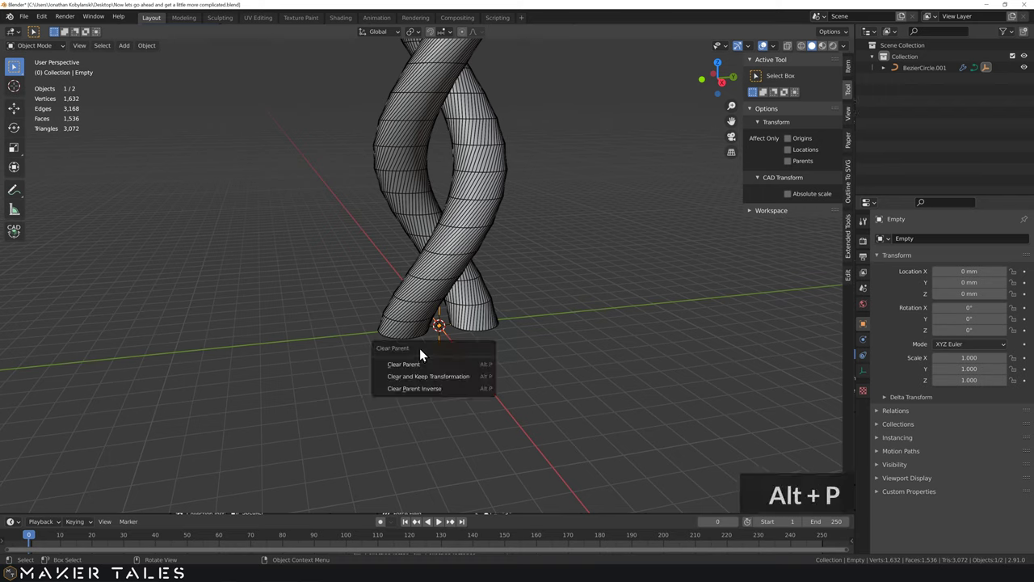
pyautogui.click(473, 360)
pyautogui.middleClick(476, 386)
pyautogui.scroll(-3)
pyautogui.middleClick(472, 366)
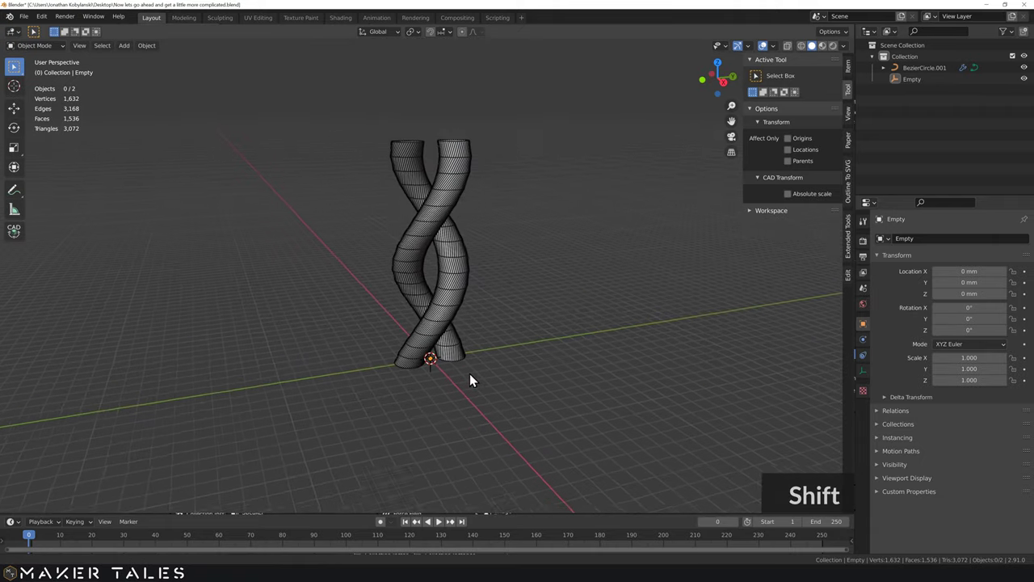
pyautogui.scroll(3)
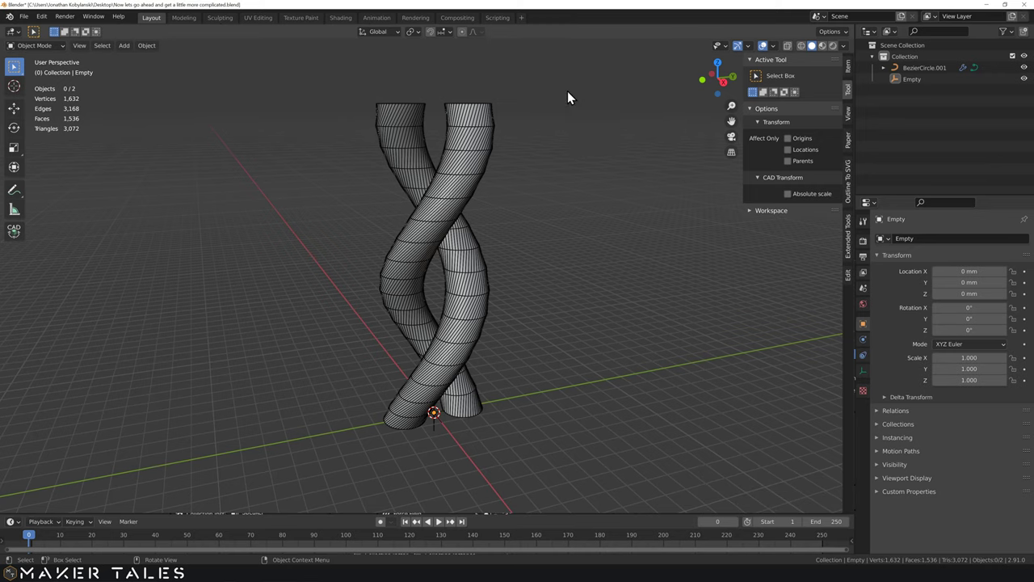
# Step: Select all objects and delete them, leaving the scene empty
pyautogui.click(575, 87)
pyautogui.press('Delete')
pyautogui.middleClick(358, 337)
pyautogui.middleClick(363, 334)
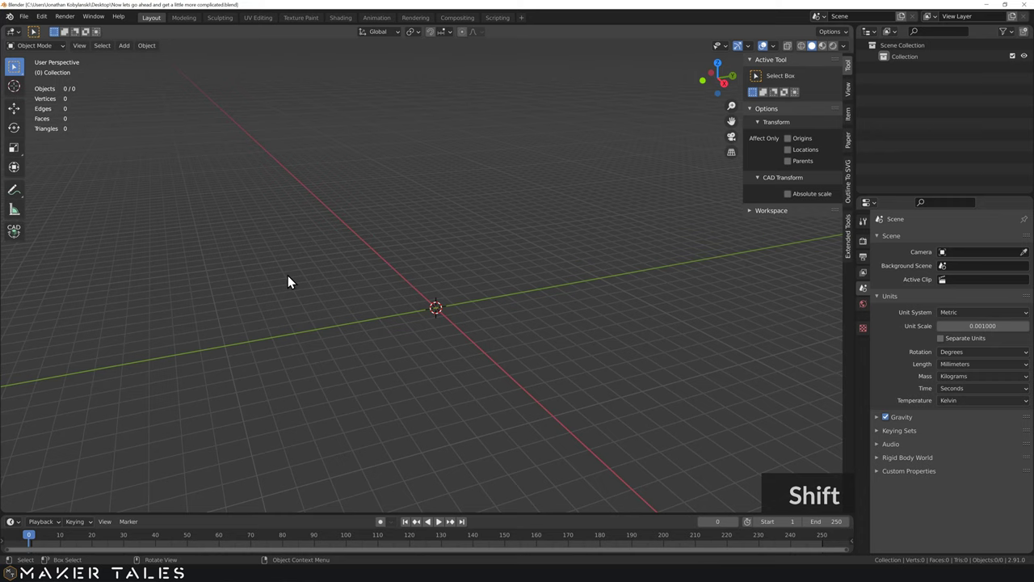
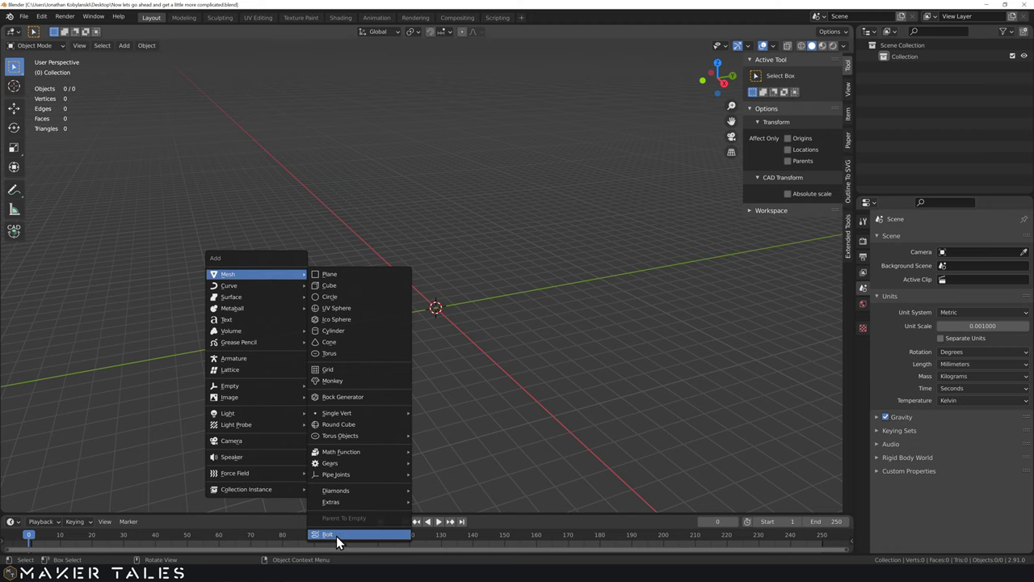
# Step: Apply the M10 preset so the bolt has a 10 mm diameter and 50 mm thread
pyautogui.press('a')
pyautogui.click(341, 544)
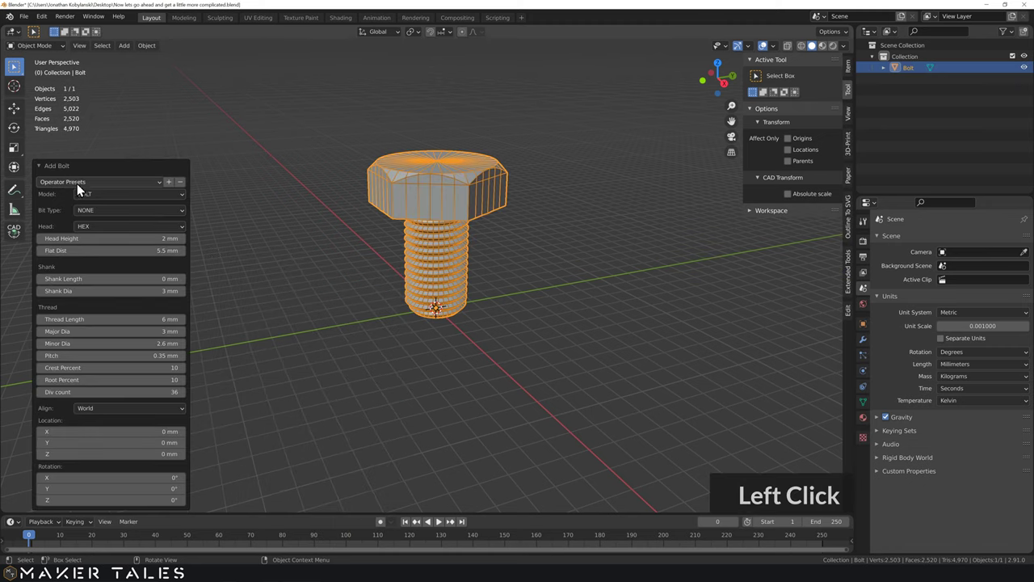
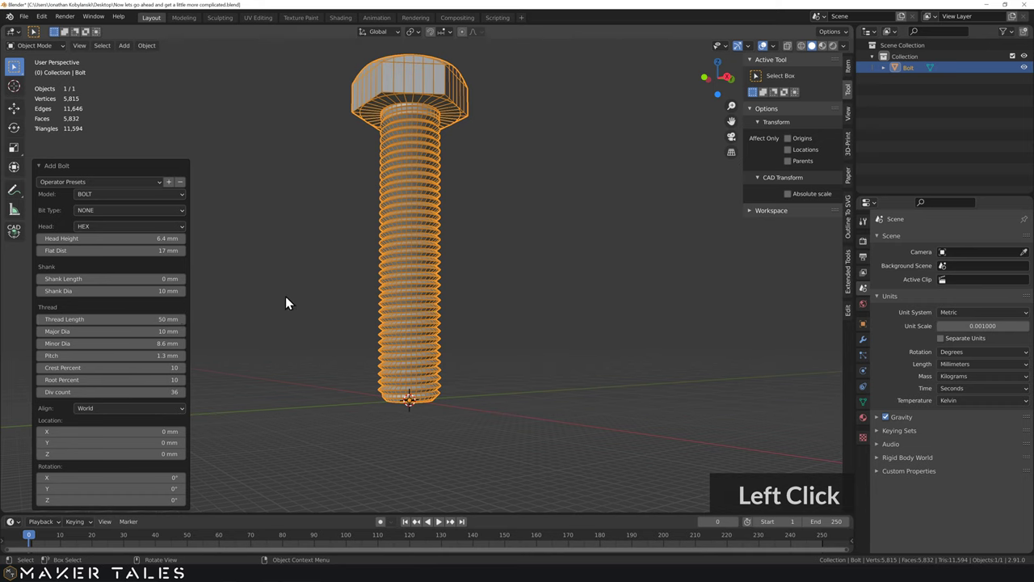
pyautogui.click(353, 244)
# Step: Inspect the bolt from several angles, then delete it, leaving the scene empty
pyautogui.middleClick(330, 287)
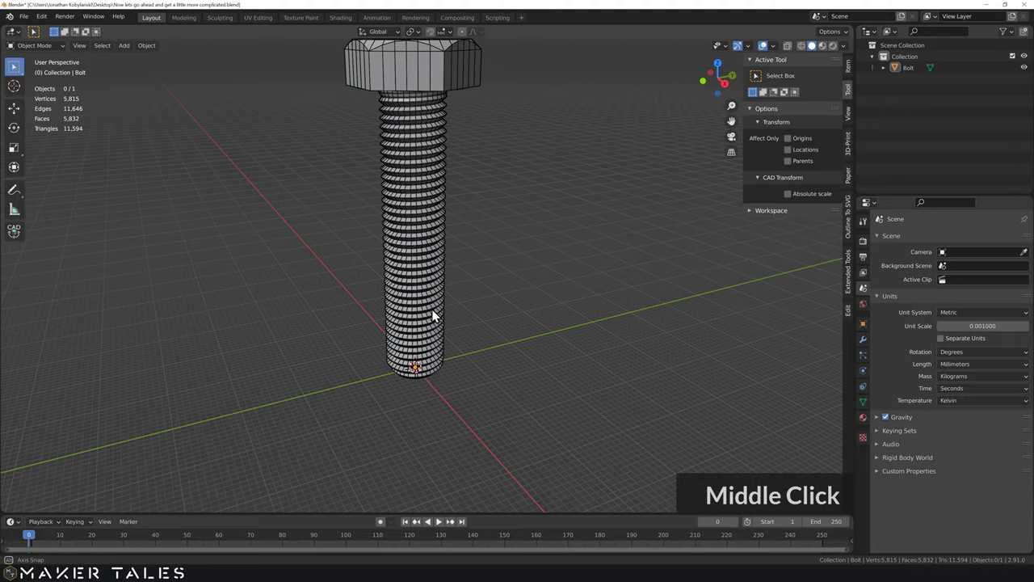
pyautogui.middleClick(433, 375)
pyautogui.middleClick(423, 281)
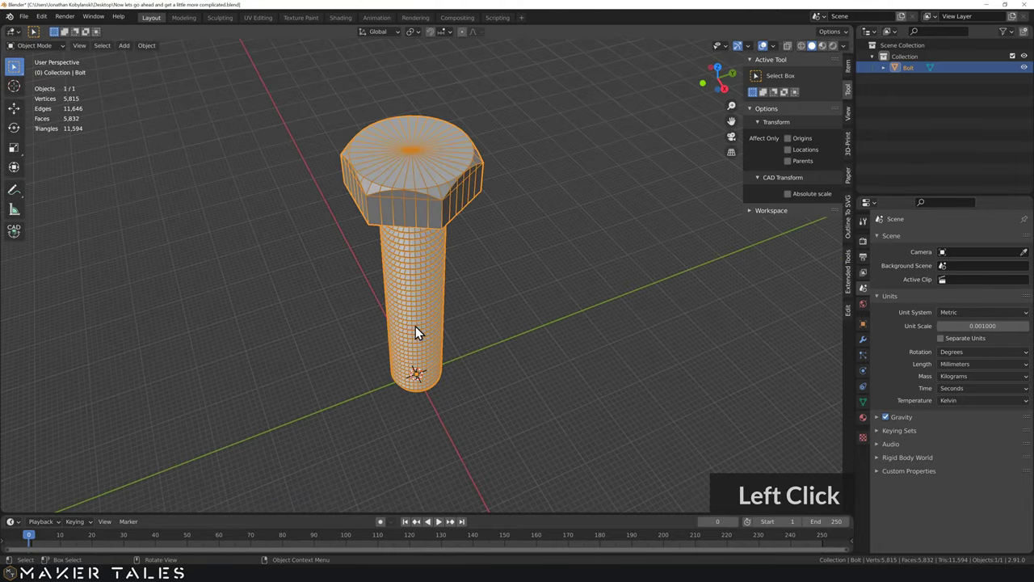
pyautogui.press('Delete')
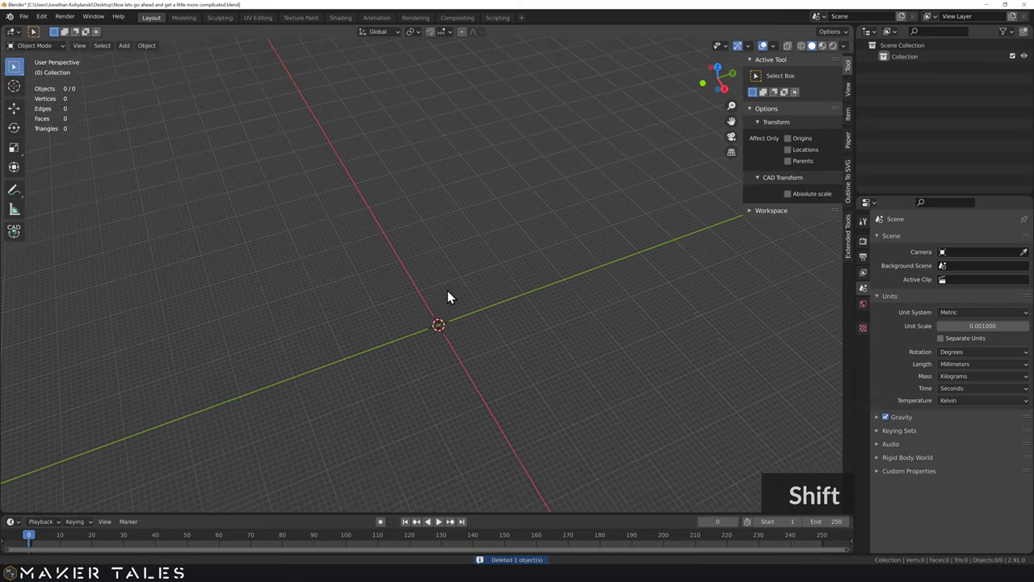
# Step: In Preferences > Add-ons, search 'bo' and disable the BoltFactory add-on
pyautogui.middleClick(352, 319)
pyautogui.middleClick(361, 339)
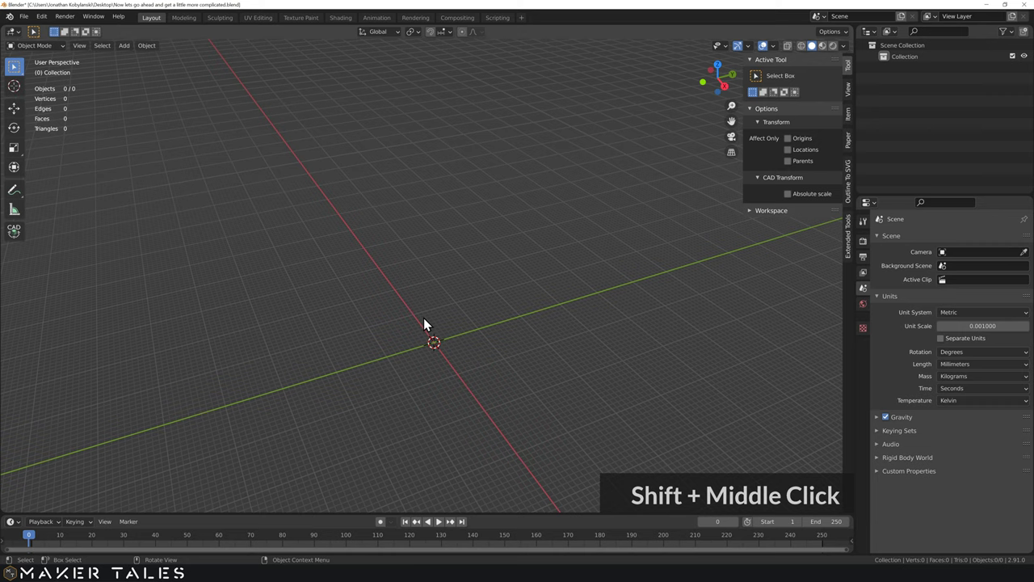
pyautogui.middleClick(47, 24)
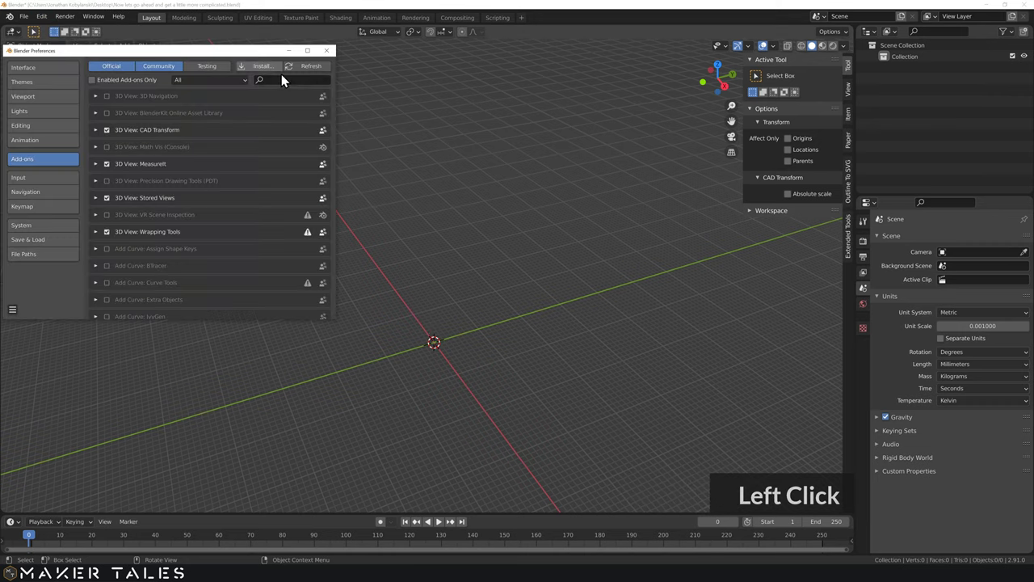
pyautogui.write('b')
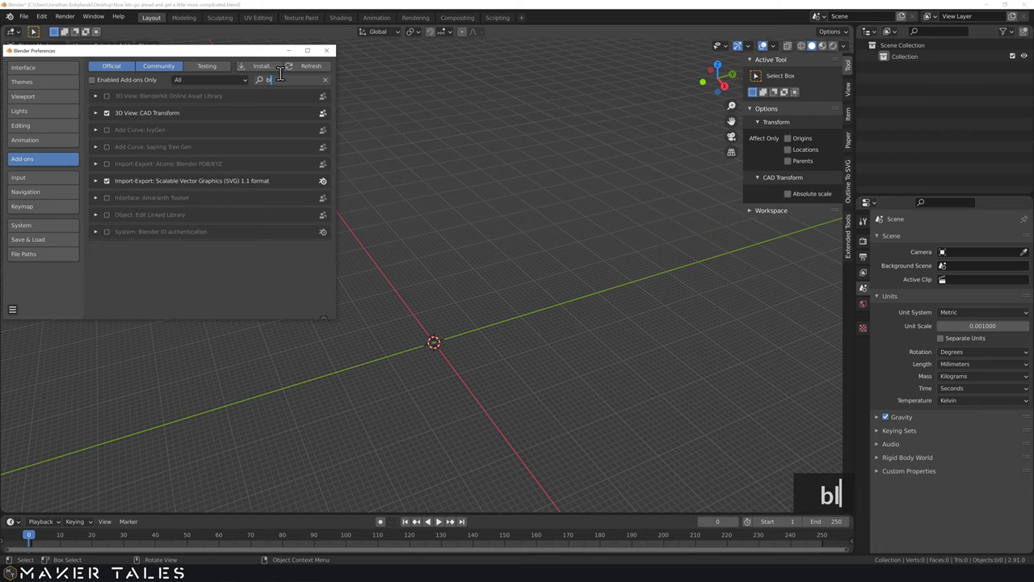
pyautogui.write('o')
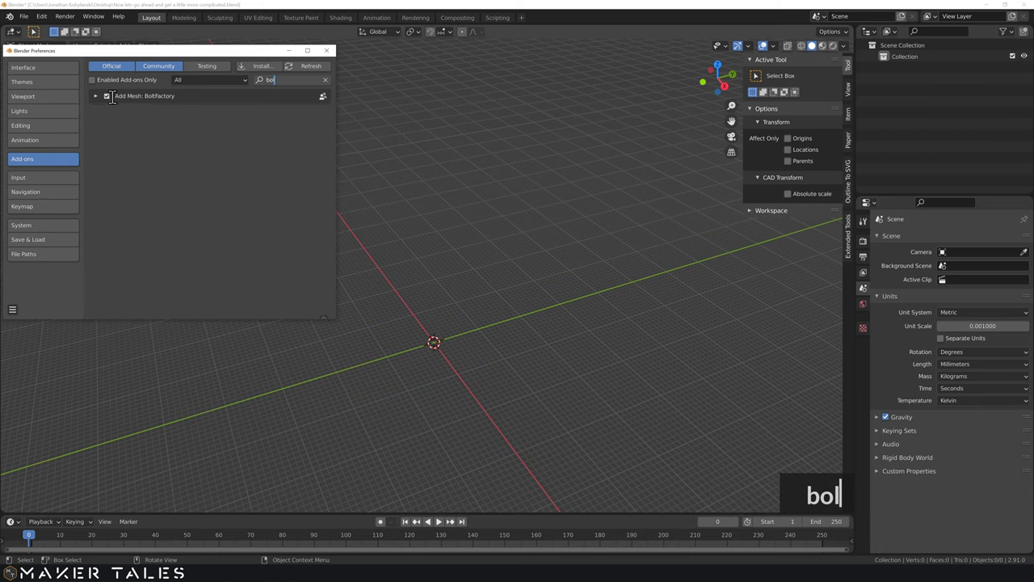
pyautogui.click(116, 101)
pyautogui.doubleClick(111, 104)
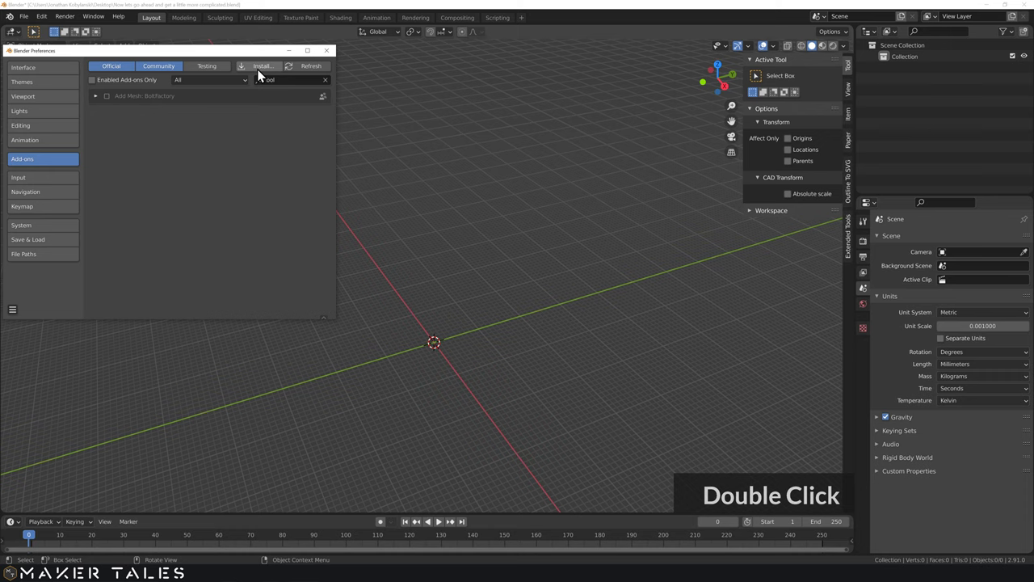
# Step: Install boltFactoryEdit.zip from file and enable the Boltfactoryedit add-on
pyautogui.click(257, 74)
pyautogui.doubleClick(194, 149)
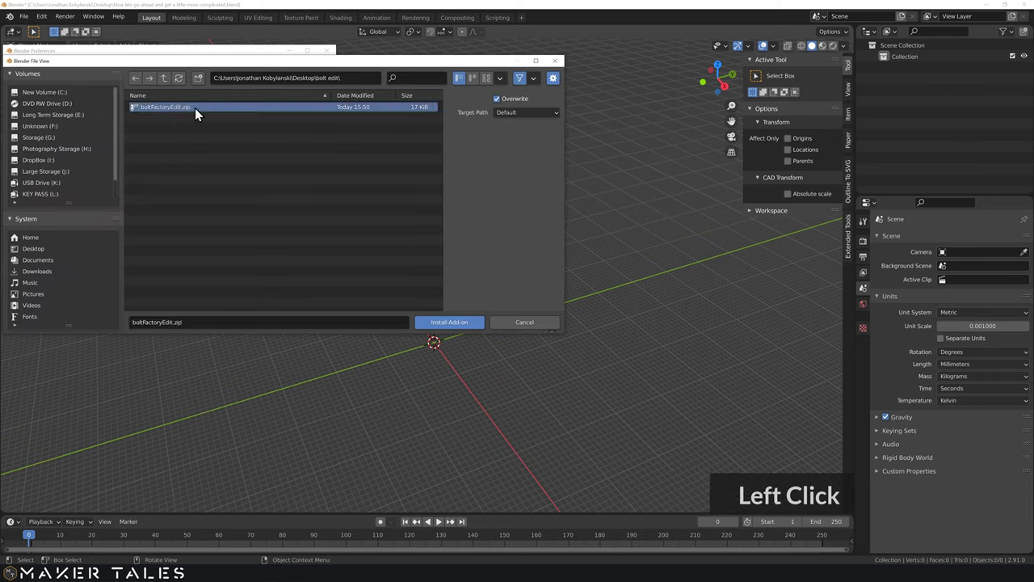
pyautogui.click(272, 198)
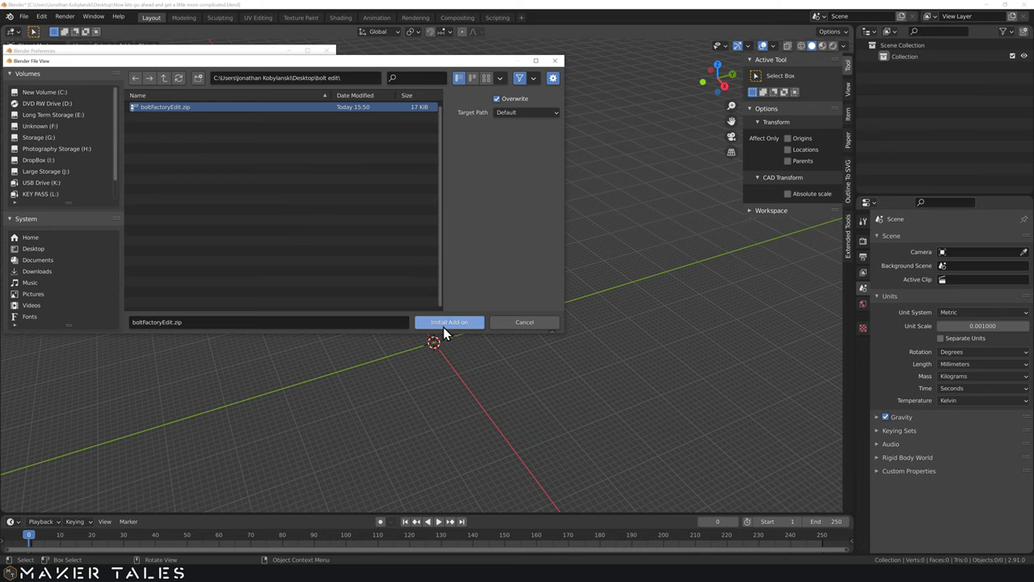
pyautogui.click(462, 327)
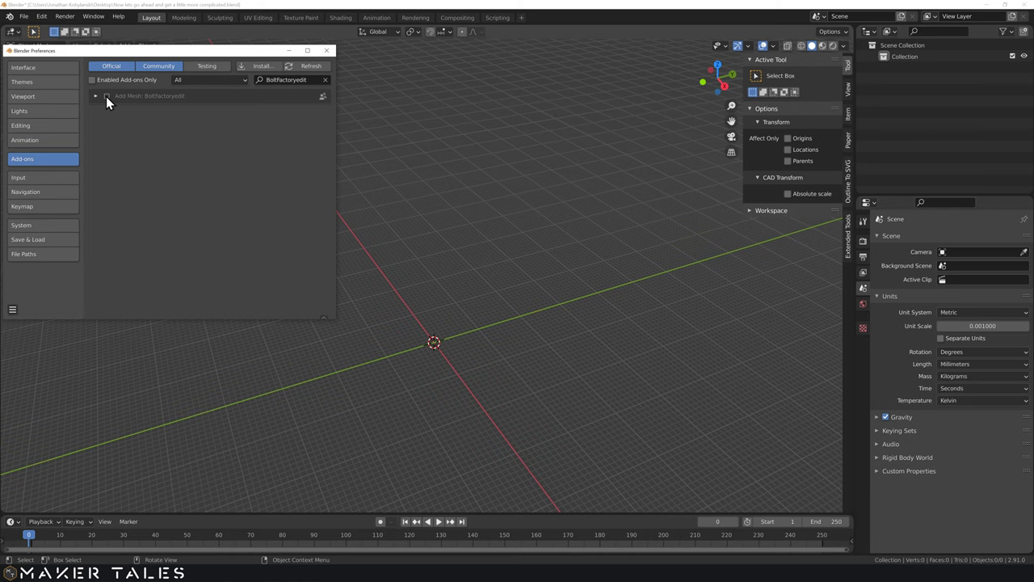
pyautogui.click(112, 102)
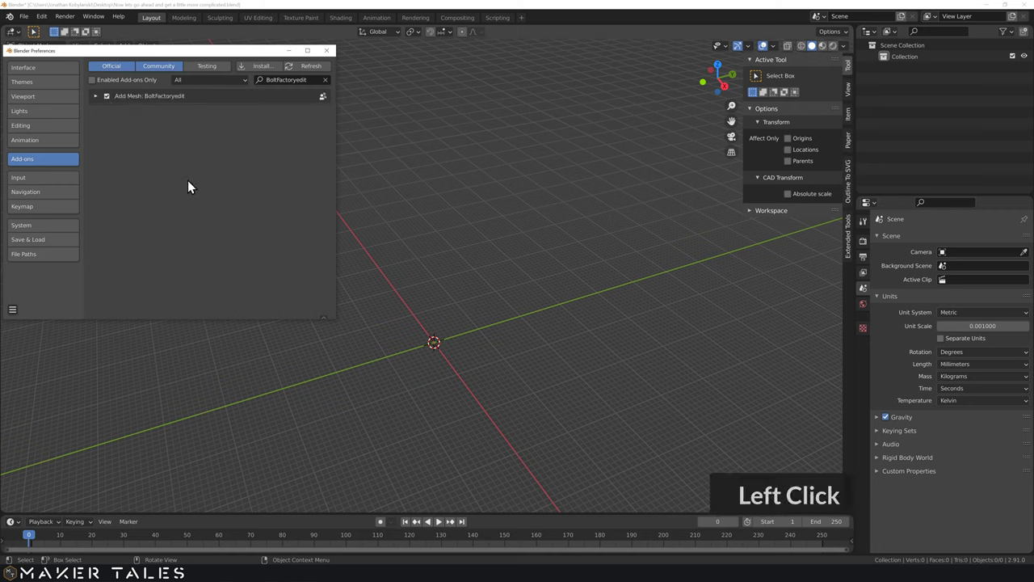
# Step: Close Preferences and add an M10 bolt from the edited add-on
pyautogui.click(333, 60)
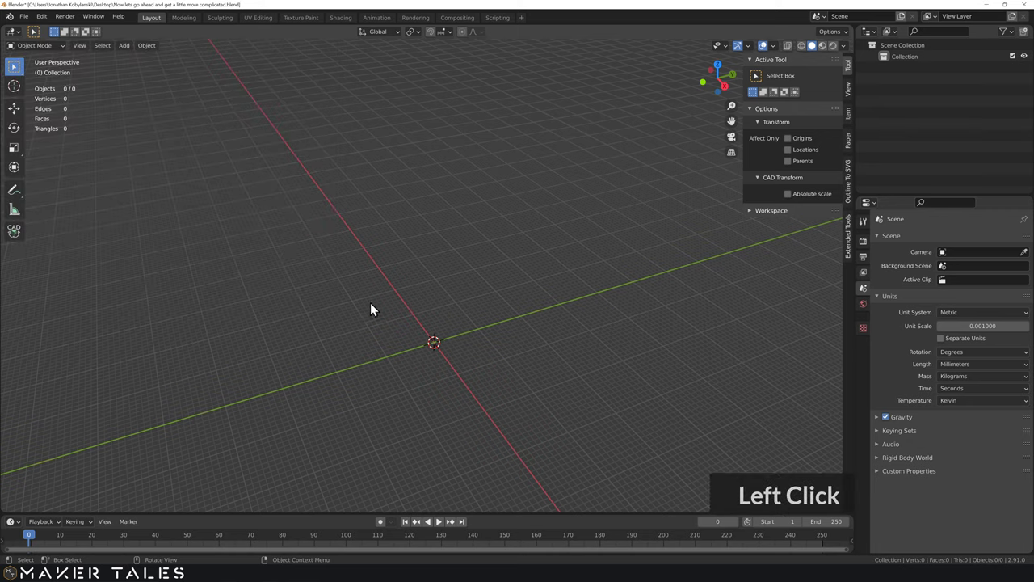
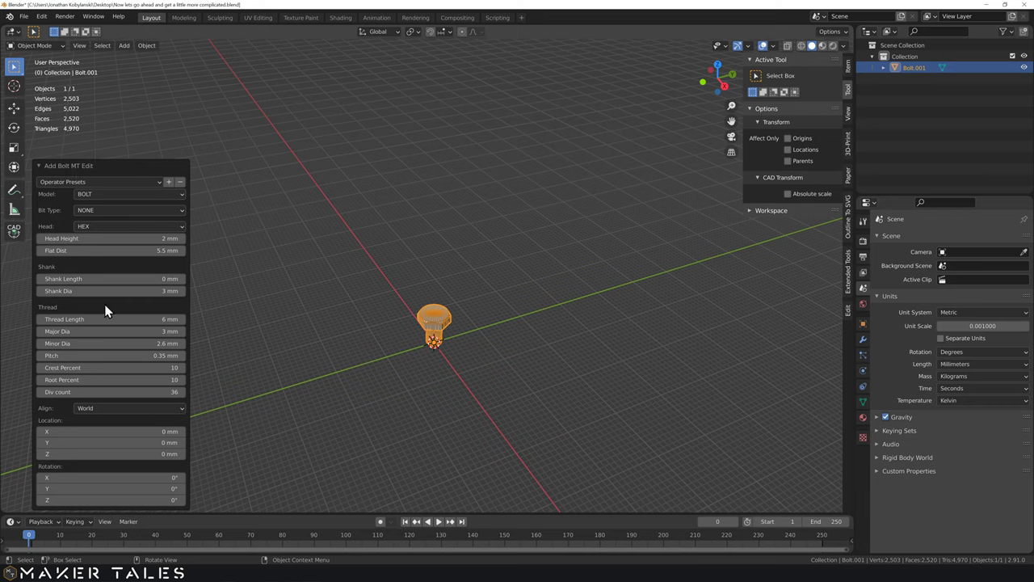
pyautogui.click(117, 191)
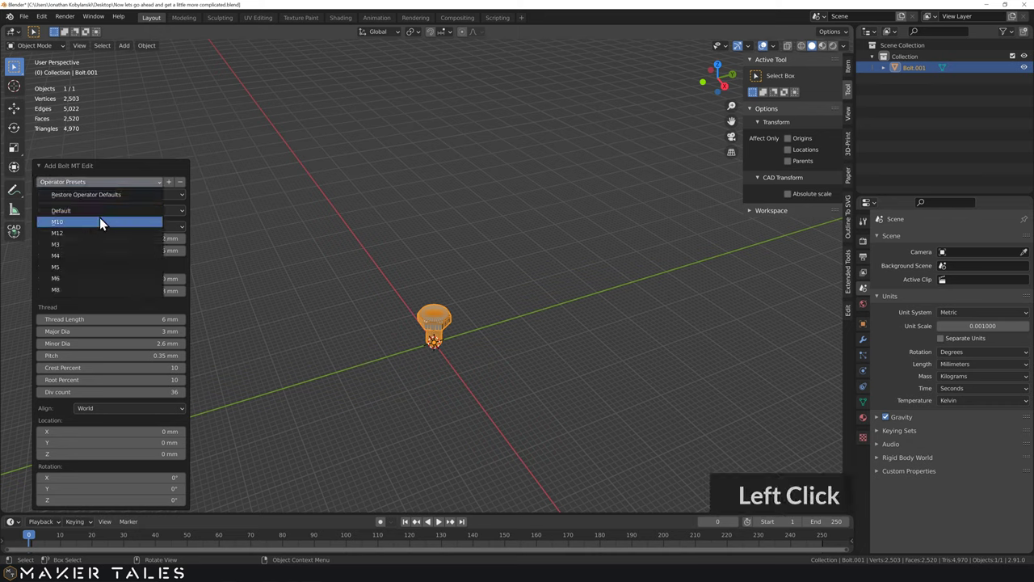
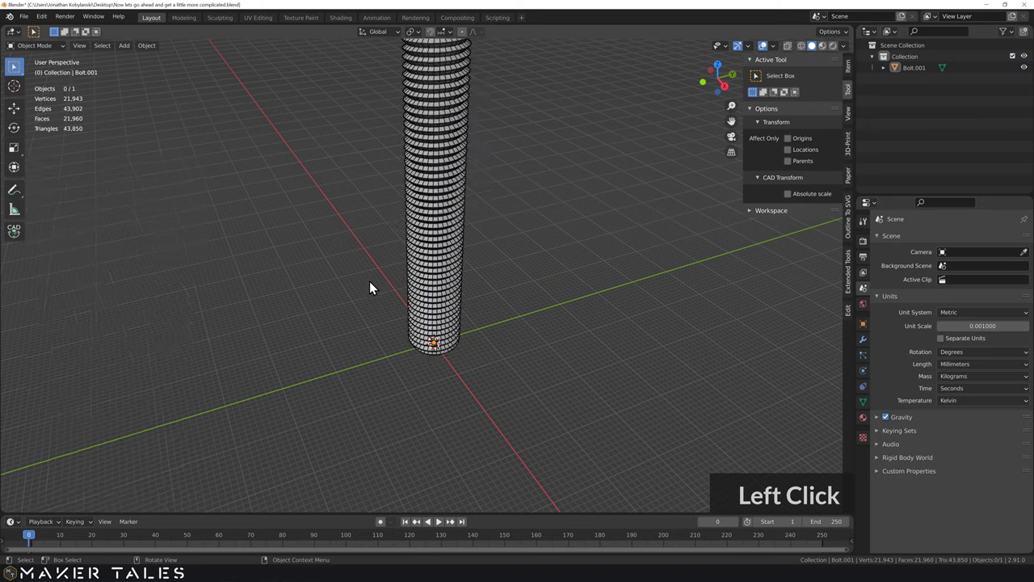
pyautogui.click(376, 291)
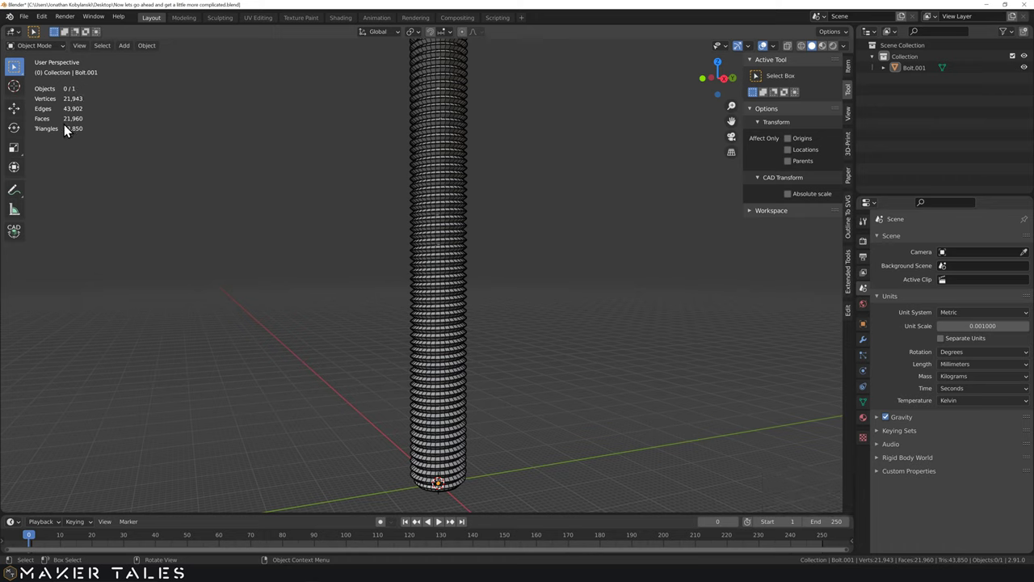
# Step: Reopen the bolt's creation settings (F9) and raise Thread Length to 191 mm
pyautogui.click(432, 252)
pyautogui.press('F9')
pyautogui.click(528, 233)
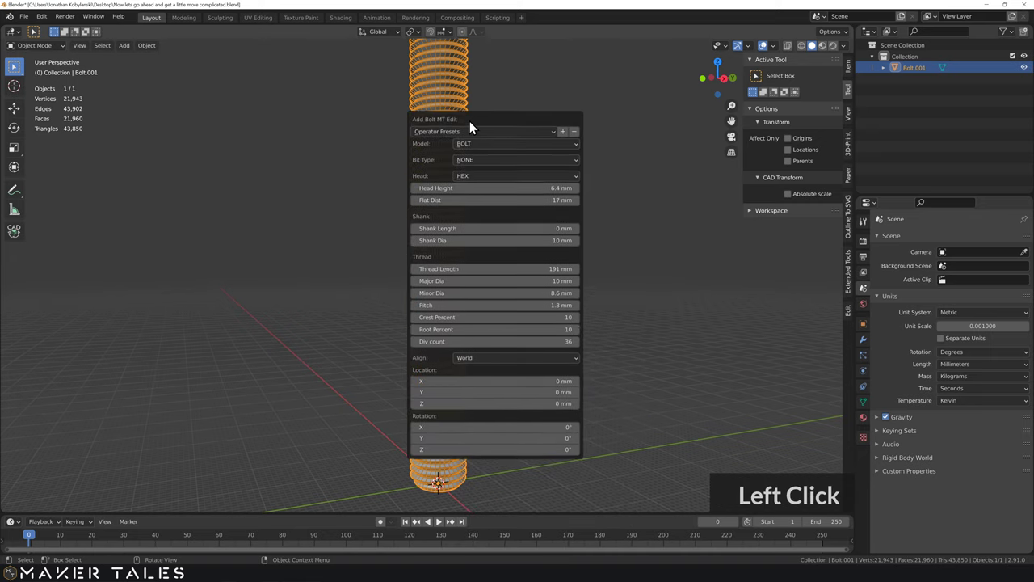
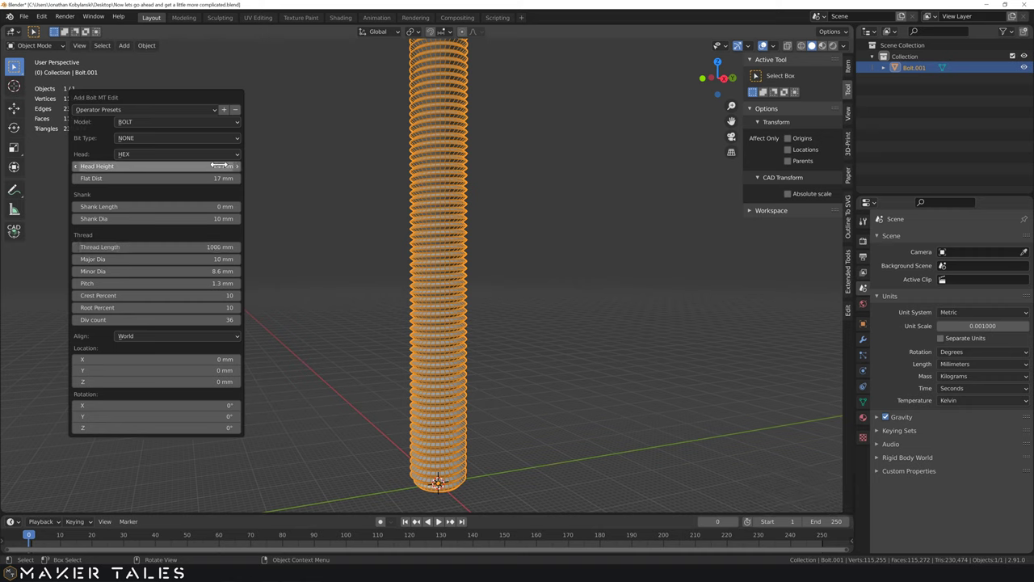
# Step: Set Thread Length to 1000 mm, inspect the tall bolt, then reopen its settings to shorten it
pyautogui.press('Return')
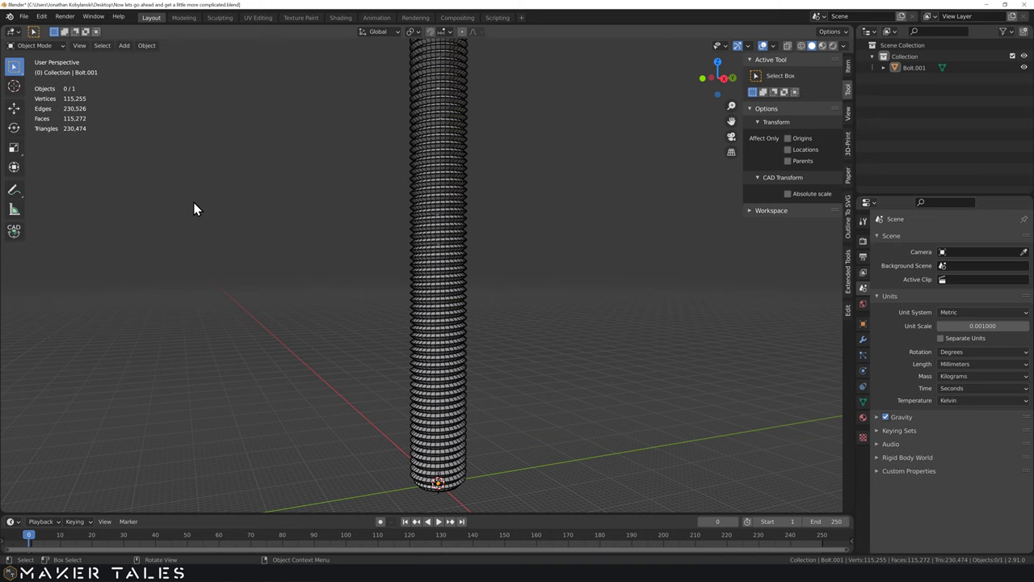
pyautogui.click(290, 244)
pyautogui.middleClick(330, 227)
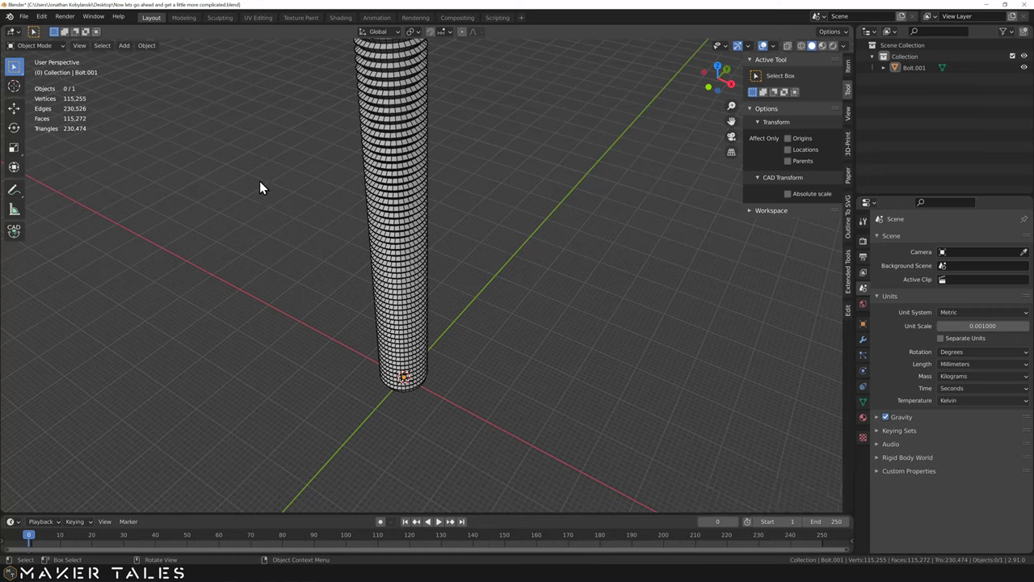
pyautogui.press('F9')
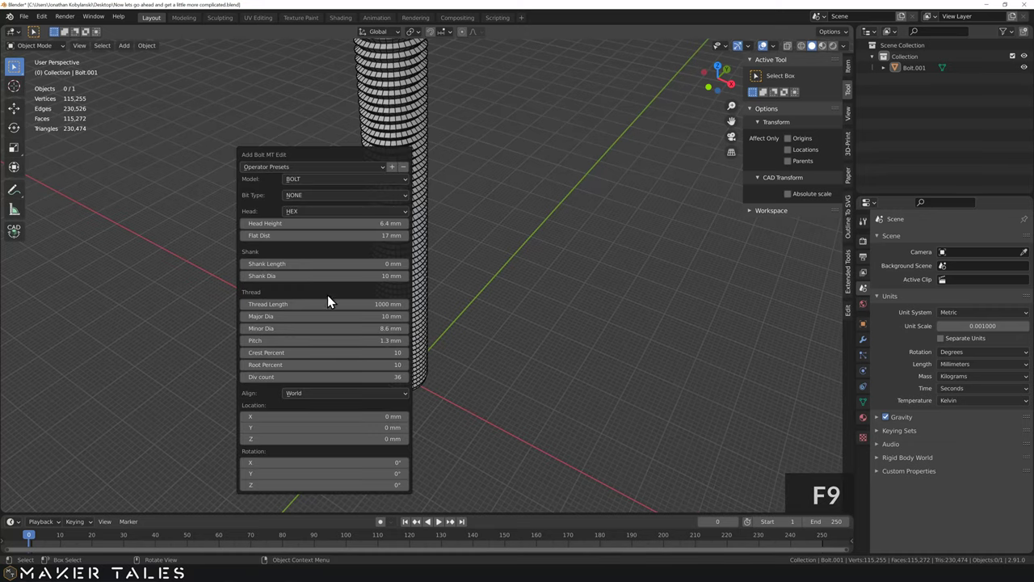
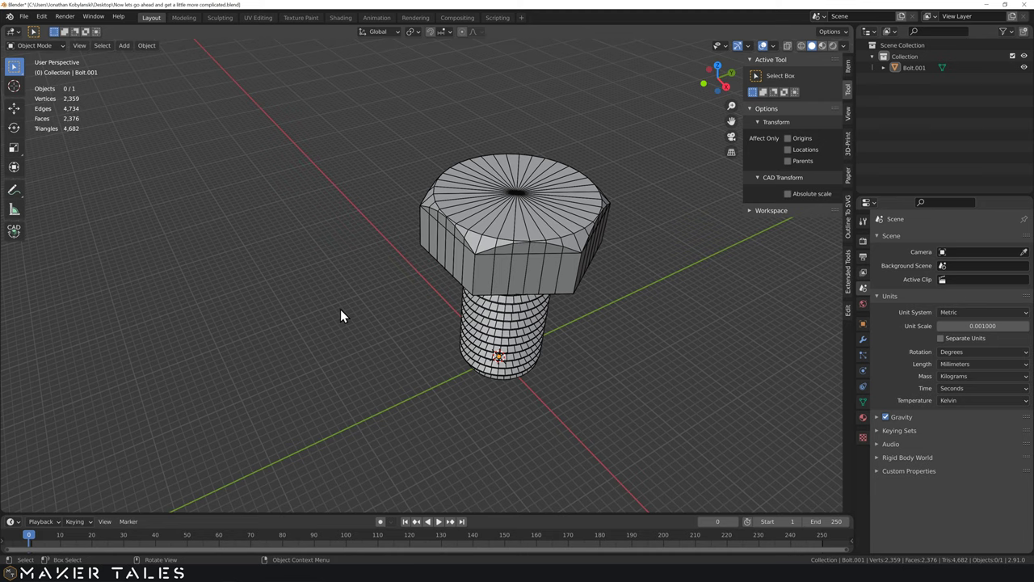
# Step: Shorten the thread, then Bisect the bolt in Edit Mode through its centre, keeping one half
pyautogui.click(529, 202)
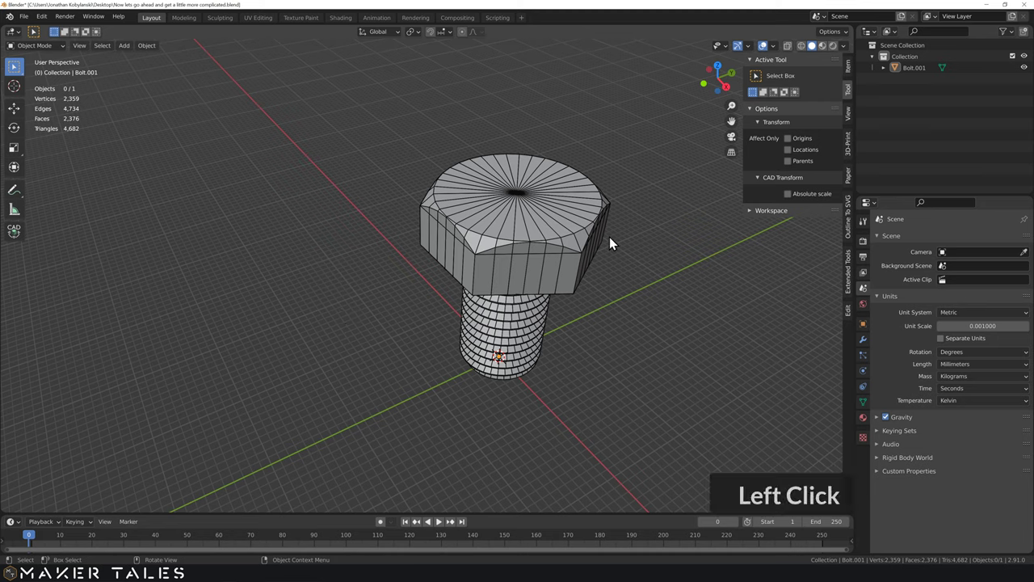
pyautogui.doubleClick(645, 175)
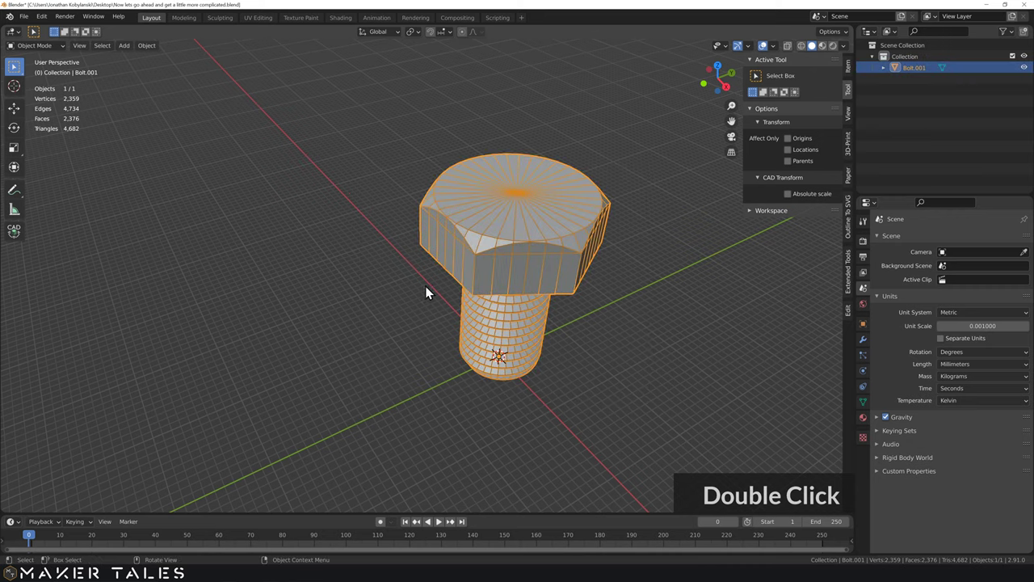
pyautogui.press('Tab')
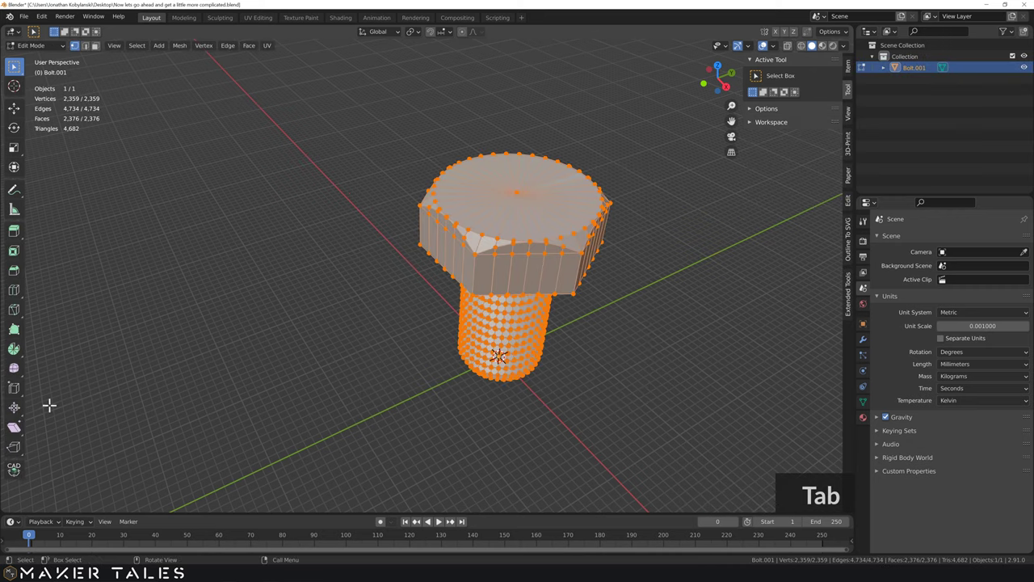
pyautogui.click(14, 316)
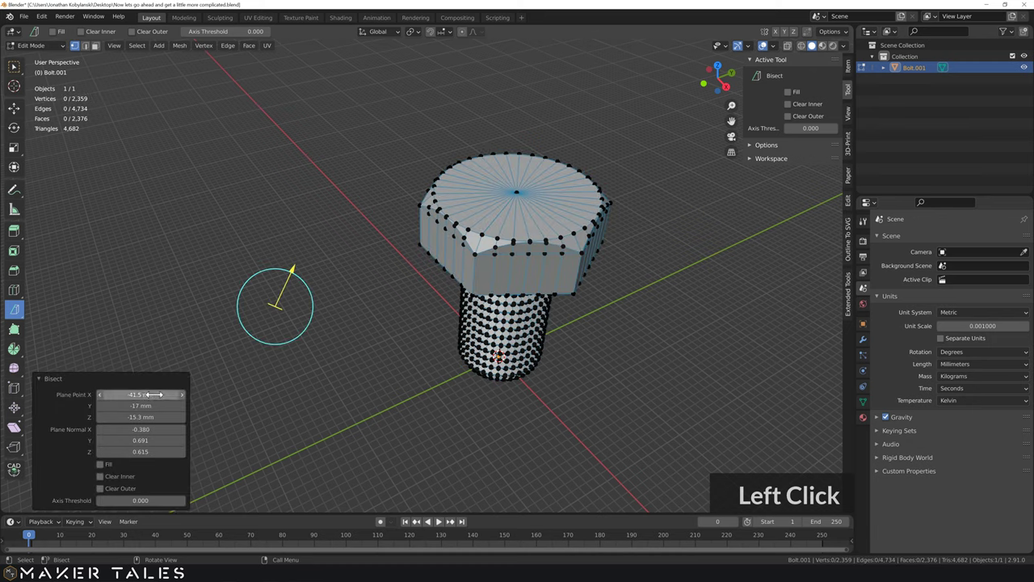
pyautogui.press('Return')
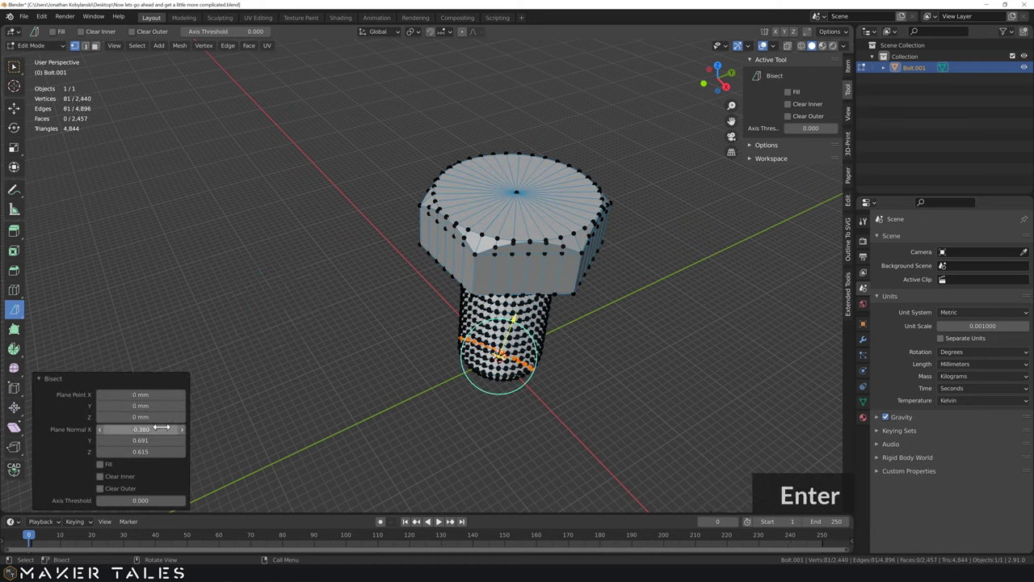
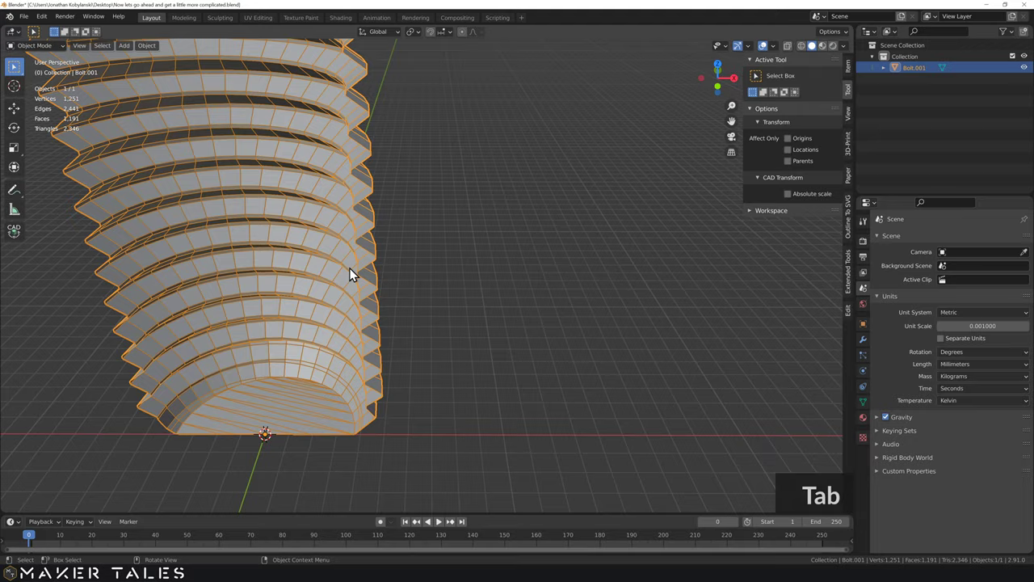
# Step: Zoom and orbit to frame the cut bolt's zig-zag thread edge closely
pyautogui.scroll(3)
pyautogui.scroll(3)
pyautogui.middleClick(563, 292)
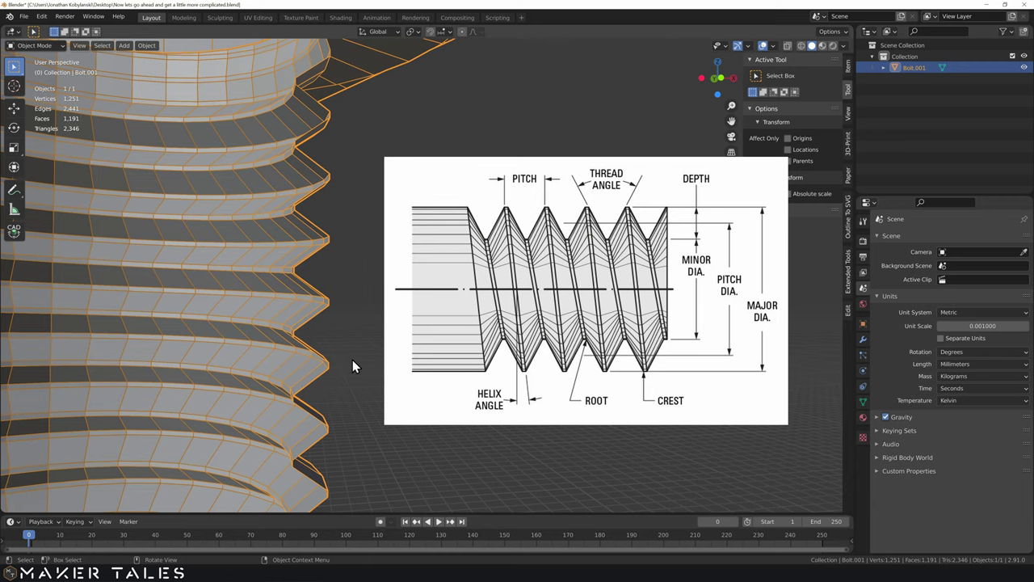
pyautogui.middleClick(350, 375)
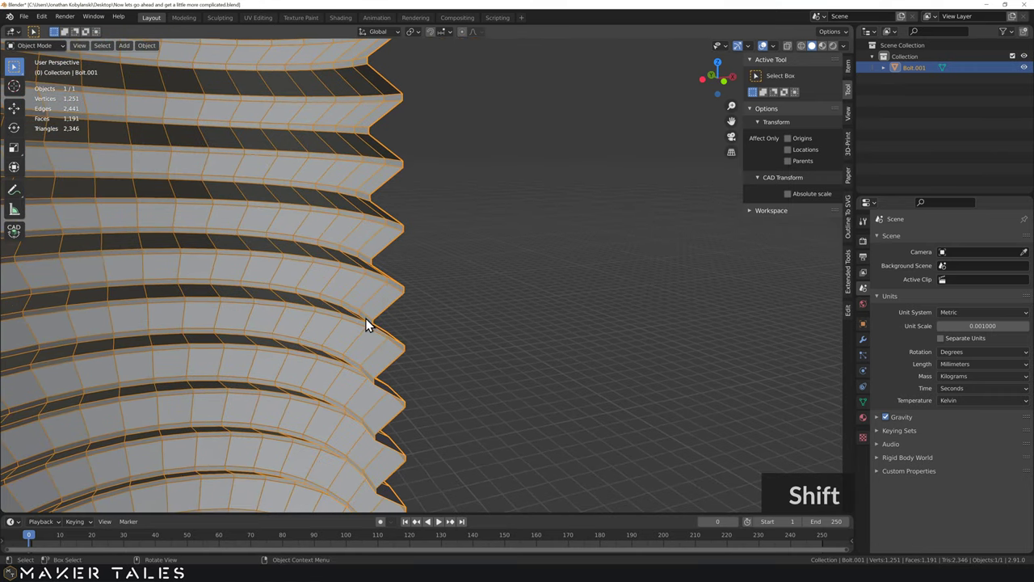
# Step: Separate one thread profile's vertices into their own object (P > Selection) and delete the bolt half
pyautogui.press('Tab')
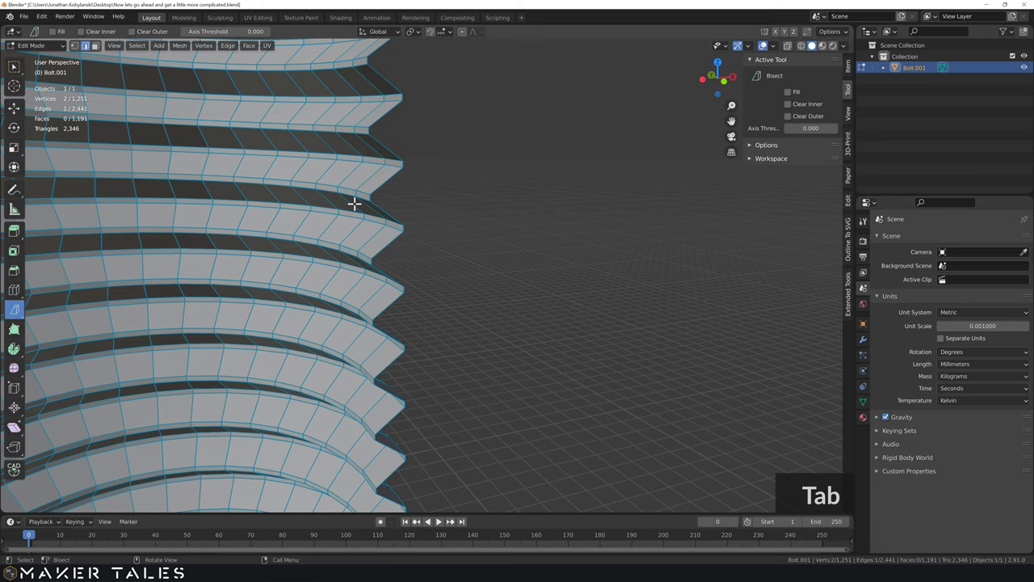
pyautogui.press('Tab')
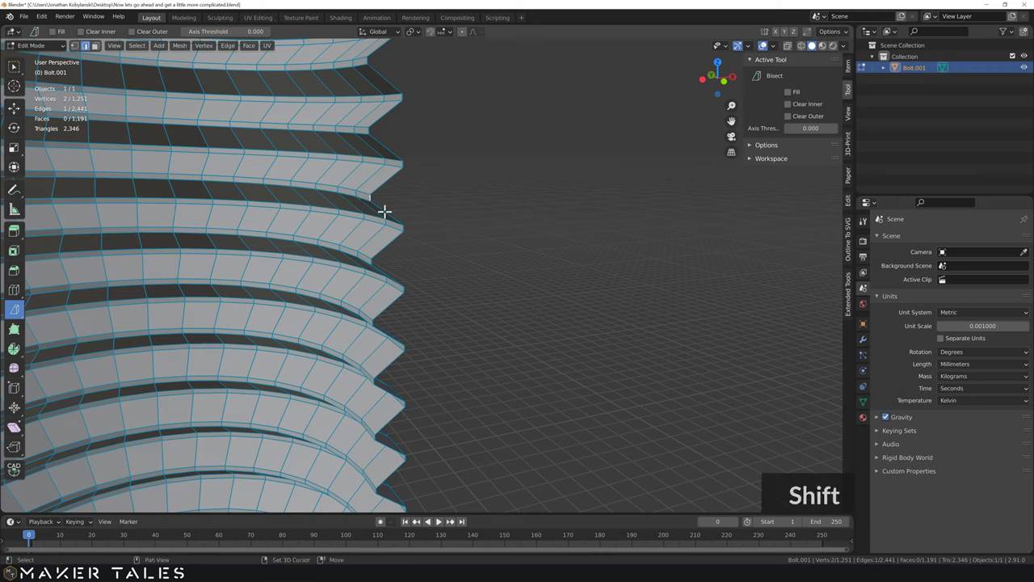
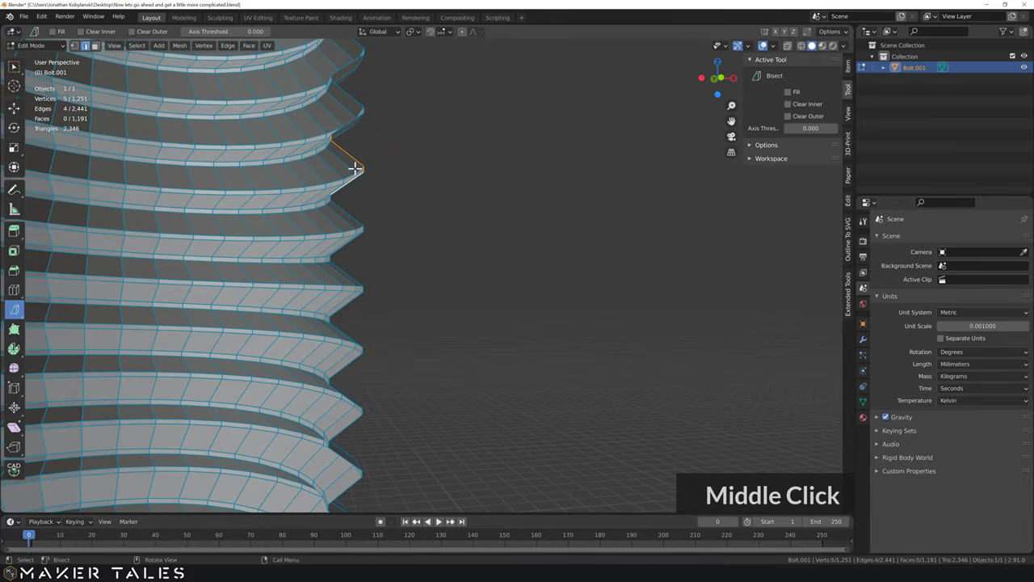
pyautogui.click(354, 148)
pyautogui.press('Tab')
pyautogui.click(525, 196)
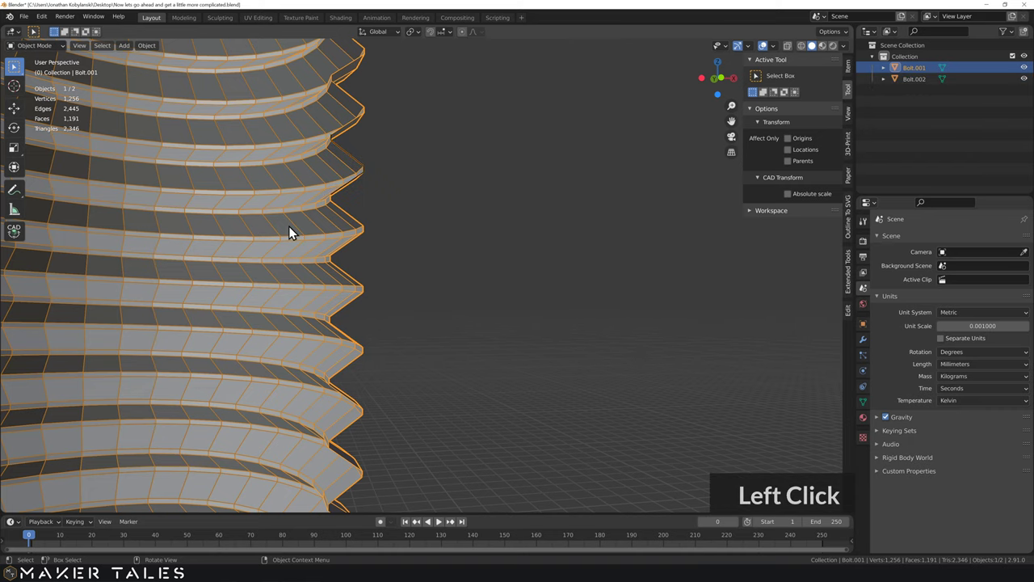
pyautogui.press('Delete')
# Step: Select all of Bolt.002's vertices and snap the profile onto the red X axis with CAD Transform
pyautogui.click(341, 197)
pyautogui.middleClick(380, 194)
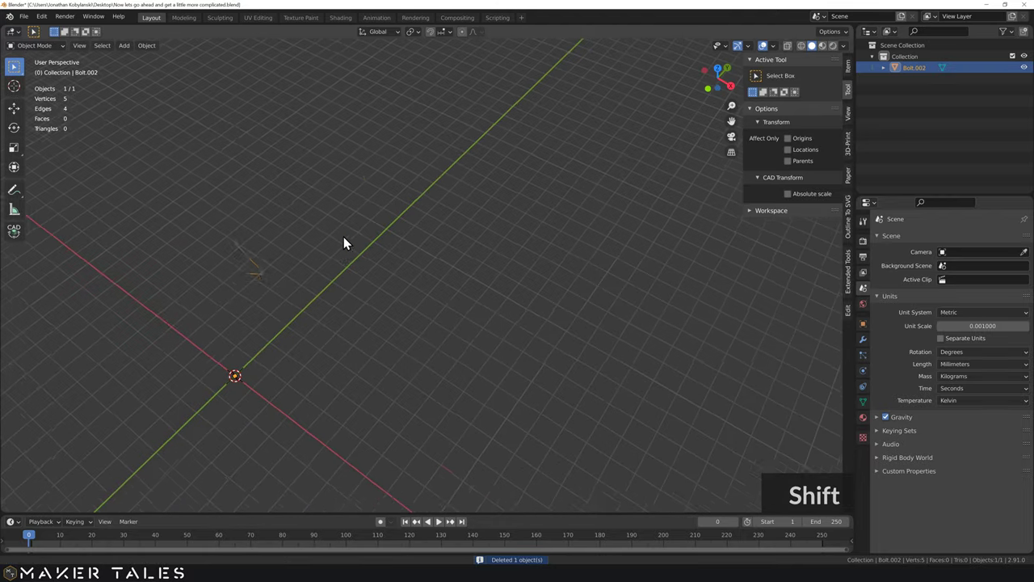
pyautogui.press('Tab')
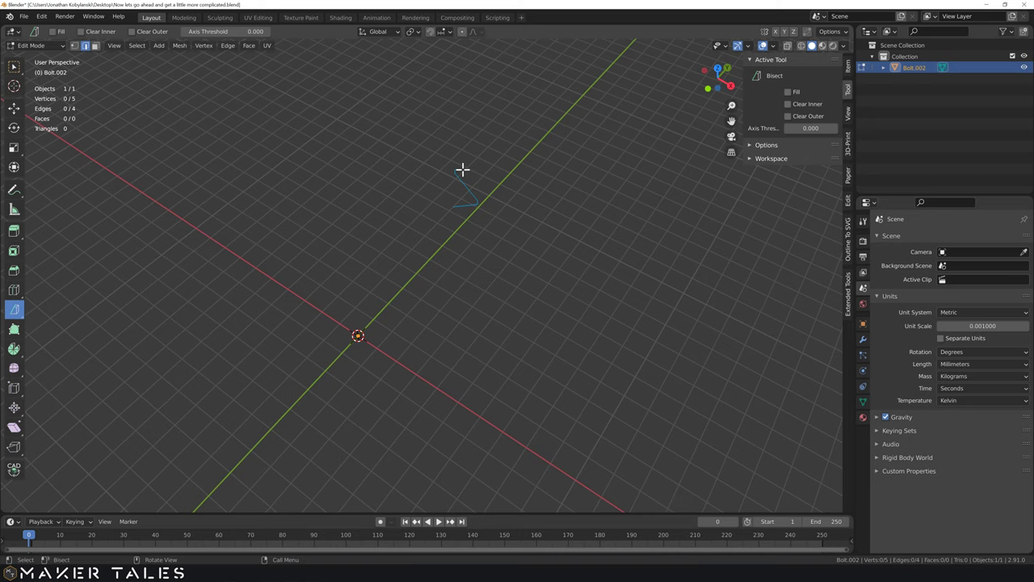
pyautogui.press('a')
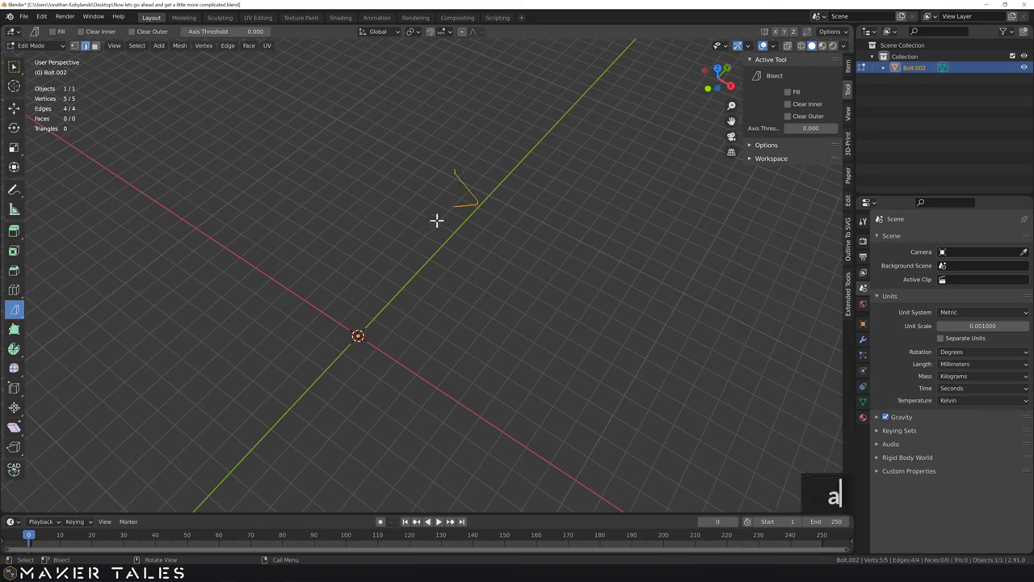
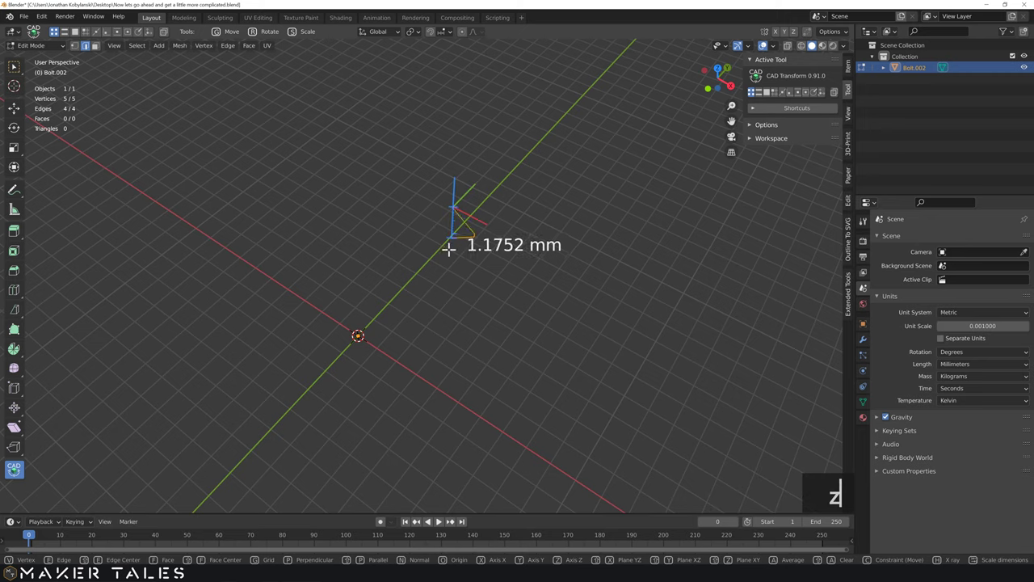
pyautogui.write('zo')
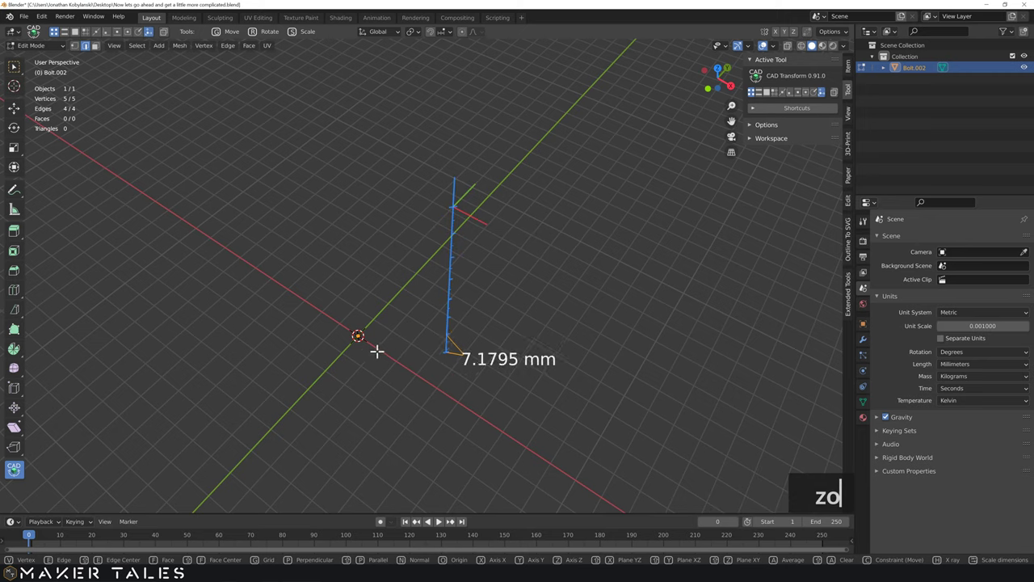
pyautogui.click(368, 346)
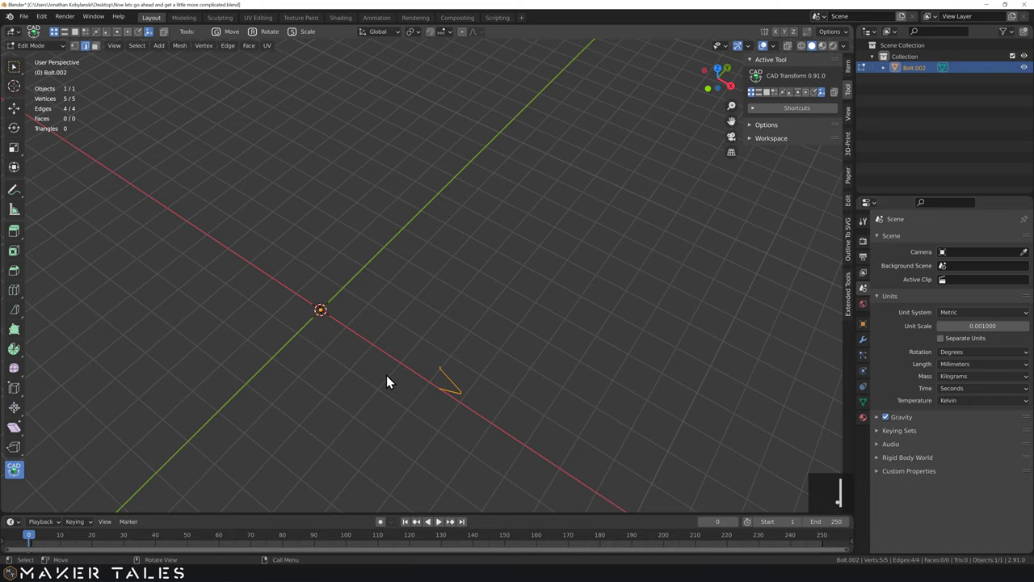
pyautogui.press('.')
# Step: Move the profile along X to a 1.25 mm span from the origin, then return to Object Mode
pyautogui.middleClick(353, 355)
pyautogui.scroll(-3)
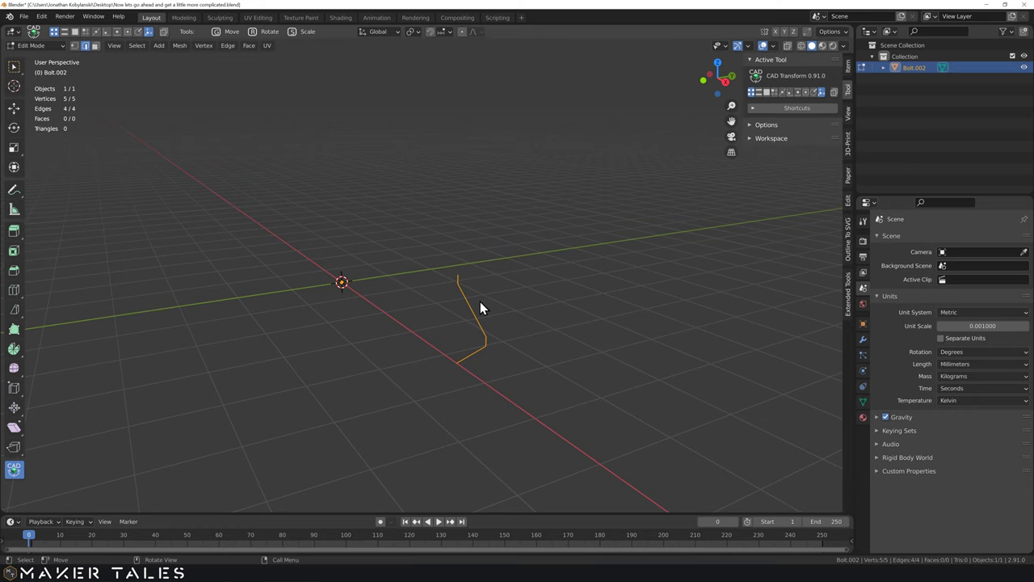
pyautogui.click(405, 376)
pyautogui.middleClick(399, 366)
pyautogui.click(222, 400)
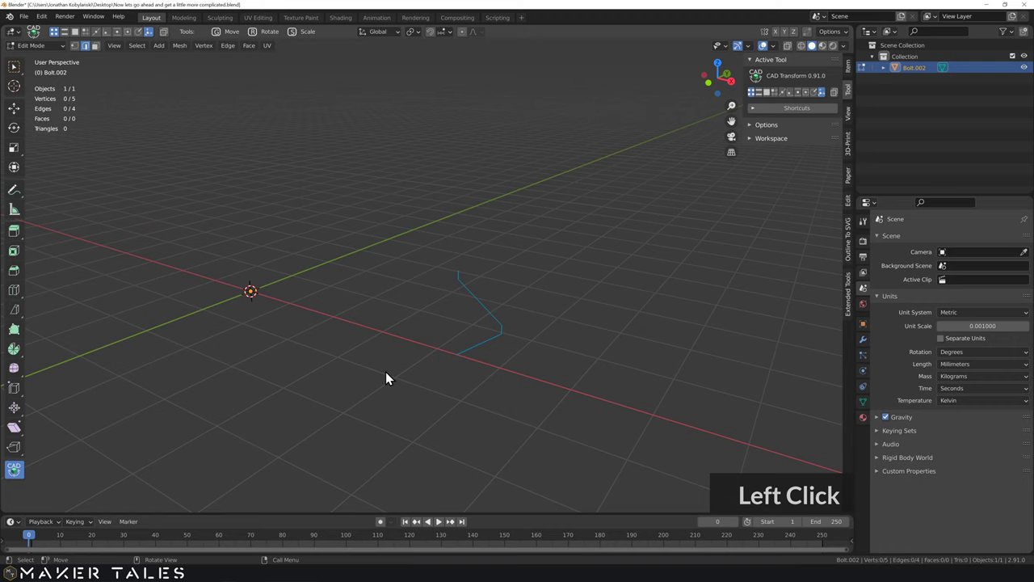
pyautogui.press('g')
pyautogui.press('g')
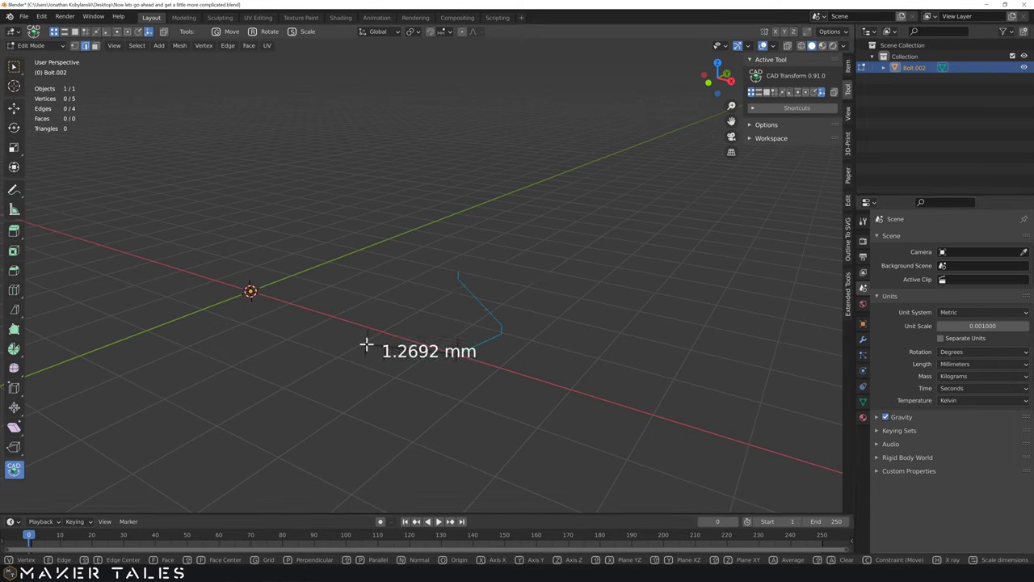
pyautogui.click(372, 351)
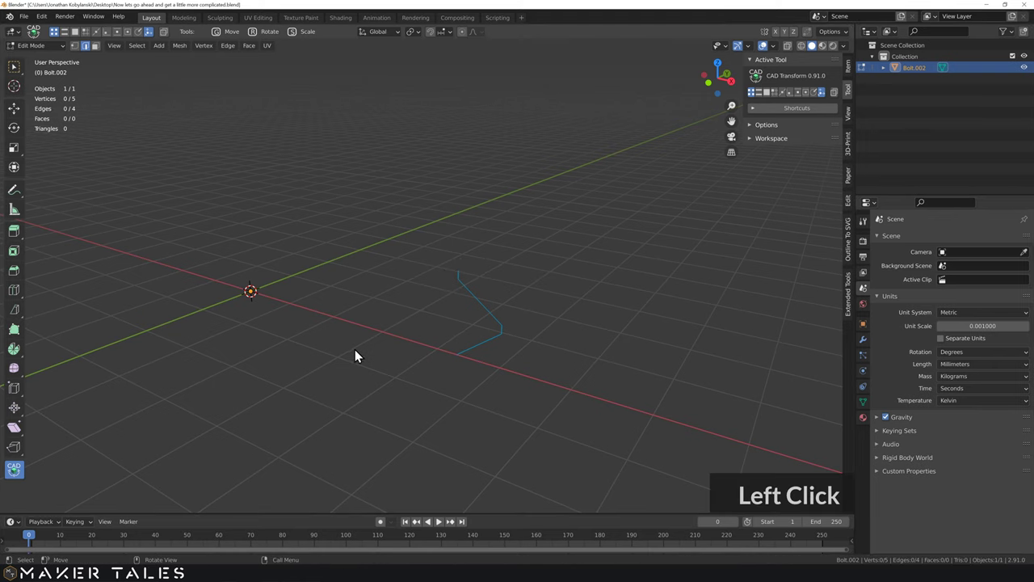
pyautogui.press('Tab')
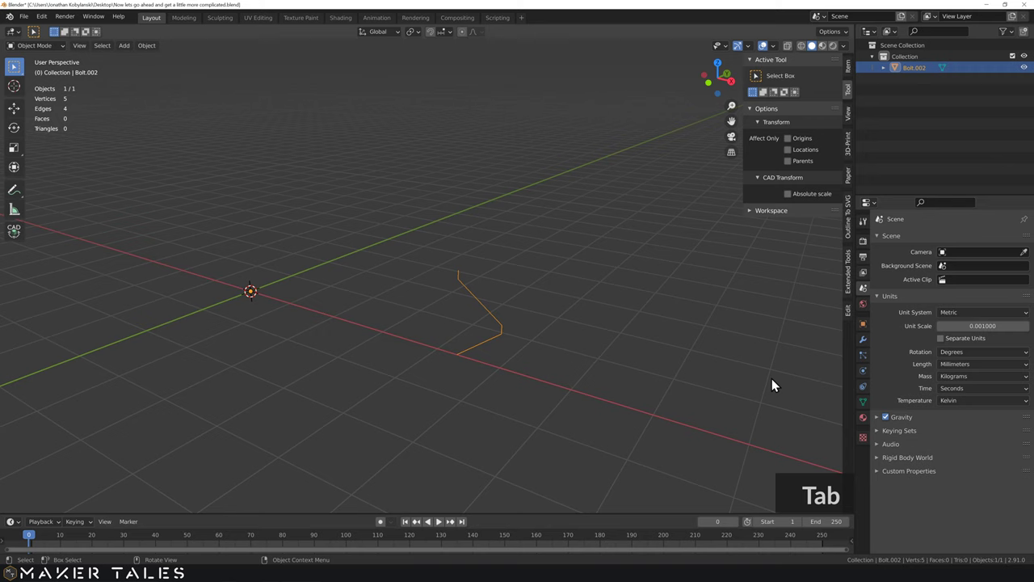
# Step: Add a Screw modifier with Screw 1.25 mm, 7 iterations and Merge enabled
pyautogui.click(866, 336)
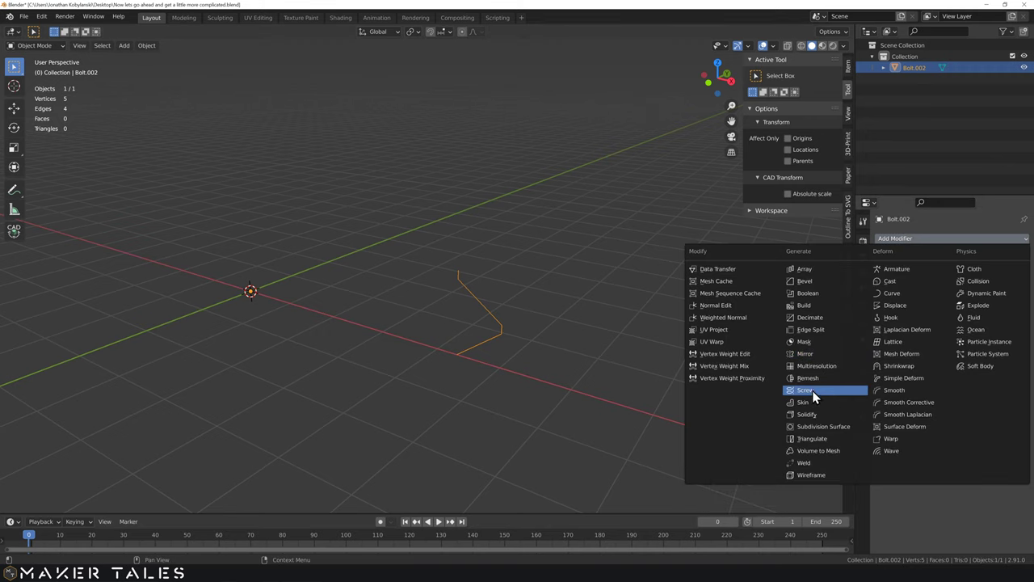
pyautogui.click(816, 399)
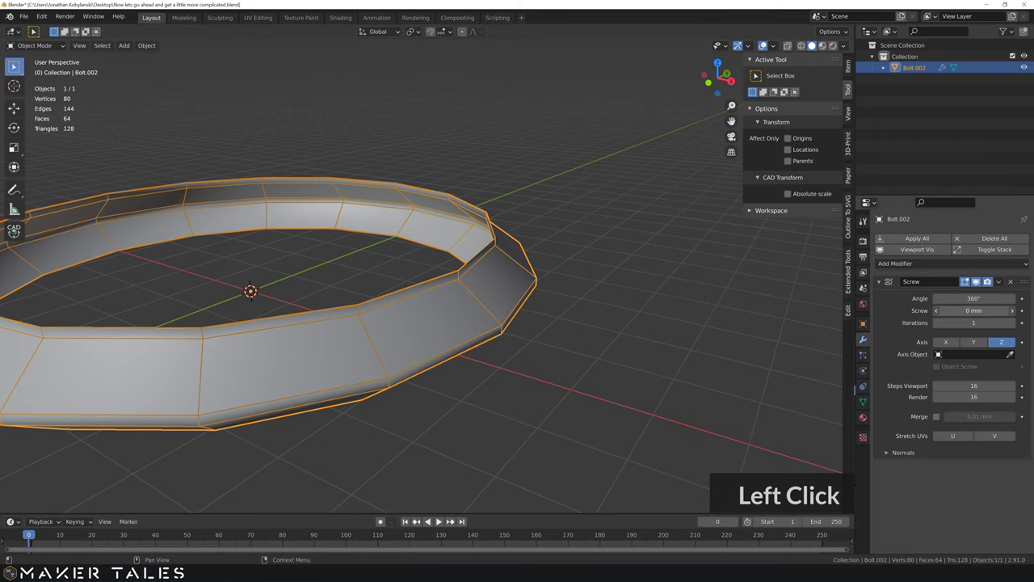
pyautogui.write('1.25')
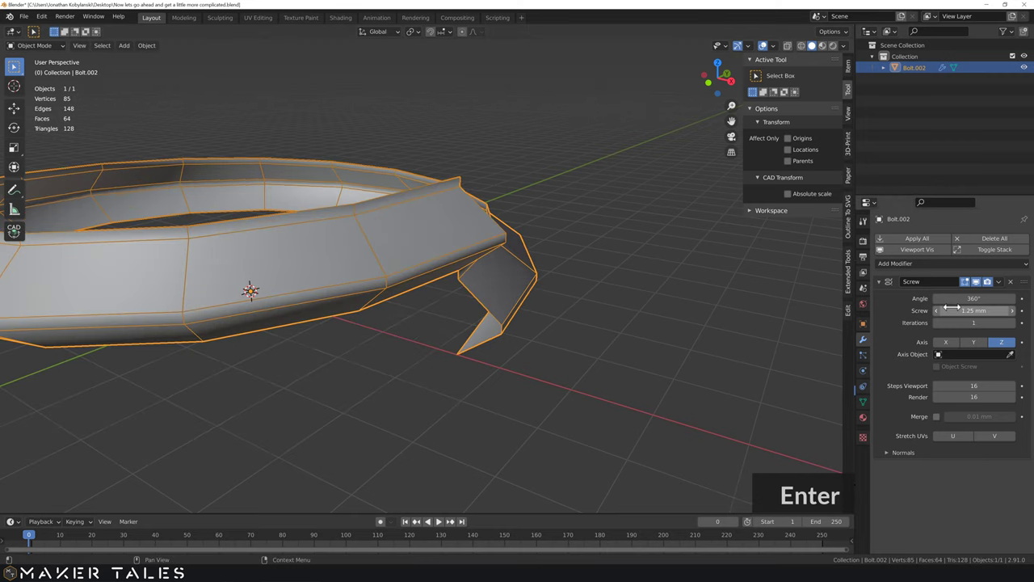
pyautogui.middleClick(637, 281)
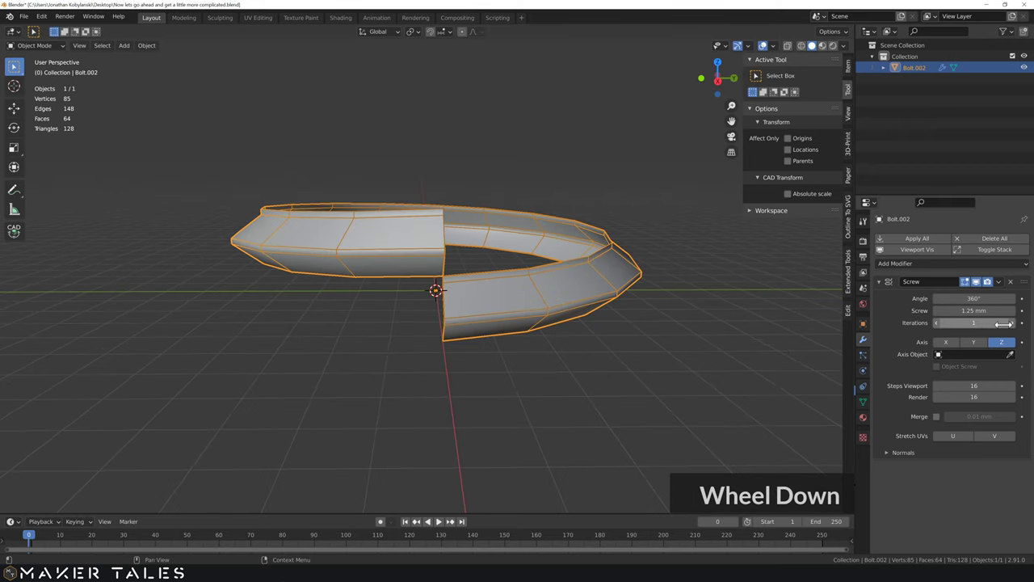
pyautogui.scroll(-3)
pyautogui.doubleClick(1016, 325)
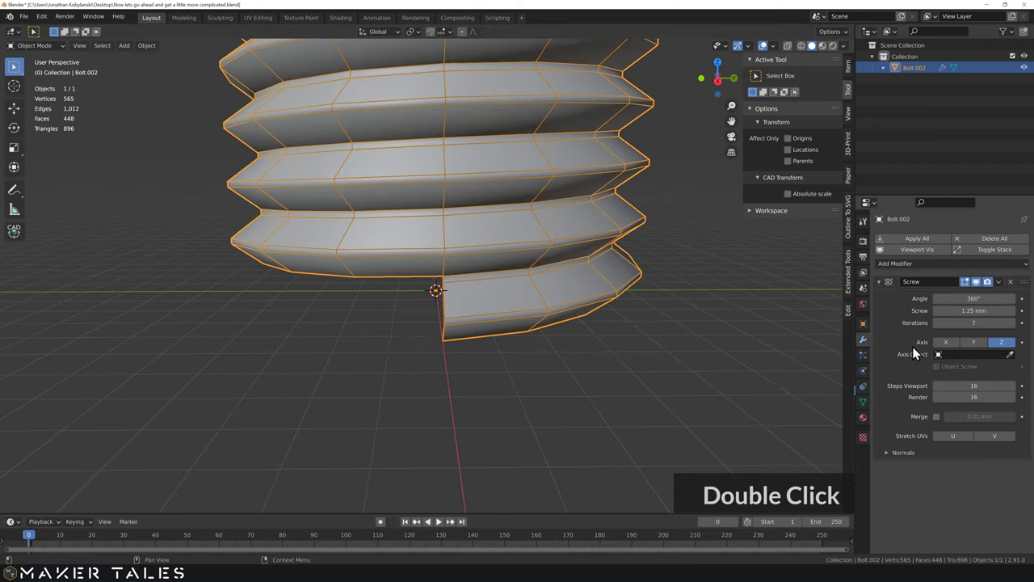
pyautogui.doubleClick(938, 422)
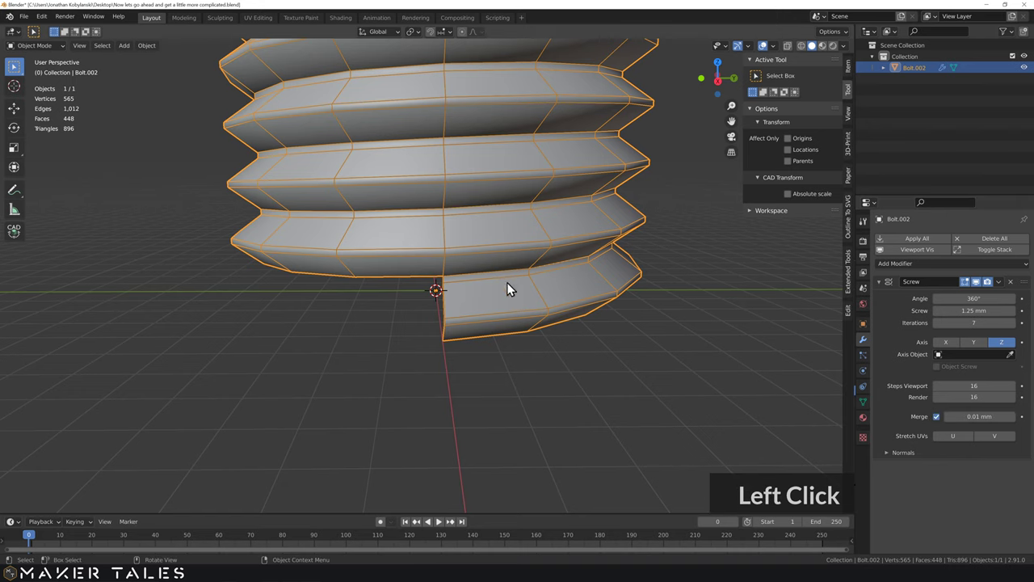
# Step: Orbit around, inside and beneath the finished seven-turn helical thread to inspect it
pyautogui.click(424, 286)
pyautogui.middleClick(449, 254)
pyautogui.scroll(-3)
pyautogui.middleClick(458, 248)
pyautogui.scroll(-3)
pyautogui.middleClick(446, 258)
pyautogui.middleClick(450, 243)
pyautogui.scroll(3)
pyautogui.middleClick(481, 325)
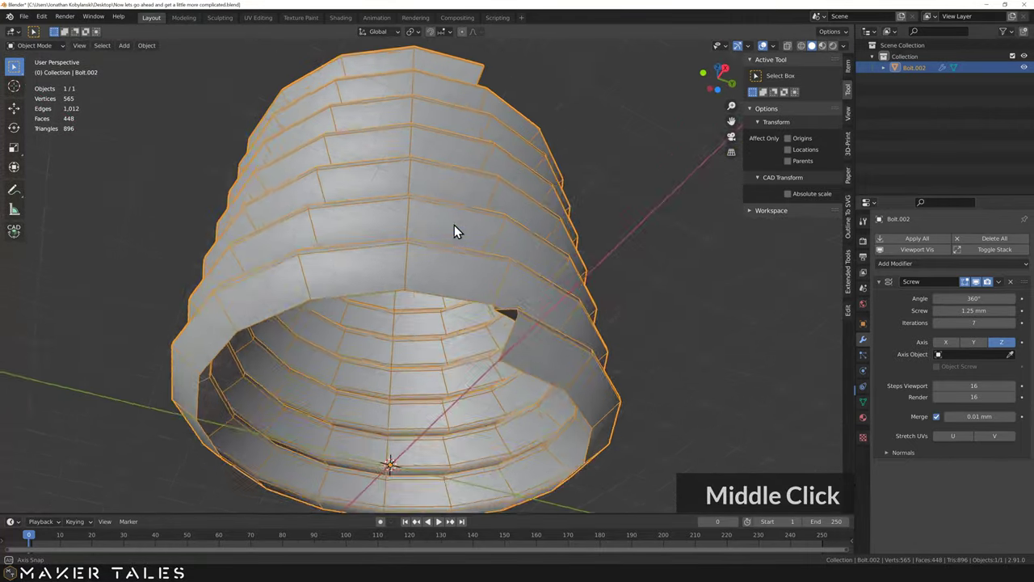
pyautogui.scroll(-3)
pyautogui.scroll(3)
pyautogui.middleClick(453, 278)
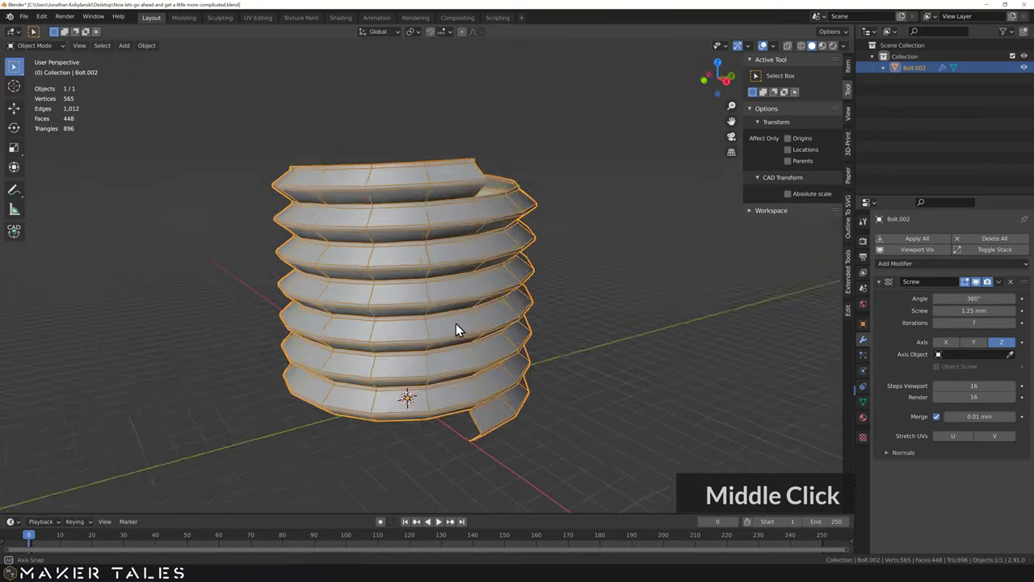
pyautogui.middleClick(467, 367)
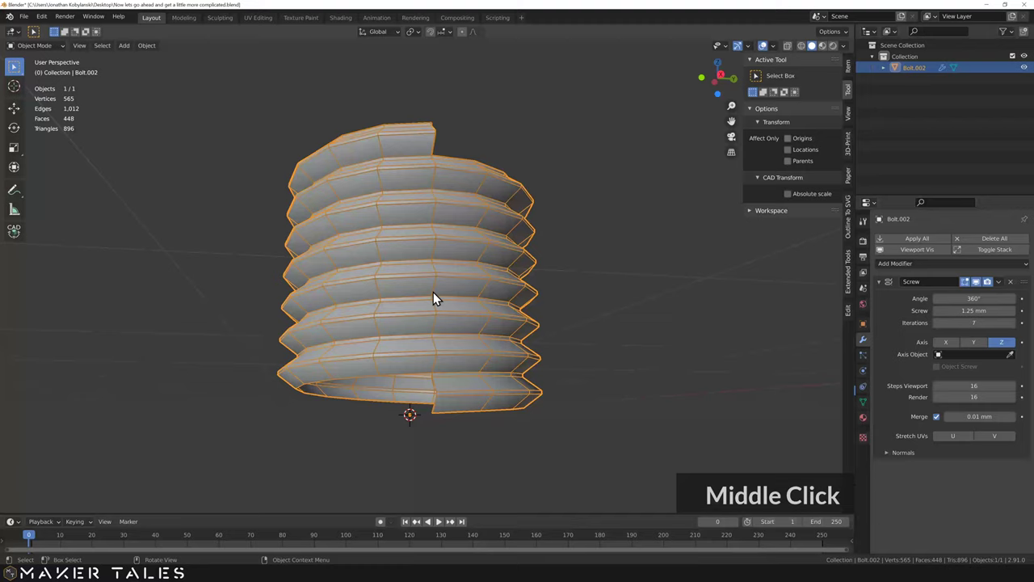
pyautogui.middleClick(462, 285)
pyautogui.middleClick(479, 265)
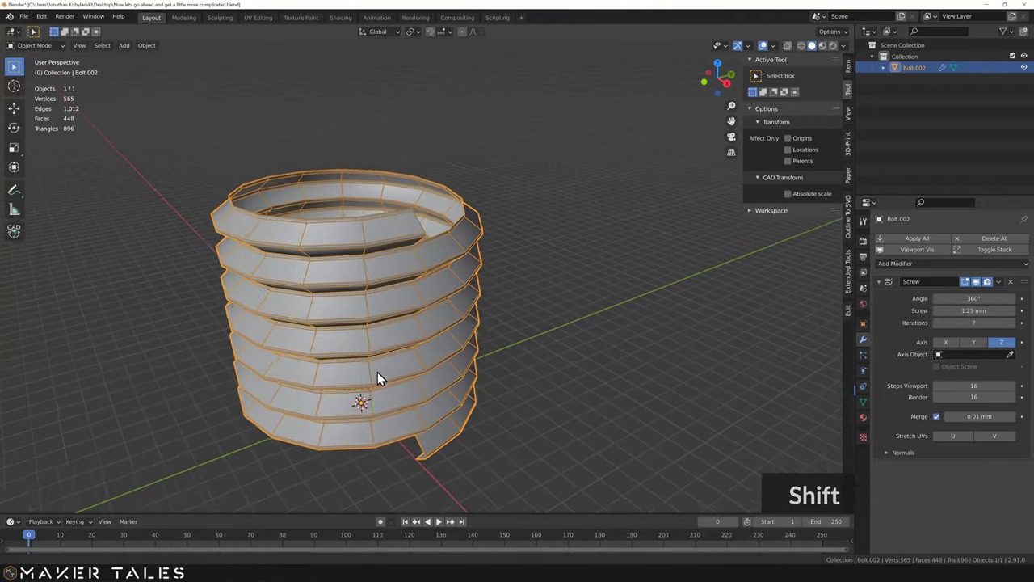
pyautogui.middleClick(399, 315)
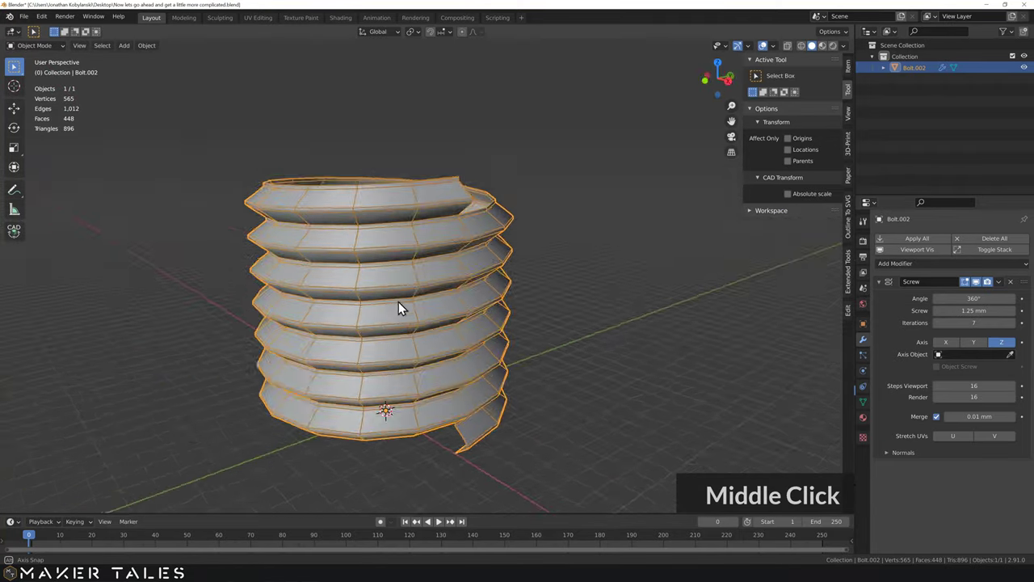